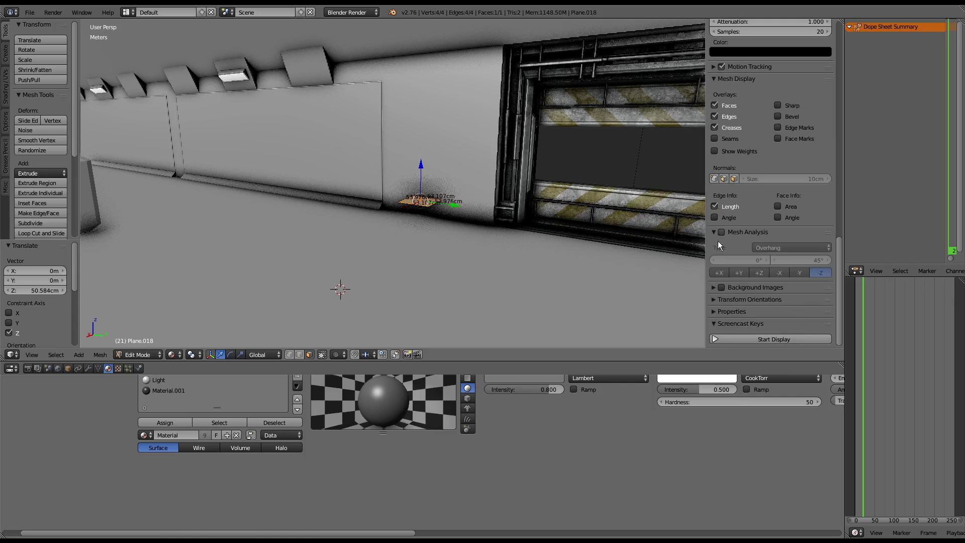
# Lower viewport Ambient Occlusion strength from 4 to 1.7 in the Shading panel and return to Object Mode.
pyautogui.scroll(-3)
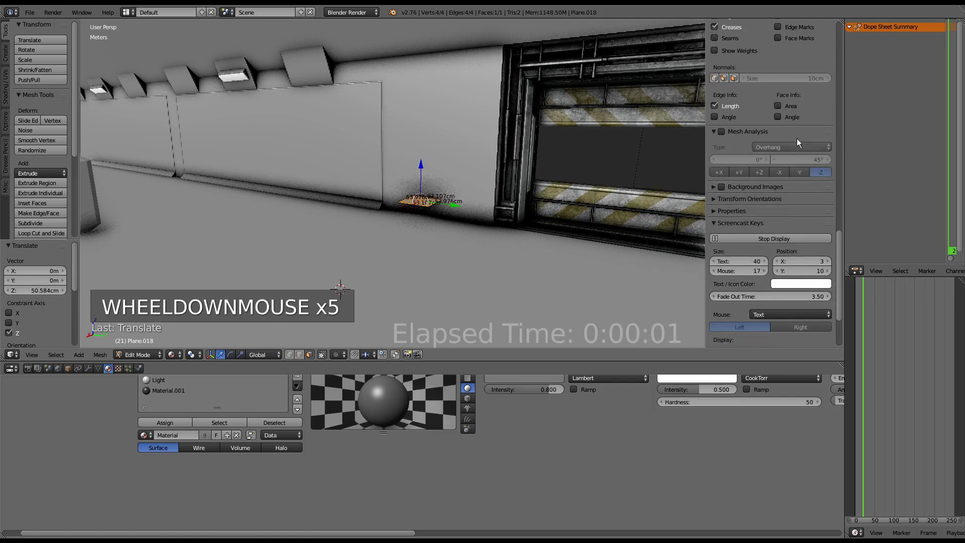
pyautogui.scroll(-3)
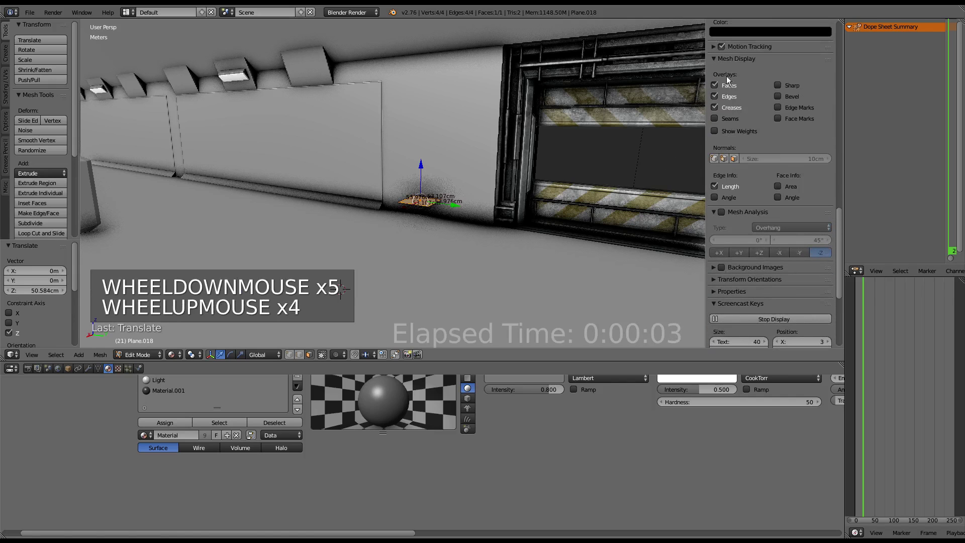
pyautogui.scroll(3)
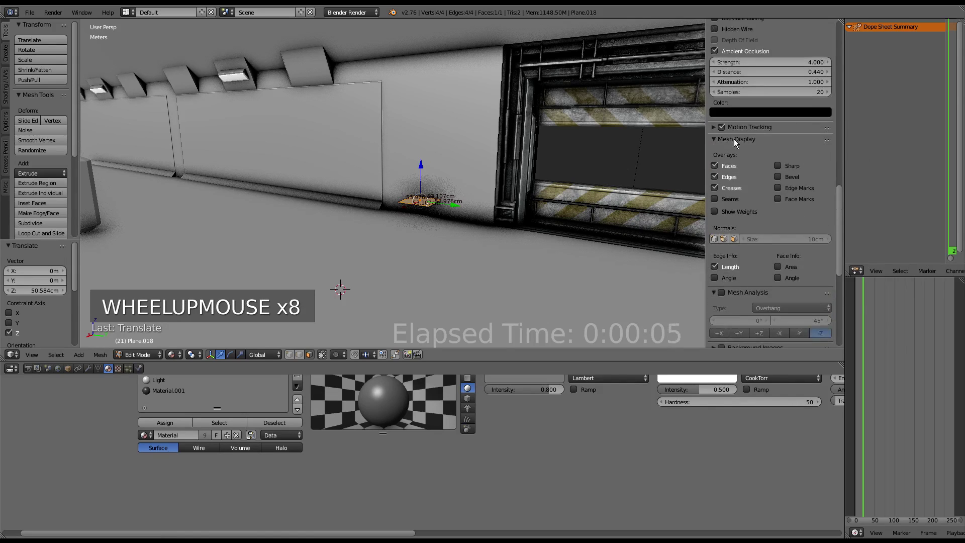
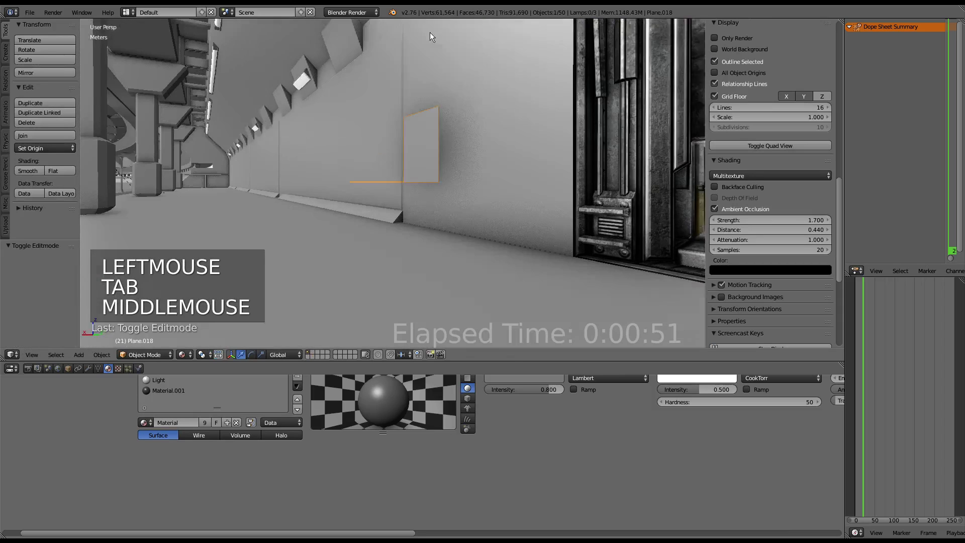
# Leave Edit Mode and set the plane's origin to its geometry.
pyautogui.rightClick(423, 136)
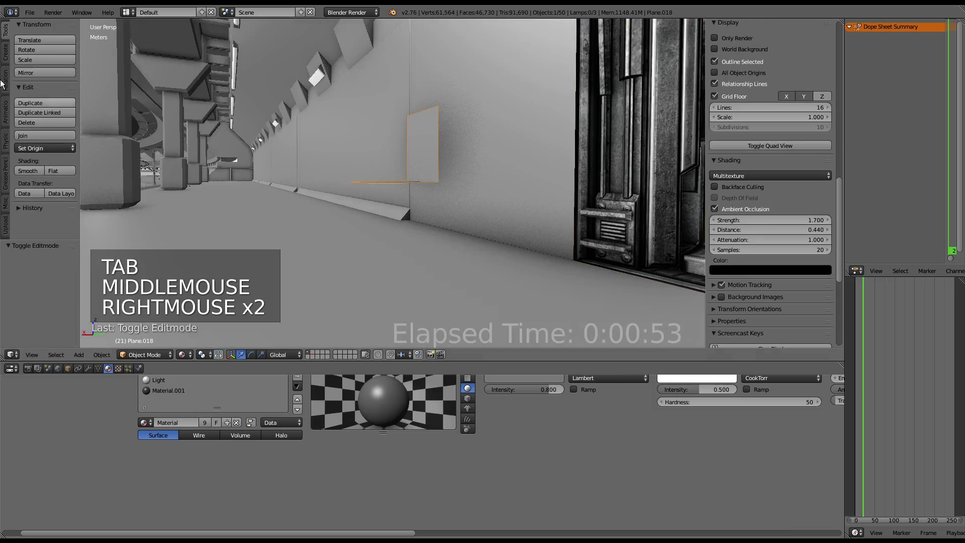
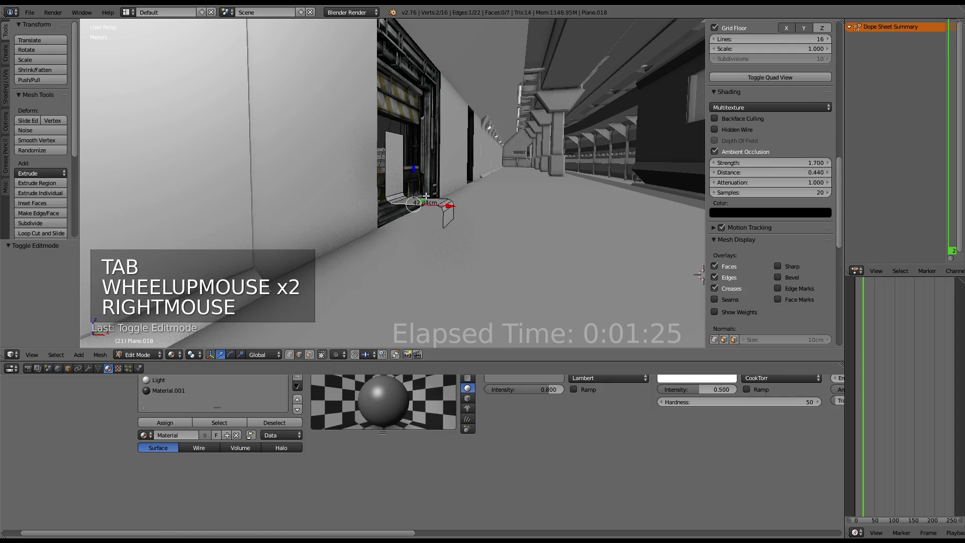
pyautogui.press('Tab')
pyautogui.click(39, 147)
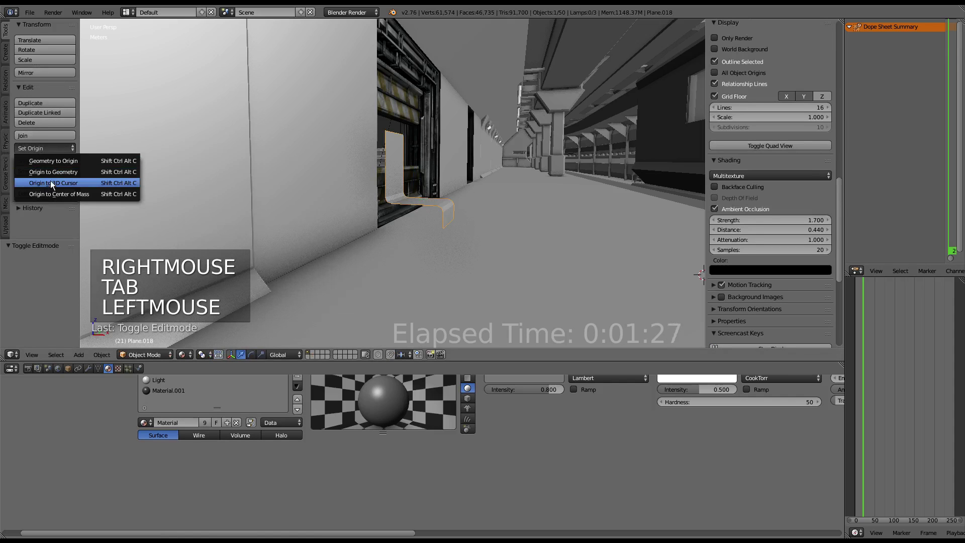
pyautogui.middleClick(437, 178)
pyautogui.click(456, 204)
pyautogui.click(447, 208)
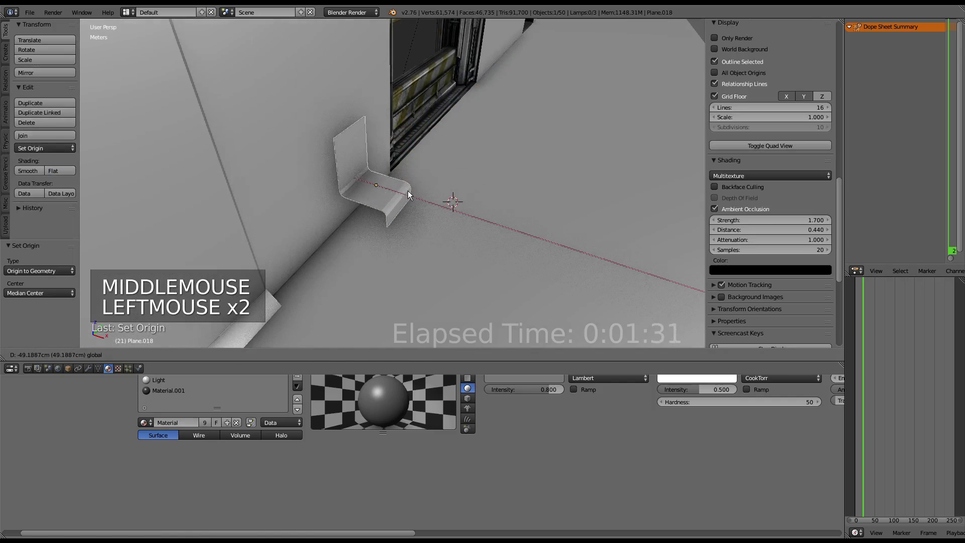
# Shift the plane along X into place against the corridor wall.
pyautogui.middleClick(438, 180)
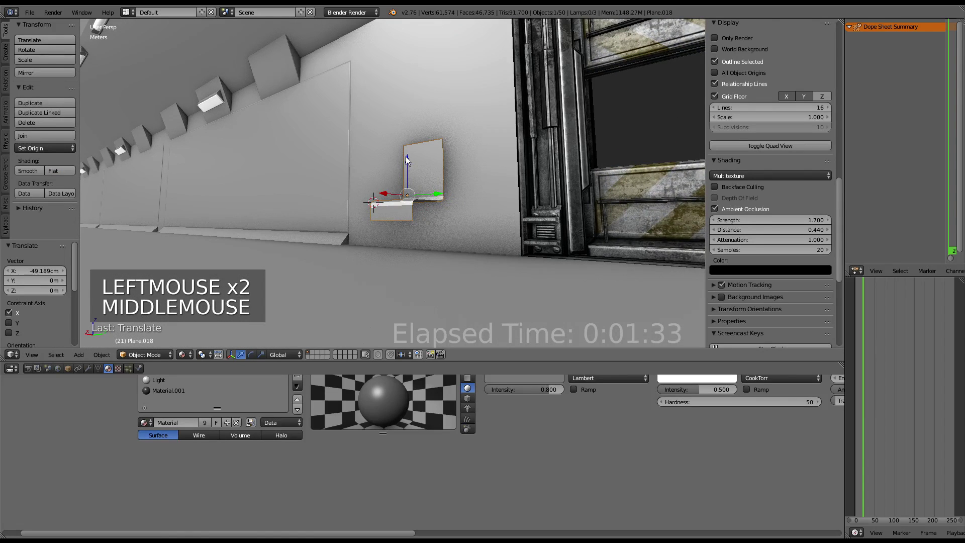
pyautogui.scroll(3)
pyautogui.middleClick(427, 178)
pyautogui.middleClick(440, 174)
pyautogui.scroll(-3)
pyautogui.middleClick(392, 162)
pyautogui.scroll(3)
pyautogui.middleClick(449, 173)
pyautogui.scroll(3)
# Add a Solidify modifier to the plane from the Modifiers tab.
pyautogui.click(90, 369)
pyautogui.click(235, 386)
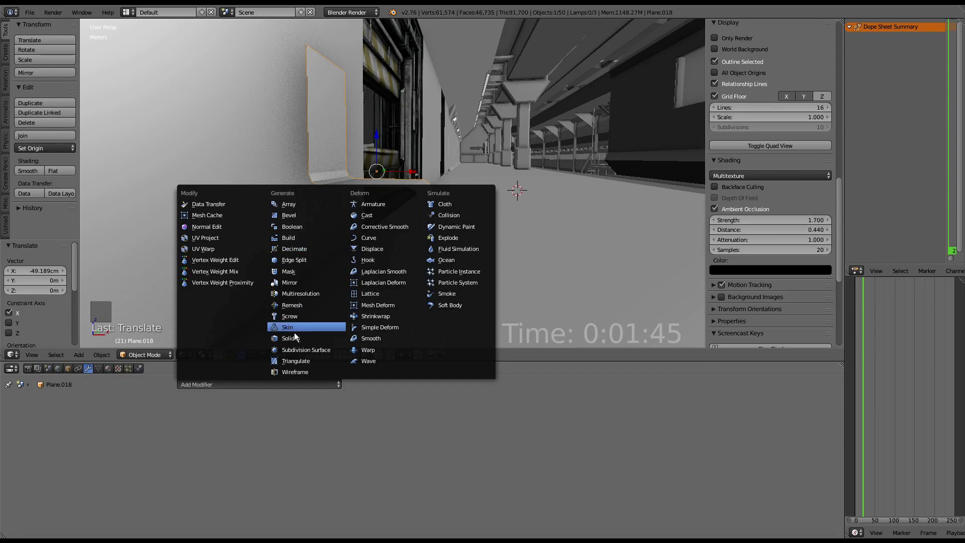
pyautogui.click(294, 430)
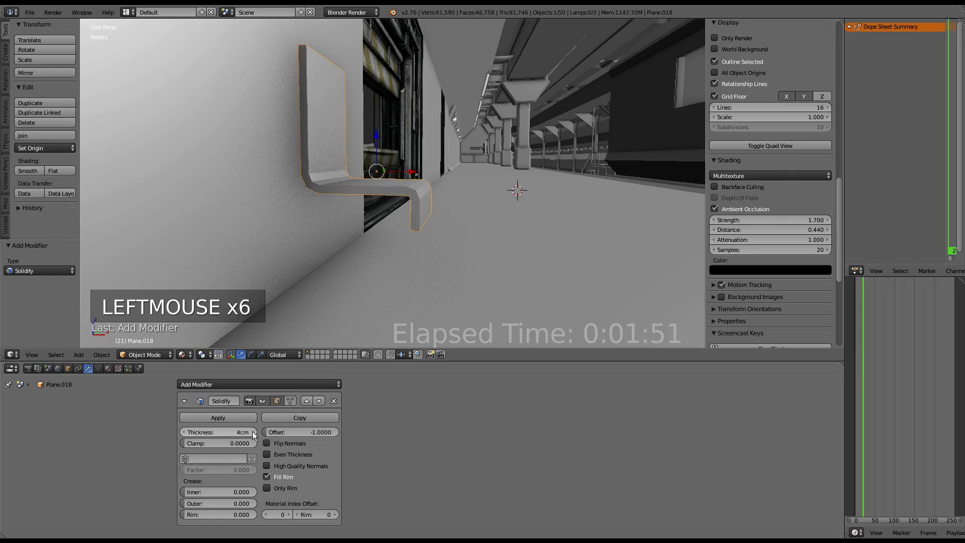
# Raise the Solidify thickness to 5 cm and inspect the panel along the corridor.
pyautogui.scroll(-3)
pyautogui.middleClick(486, 176)
pyautogui.scroll(3)
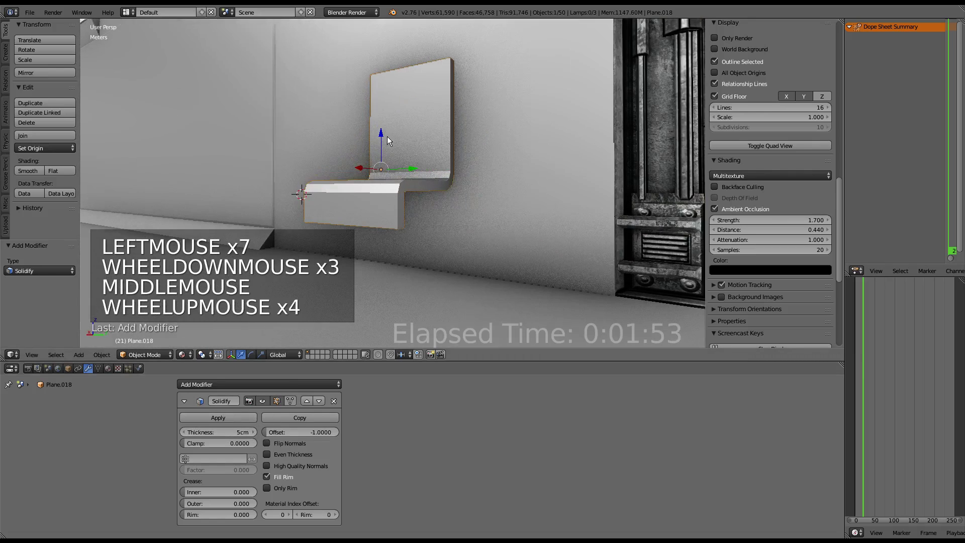
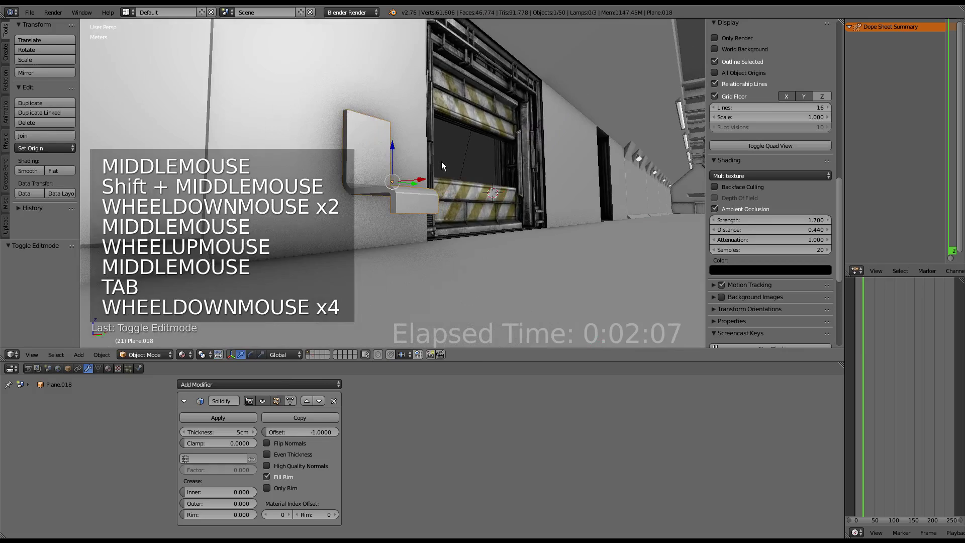
pyautogui.middleClick(443, 164)
pyautogui.scroll(3)
# Select Plane.018 and enter Edit Mode on its edge geometry near the wall.
pyautogui.scroll(-3)
pyautogui.scroll(-3)
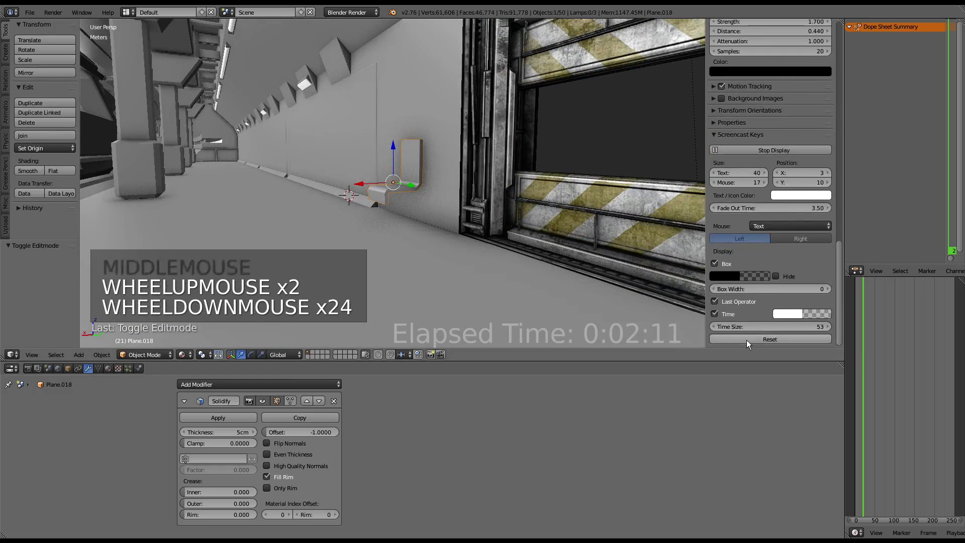
pyautogui.click(747, 345)
pyautogui.click(750, 391)
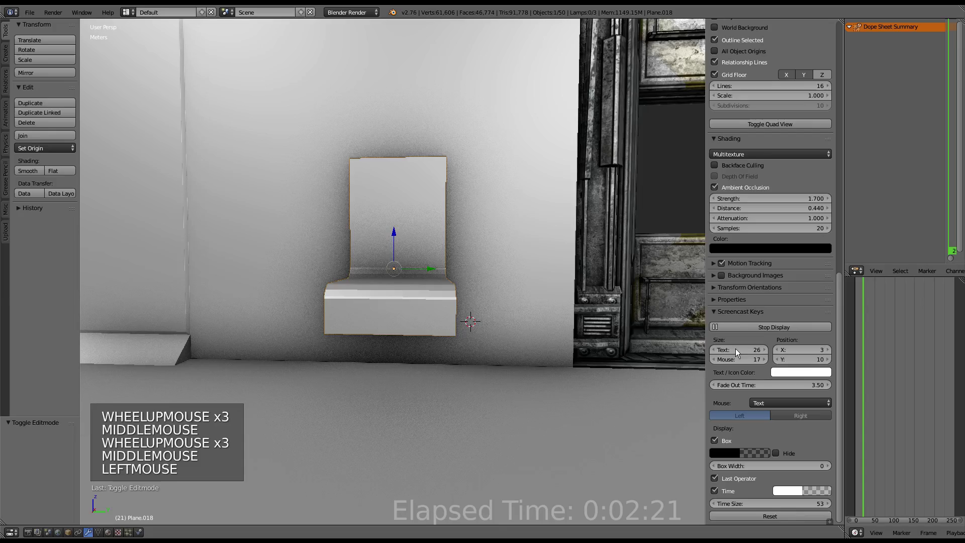
pyautogui.scroll(3)
pyautogui.middleClick(525, 281)
pyautogui.click(565, 244)
pyautogui.scroll(3)
pyautogui.middleClick(368, 257)
pyautogui.scroll(3)
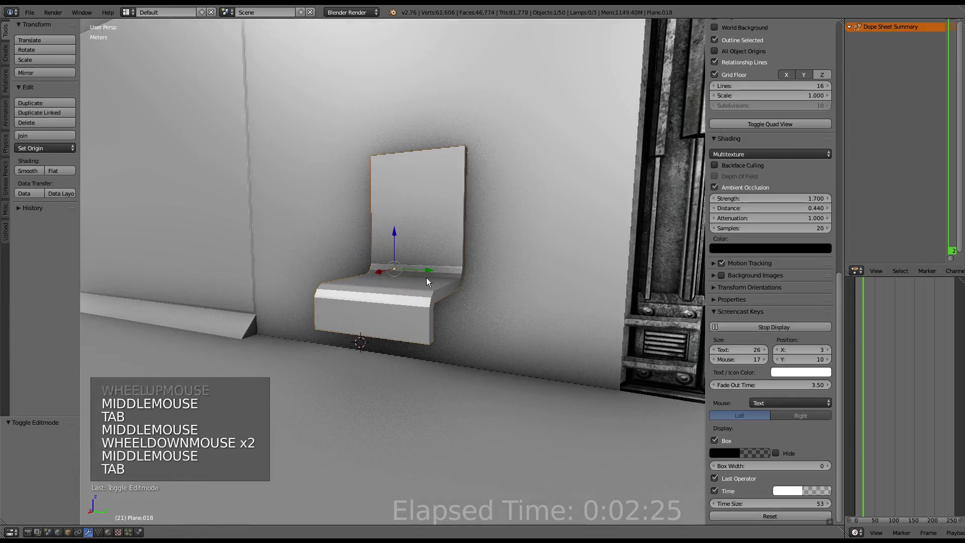
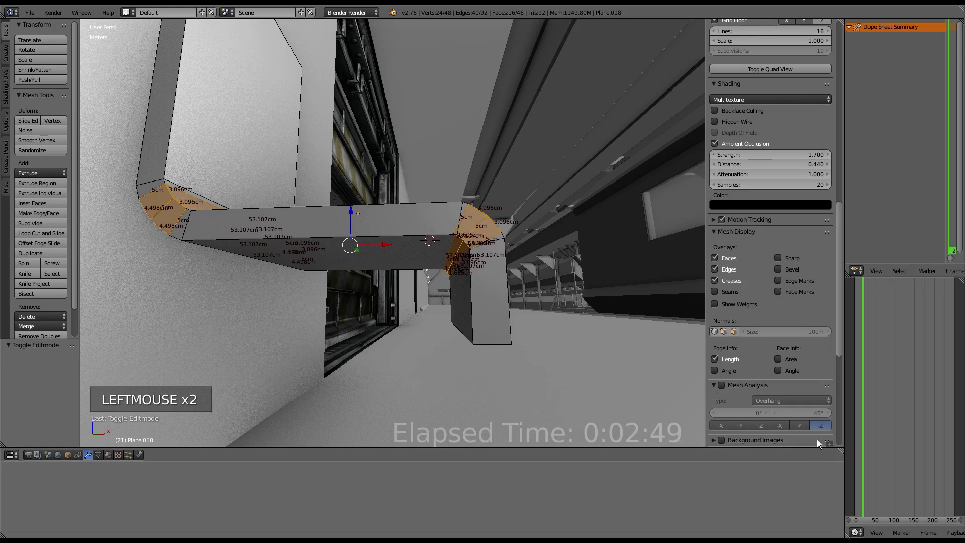
# Select an edge on the curved bend, edge-slide it and reveal the hidden geometry with Alt+H.
pyautogui.click(832, 443)
pyautogui.scroll(3)
pyautogui.scroll(-3)
pyautogui.middleClick(468, 284)
pyautogui.rightClick(491, 217)
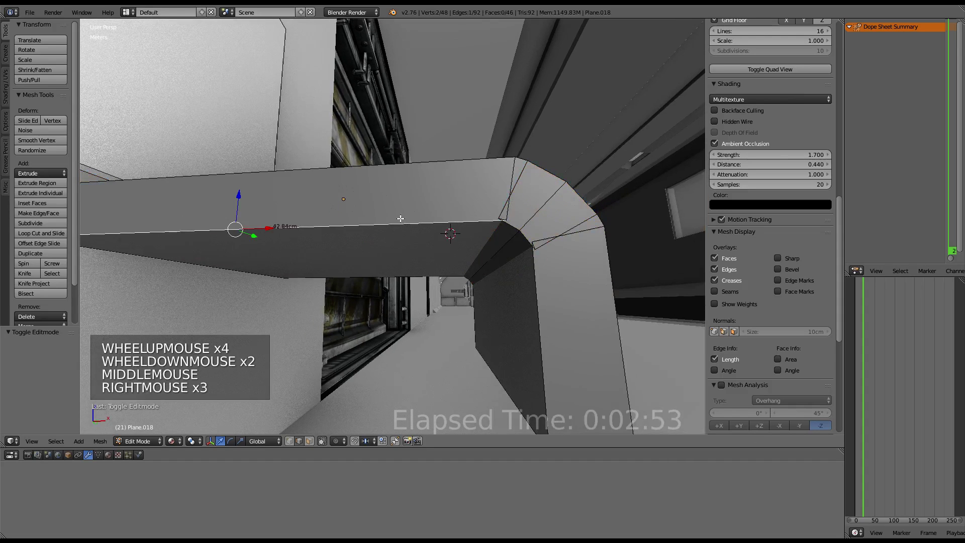
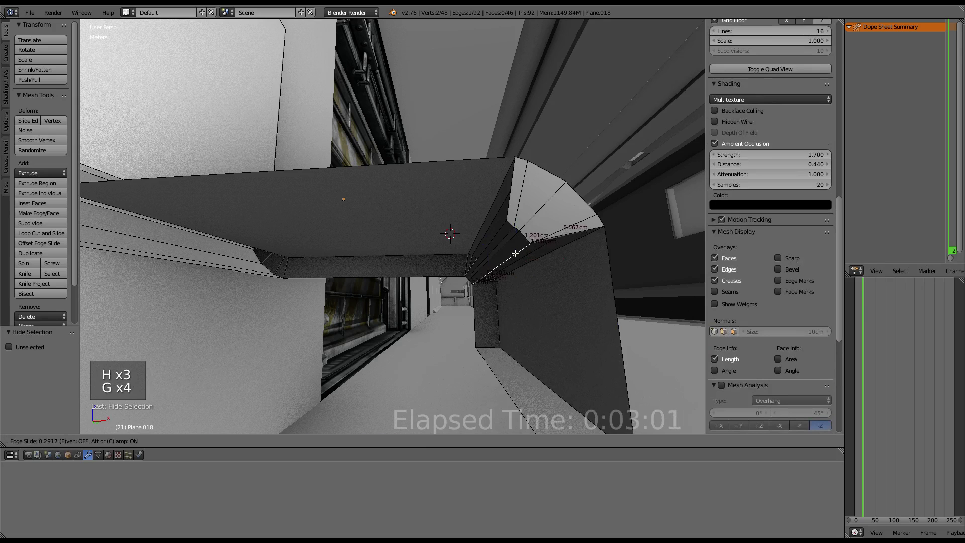
pyautogui.press('alt+h')
pyautogui.middleClick(511, 239)
pyautogui.scroll(-3)
pyautogui.scroll(3)
pyautogui.middleClick(509, 248)
# Slide a second bend edge, then select all faces with edge lengths labelled.
pyautogui.rightClick(525, 235)
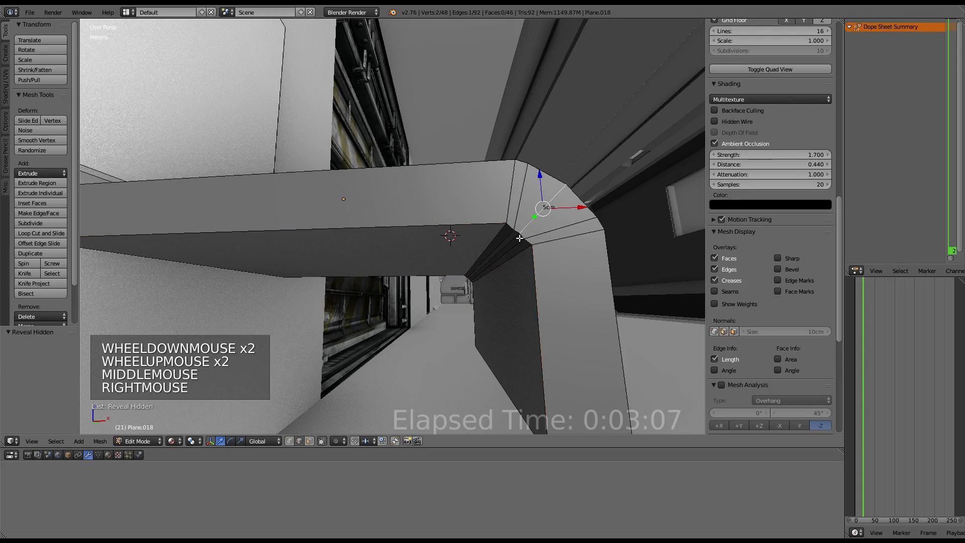
pyautogui.scroll(-3)
pyautogui.scroll(3)
pyautogui.scroll(3)
pyautogui.scroll(-3)
pyautogui.middleClick(484, 240)
pyautogui.scroll(-3)
pyautogui.press('Tab')
pyautogui.middleClick(481, 246)
pyautogui.press('Tab')
pyautogui.scroll(3)
pyautogui.press('a')
pyautogui.press('w')
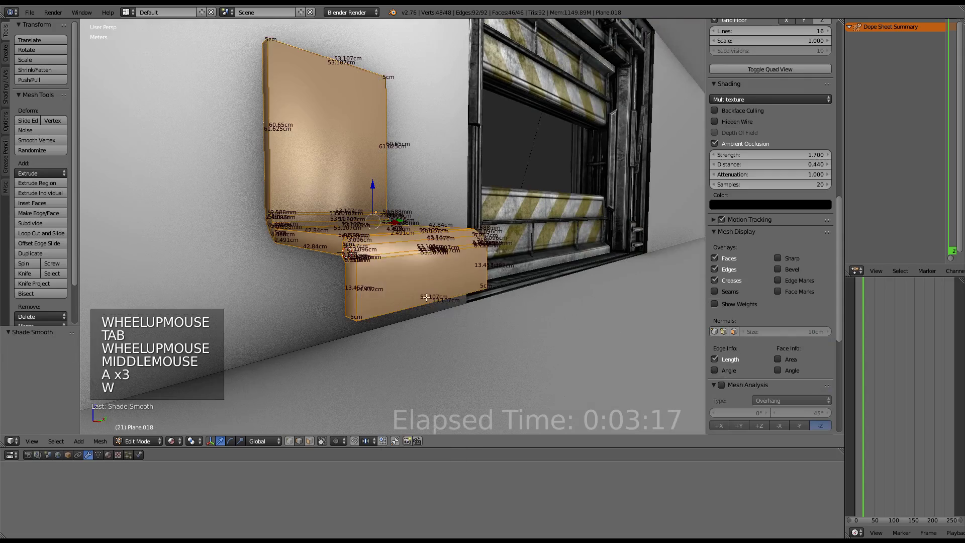
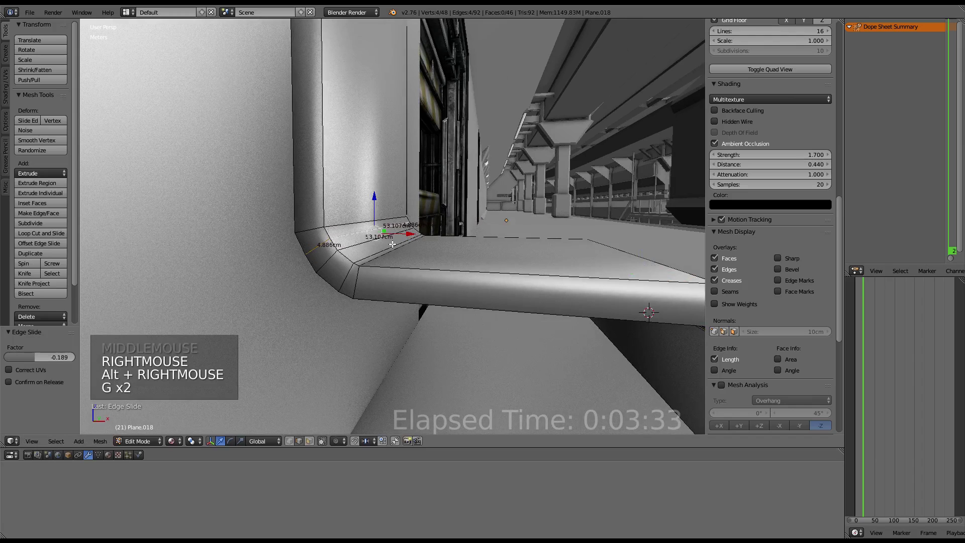
# Grab the plane into position and go back into Edit Mode.
pyautogui.rightClick(374, 252)
pyautogui.press('g')
pyautogui.scroll(-3)
pyautogui.press('Tab')
pyautogui.middleClick(427, 246)
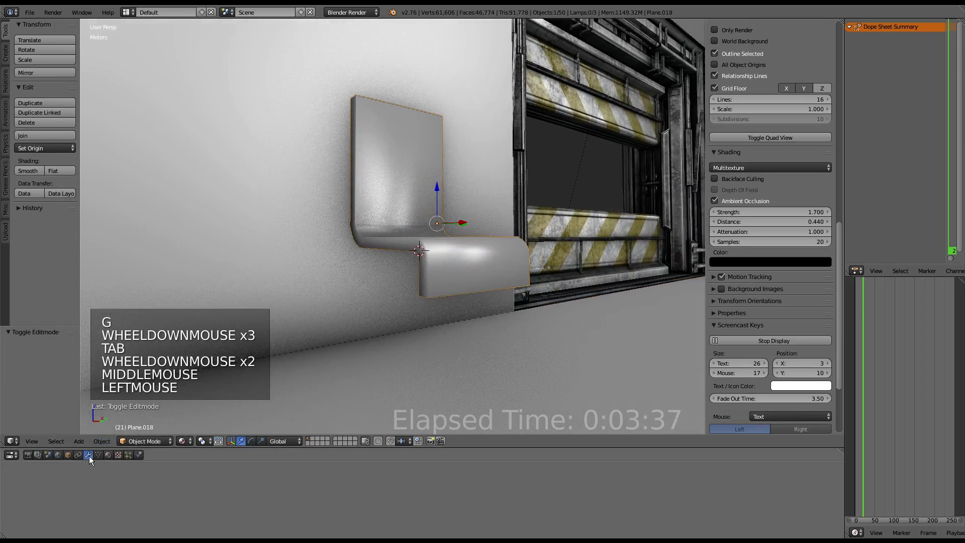
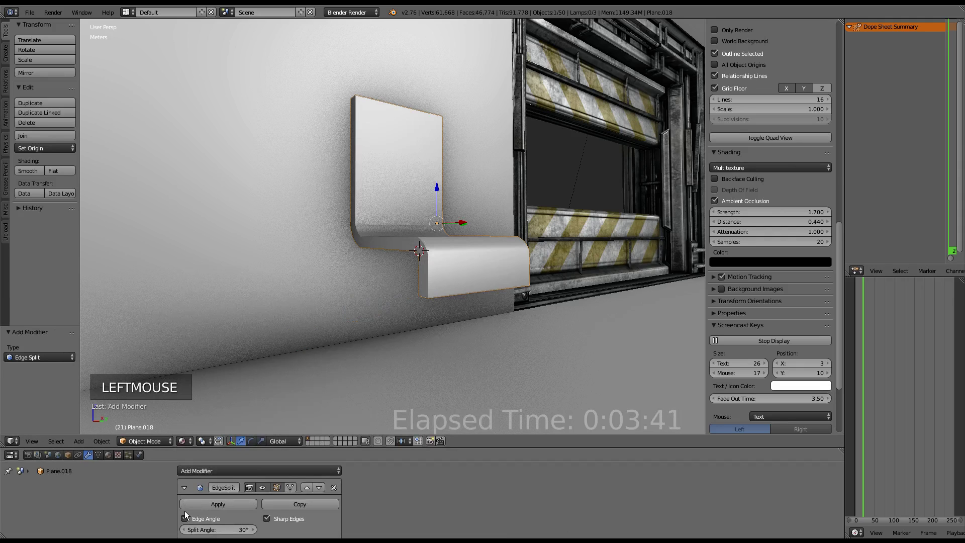
pyautogui.press('Tab')
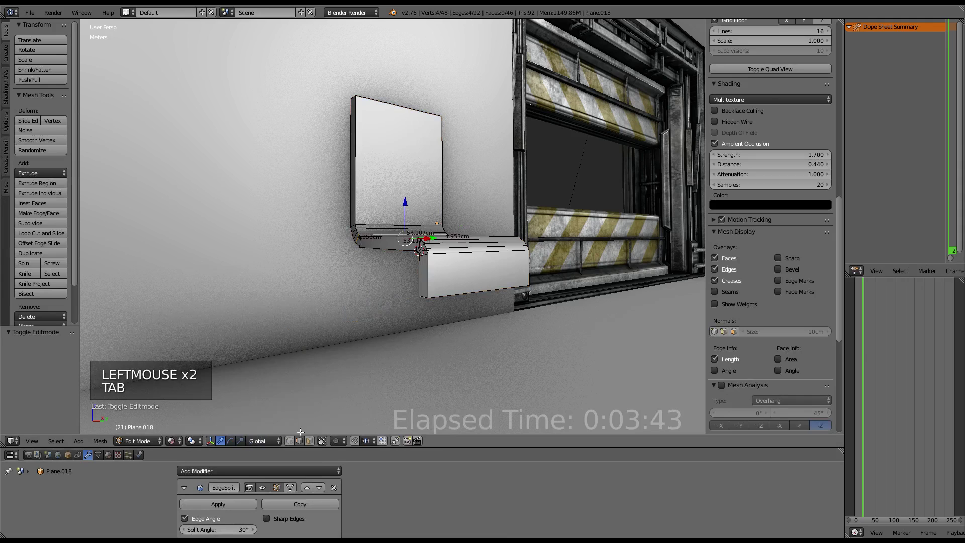
# Set the Edge Split to sharp-marked edges only and mark the selected edges sharp.
pyautogui.click(313, 441)
pyautogui.rightClick(424, 261)
pyautogui.press('ctrl+e')
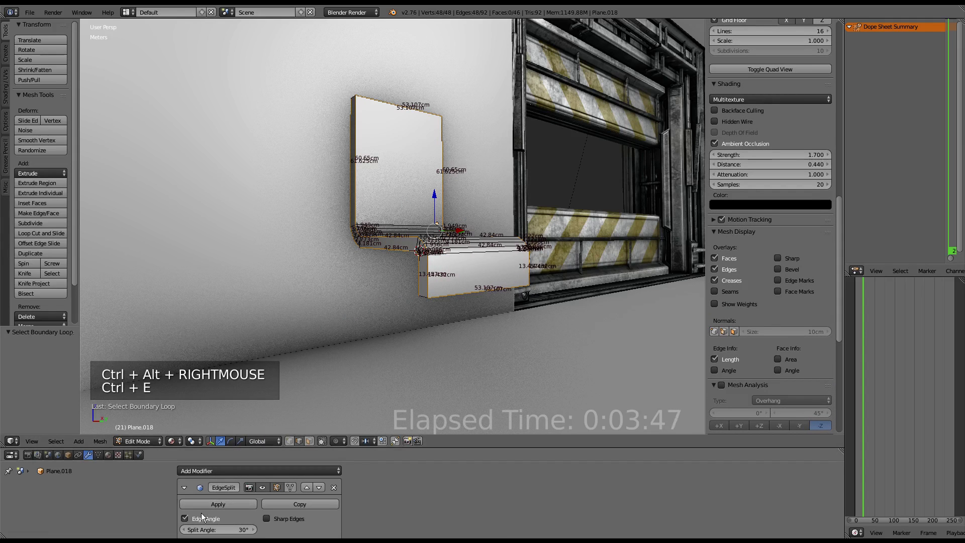
pyautogui.click(204, 515)
pyautogui.press('ctrl+e')
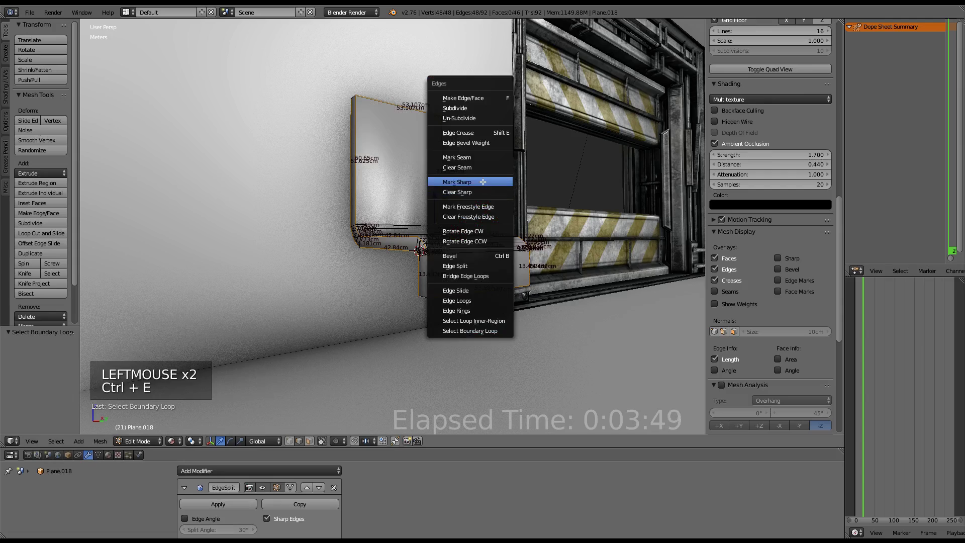
pyautogui.press('Tab')
# Adjust the plane's scale while toggling in and out of Edit Mode to check it.
pyautogui.middleClick(460, 173)
pyautogui.scroll(-3)
pyautogui.middleClick(361, 181)
pyautogui.scroll(3)
pyautogui.middleClick(405, 189)
pyautogui.press('Tab')
pyautogui.press('s')
pyautogui.press('Tab')
# Inspect the corridor from all sides and move the plane along Y against the wall.
pyautogui.scroll(-3)
pyautogui.middleClick(438, 206)
pyautogui.scroll(3)
pyautogui.middleClick(413, 192)
pyautogui.scroll(3)
pyautogui.middleClick(380, 181)
pyautogui.scroll(3)
pyautogui.scroll(-3)
pyautogui.middleClick(365, 181)
pyautogui.scroll(-3)
pyautogui.middleClick(542, 200)
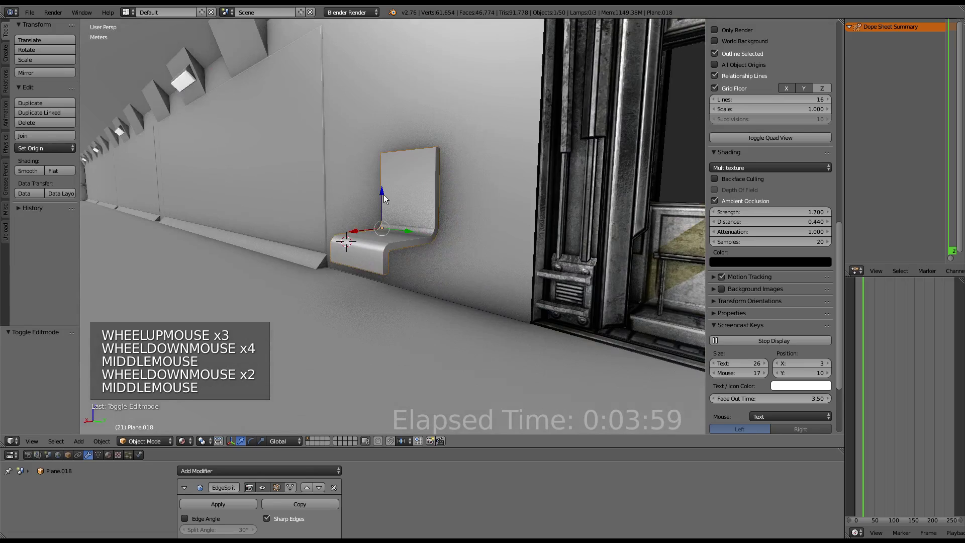
pyautogui.scroll(3)
pyautogui.scroll(-3)
pyautogui.middleClick(388, 197)
pyautogui.middleClick(433, 213)
pyautogui.scroll(3)
pyautogui.middleClick(513, 216)
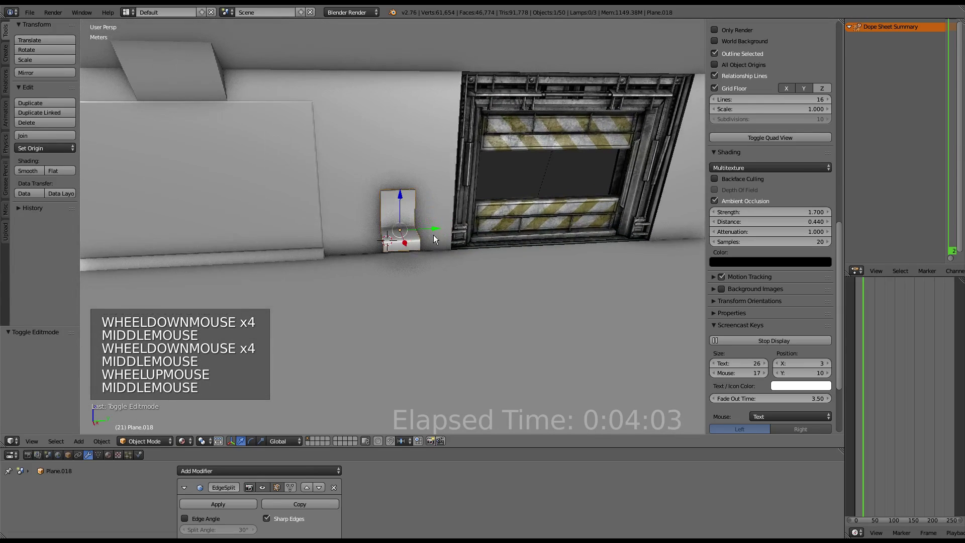
pyautogui.click(435, 234)
pyautogui.middleClick(478, 228)
pyautogui.click(392, 244)
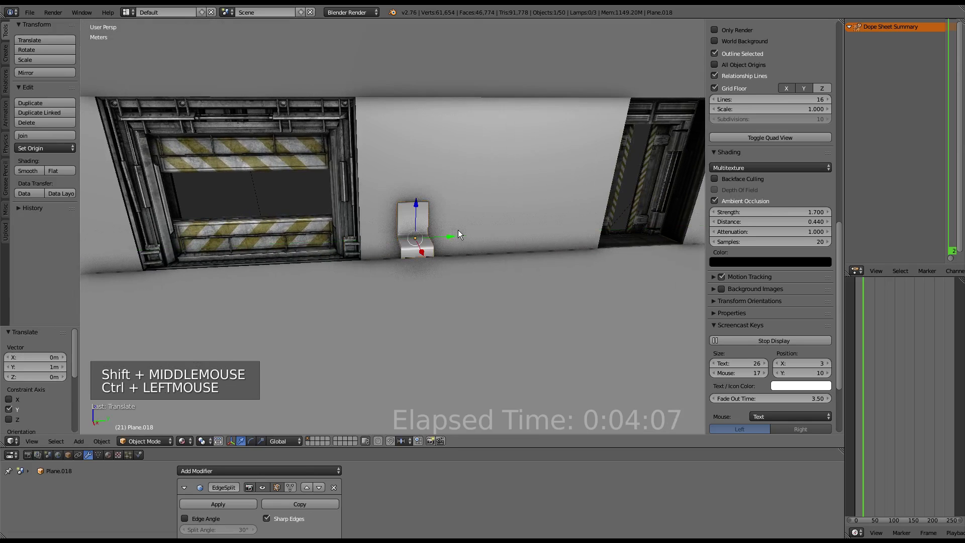
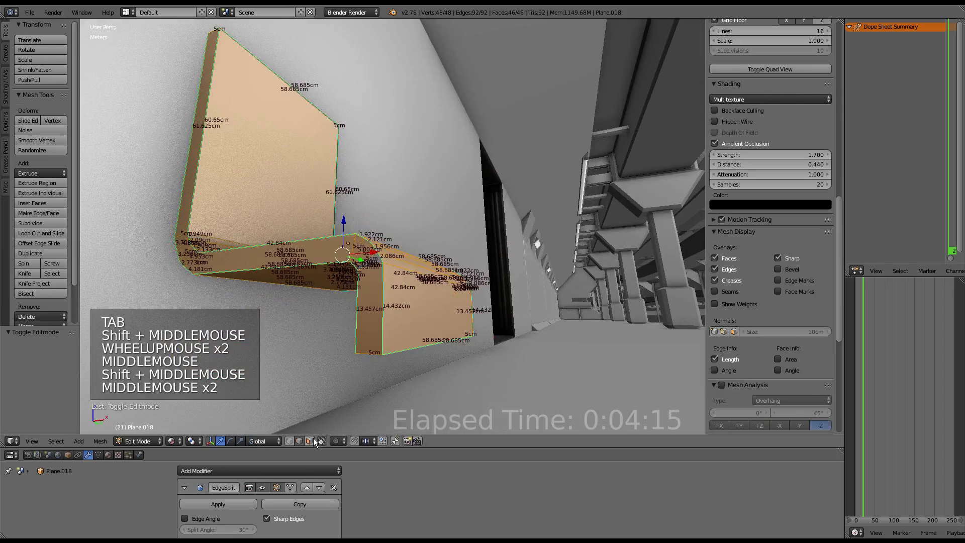
# Select the plane's crease edge and mark it sharp via the Ctrl+E edge menu.
pyautogui.click(312, 442)
pyautogui.rightClick(365, 263)
pyautogui.press('ctrl+e')
pyautogui.press('ctrl+e')
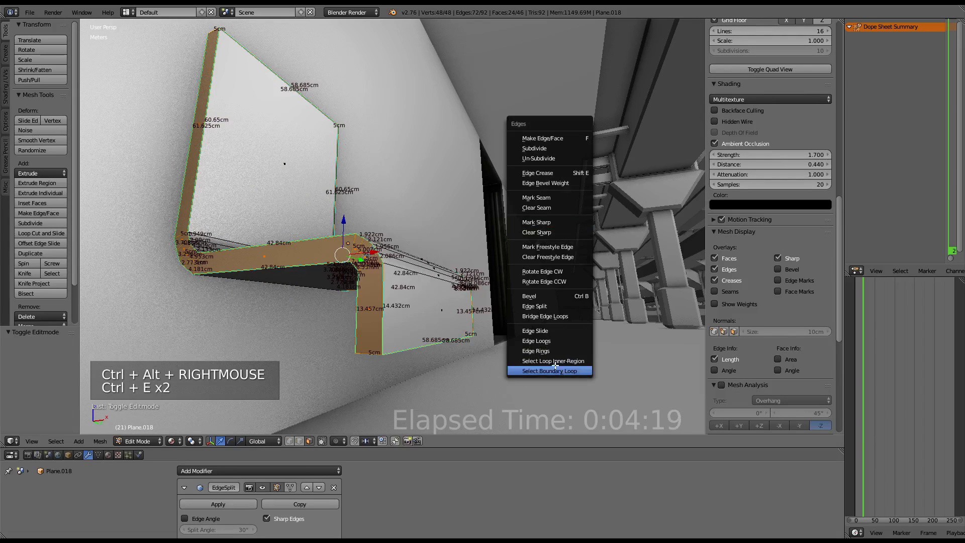
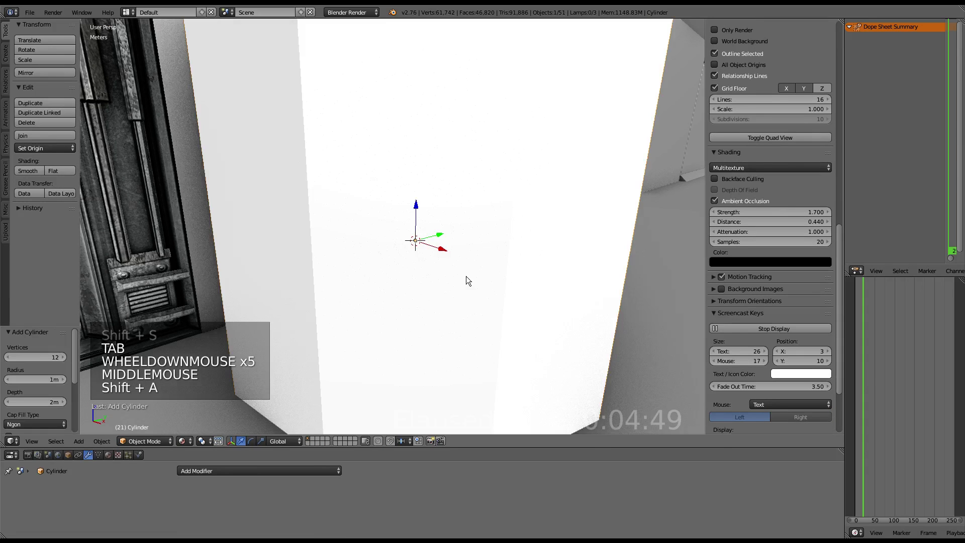
# Delete the first cylinder and add a fresh 16-sided cylinder from the Mesh menu.
pyautogui.press('Tab')
pyautogui.press('s')
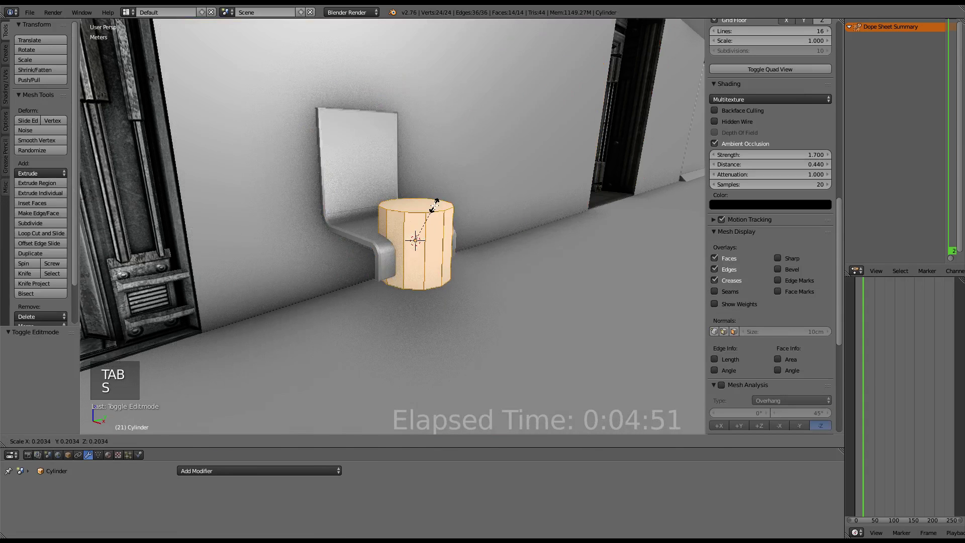
pyautogui.press('Tab')
pyautogui.press('x')
pyautogui.press('shift+a')
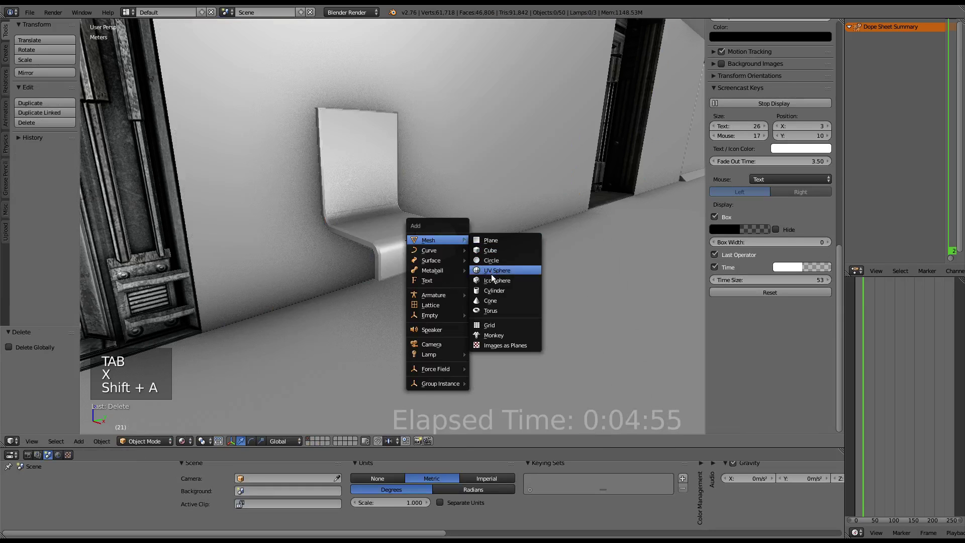
pyautogui.scroll(-3)
pyautogui.click(57, 354)
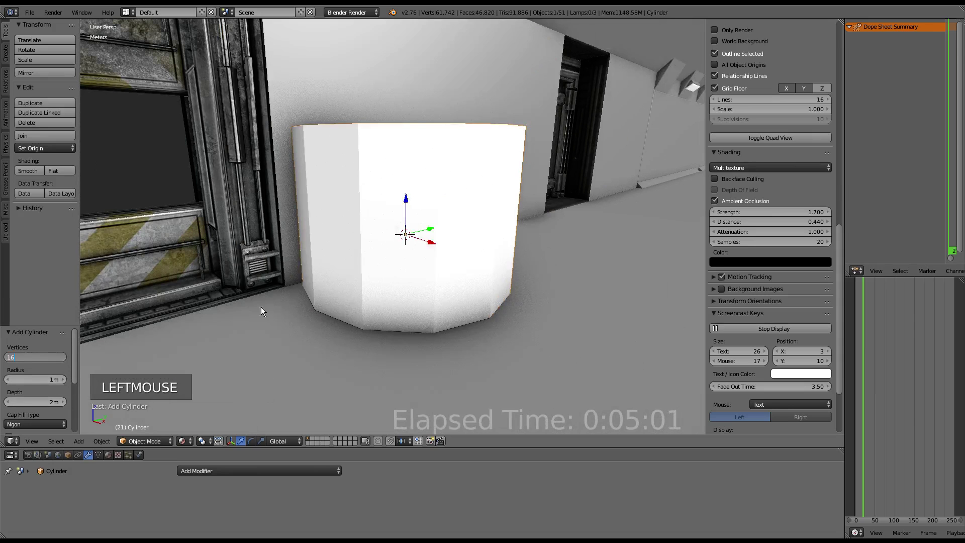
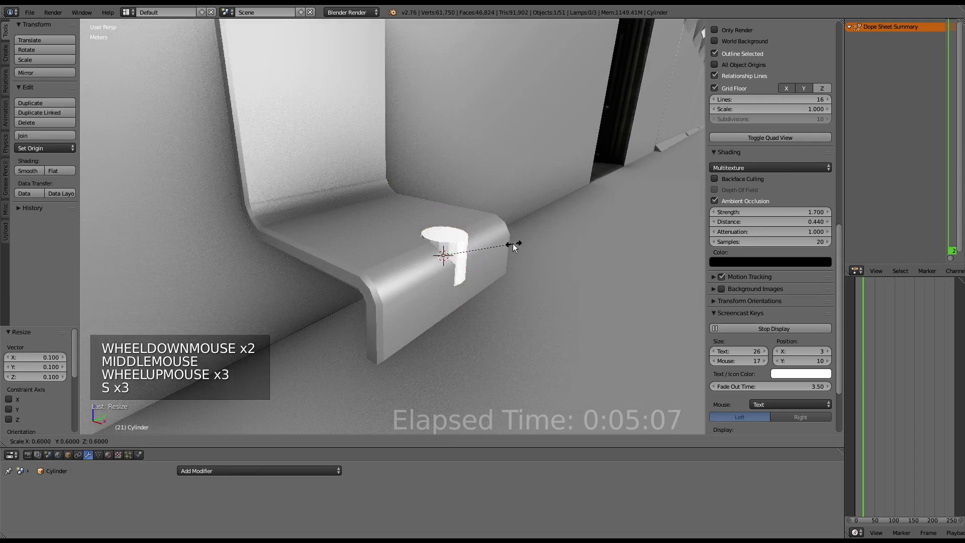
# Scale the cylinder to 0.6, rotate it on X onto its side and slide it to the wall base.
pyautogui.middleClick(472, 256)
pyautogui.click(464, 251)
pyautogui.click(468, 252)
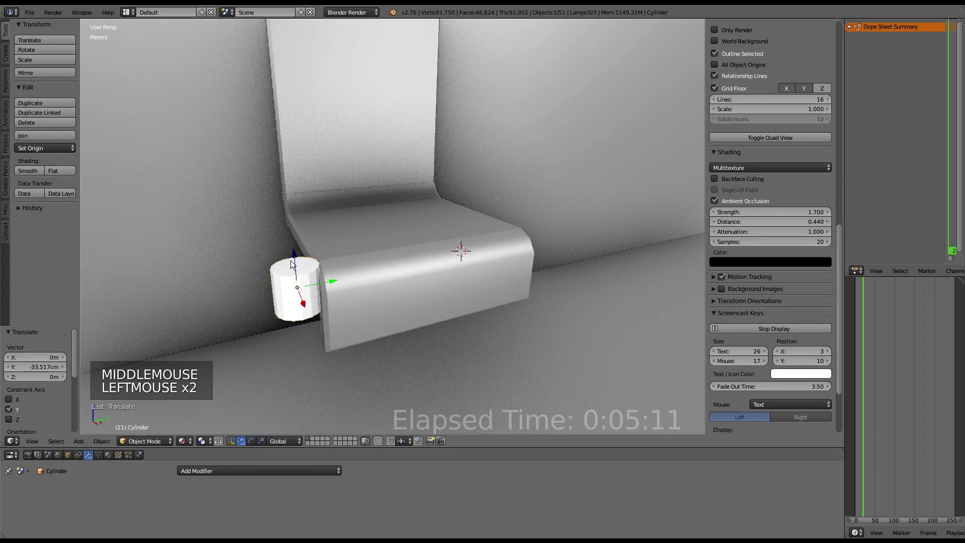
pyautogui.click(250, 442)
pyautogui.click(278, 377)
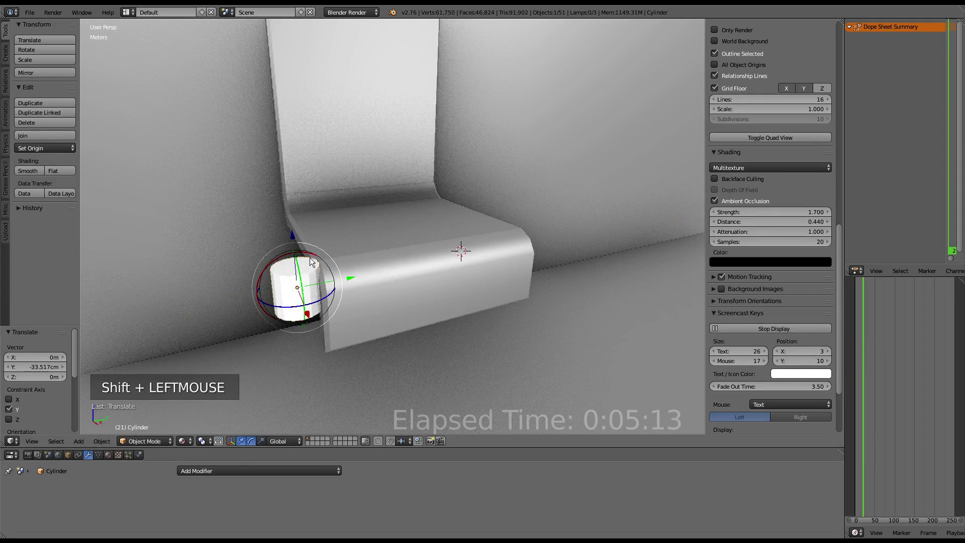
pyautogui.click(314, 259)
pyautogui.middleClick(374, 318)
pyautogui.click(441, 208)
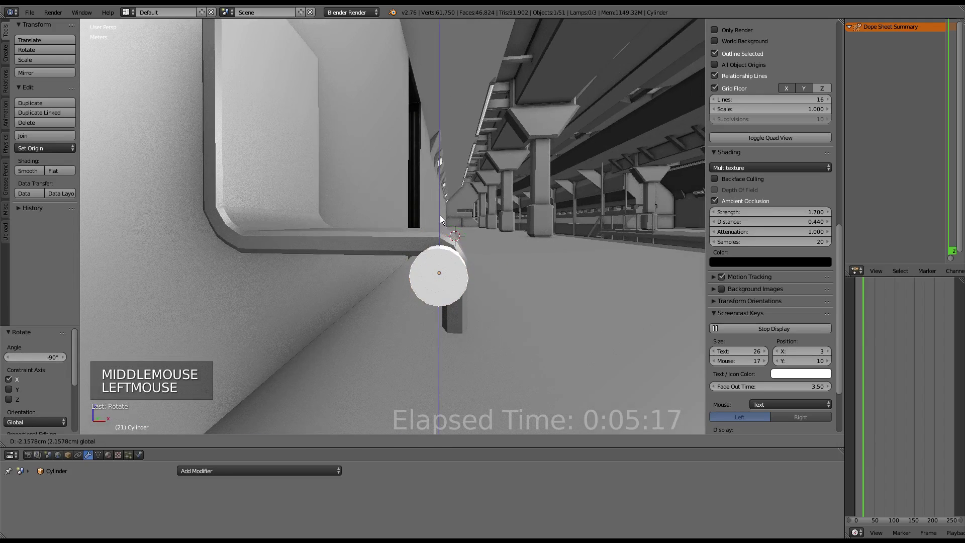
pyautogui.middleClick(466, 240)
pyautogui.click(487, 330)
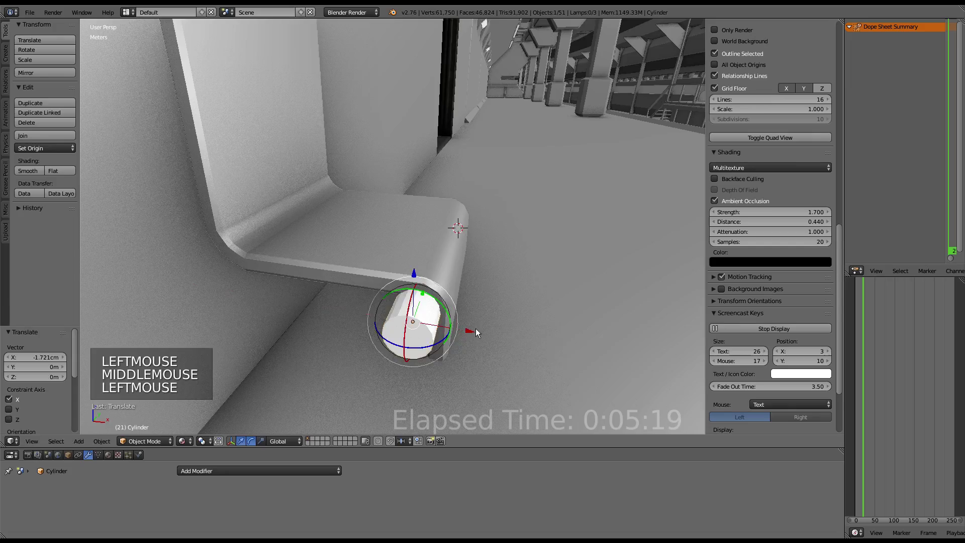
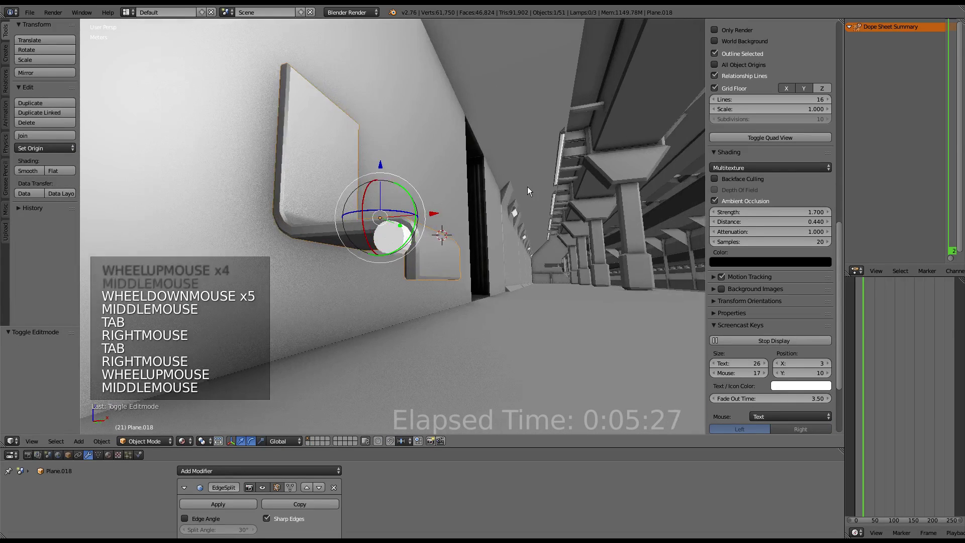
# Give the padded seat an Array modifier with Relative Offset Y 1.3 and add the cylinder leg to the selection.
pyautogui.middleClick(462, 237)
pyautogui.click(188, 488)
pyautogui.click(200, 470)
pyautogui.scroll(-3)
pyautogui.doubleClick(319, 445)
pyautogui.scroll(-3)
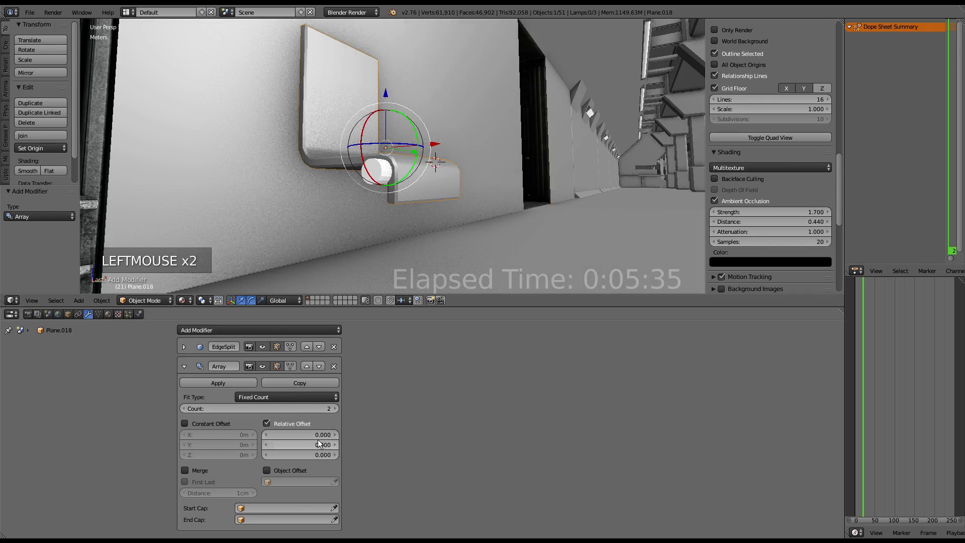
pyautogui.scroll(-3)
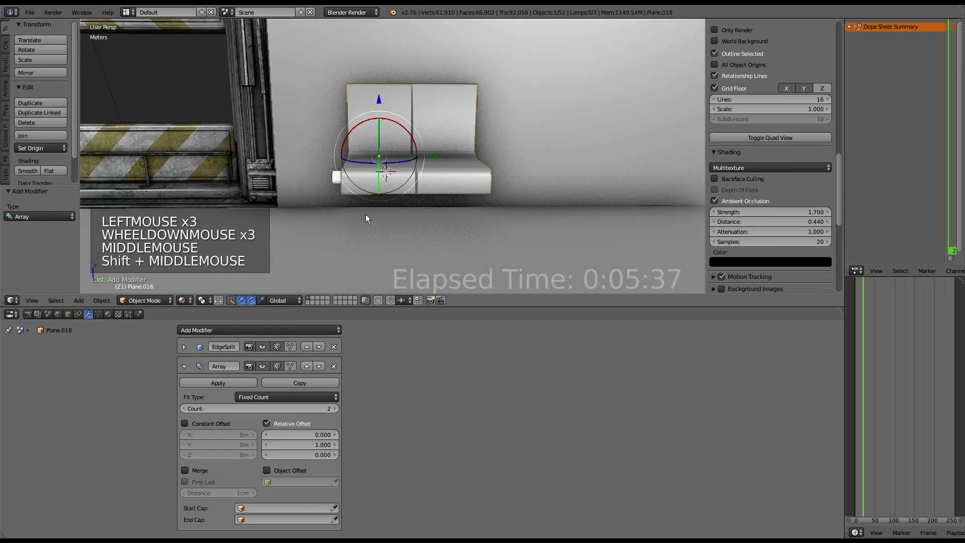
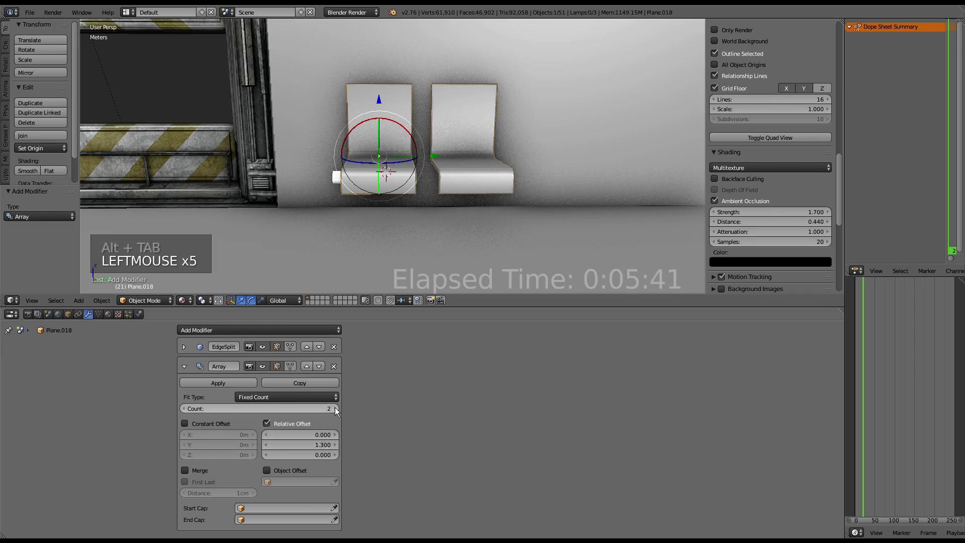
pyautogui.scroll(-3)
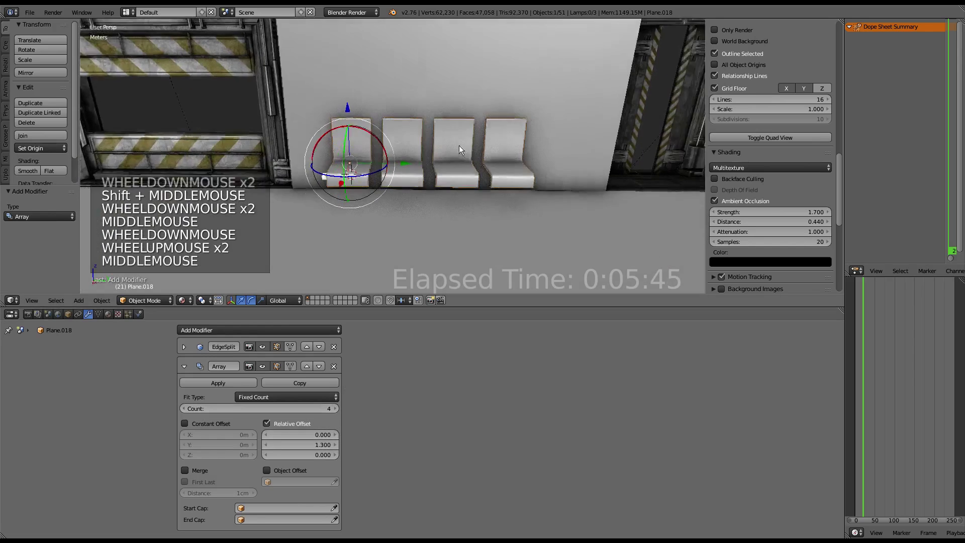
pyautogui.rightClick(327, 180)
# Move the seat row and cylinder leg along Y and Z to line up along the corridor wall.
pyautogui.scroll(3)
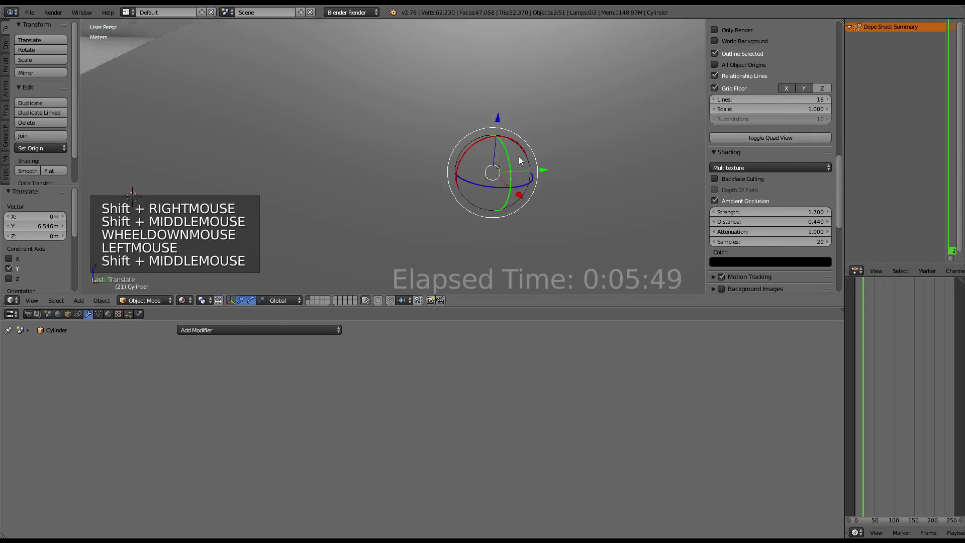
pyautogui.middleClick(373, 190)
pyautogui.scroll(3)
pyautogui.middleClick(372, 206)
pyautogui.middleClick(426, 174)
pyautogui.scroll(3)
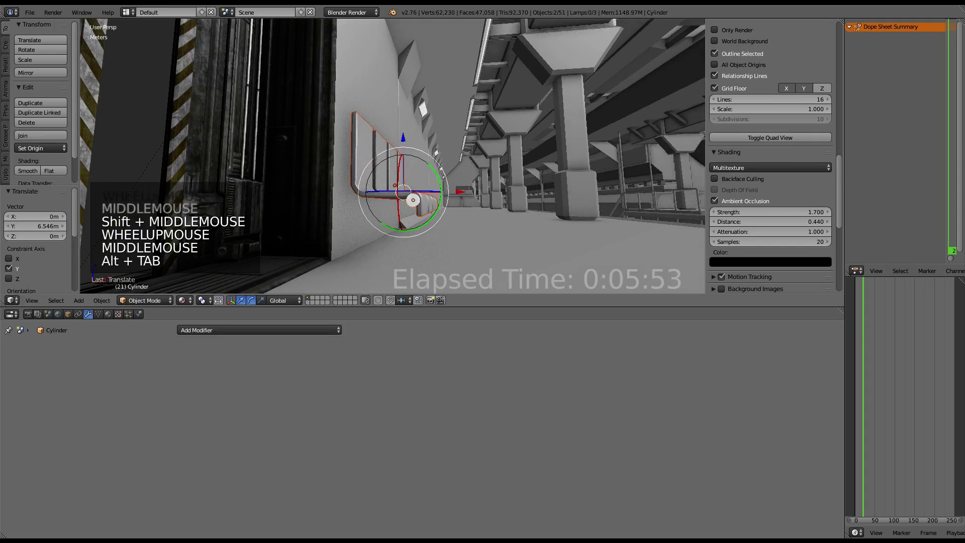
pyautogui.click(406, 139)
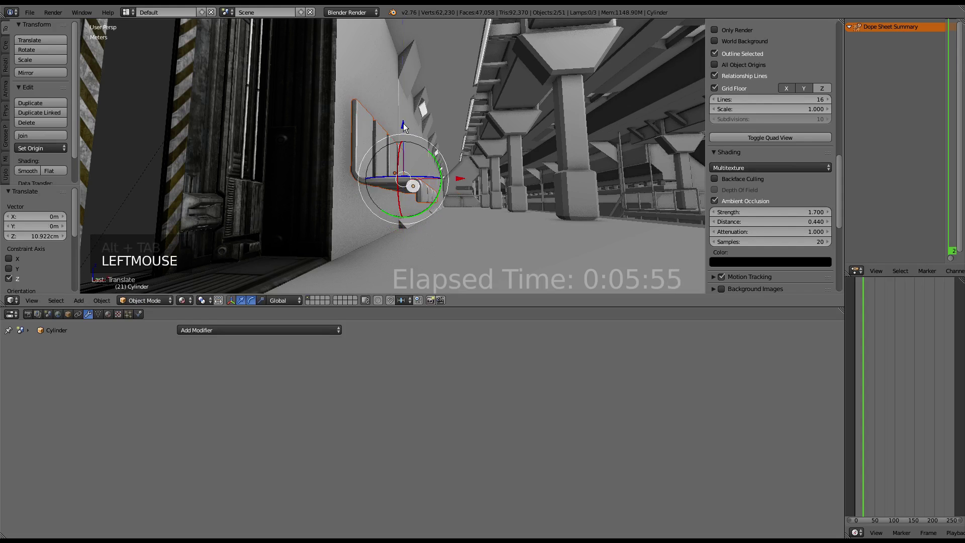
pyautogui.middleClick(432, 131)
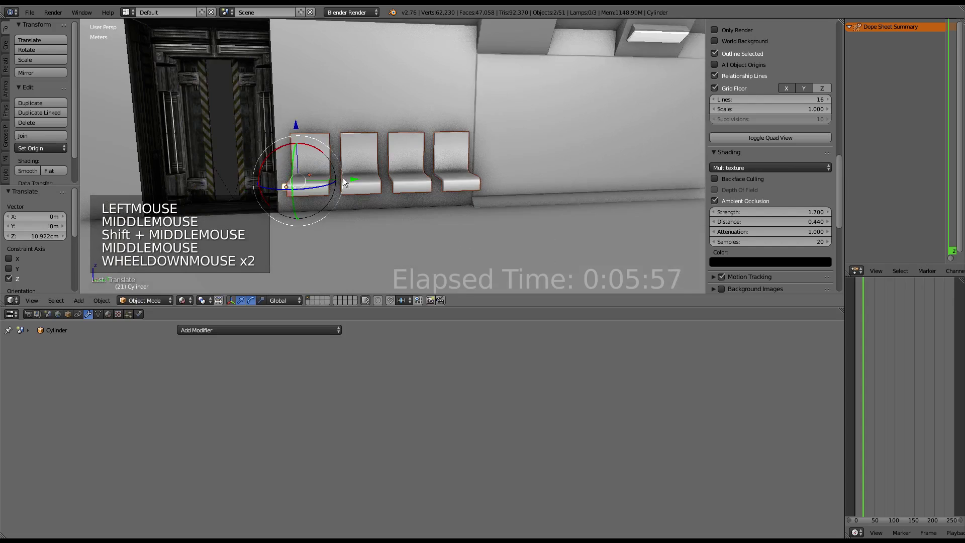
pyautogui.click(356, 180)
pyautogui.scroll(-3)
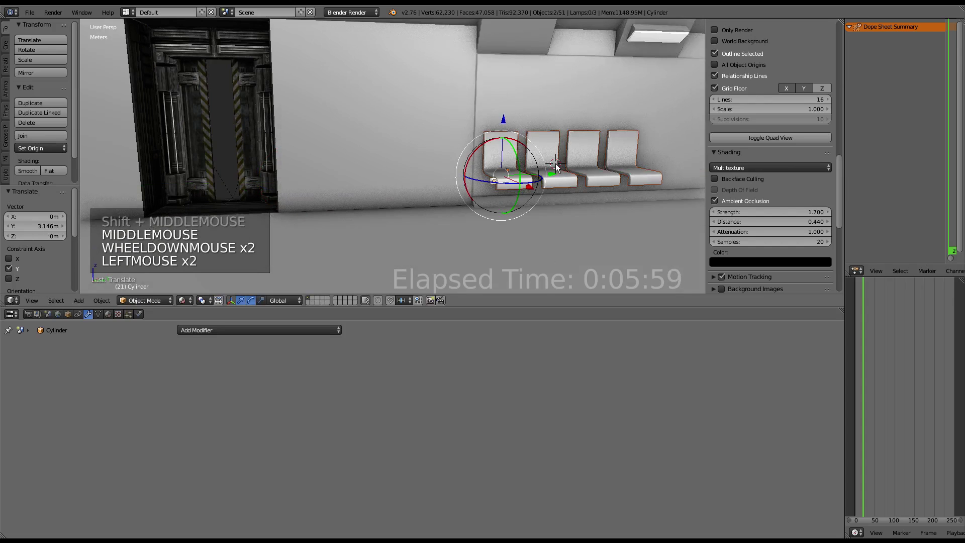
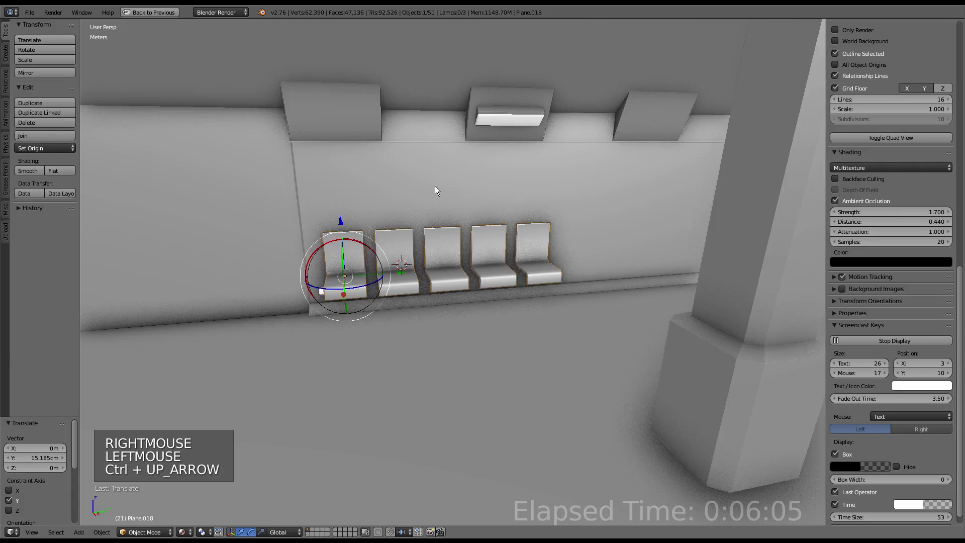
# Nudge the cylinder leg about -1.3 cm along X beneath the seat row.
pyautogui.rightClick(463, 285)
pyautogui.click(487, 257)
pyautogui.press('ctrl+Up')
pyautogui.scroll(3)
pyautogui.middleClick(481, 256)
pyautogui.middleClick(448, 254)
pyautogui.scroll(3)
pyautogui.middleClick(511, 255)
pyautogui.scroll(-3)
pyautogui.middleClick(412, 297)
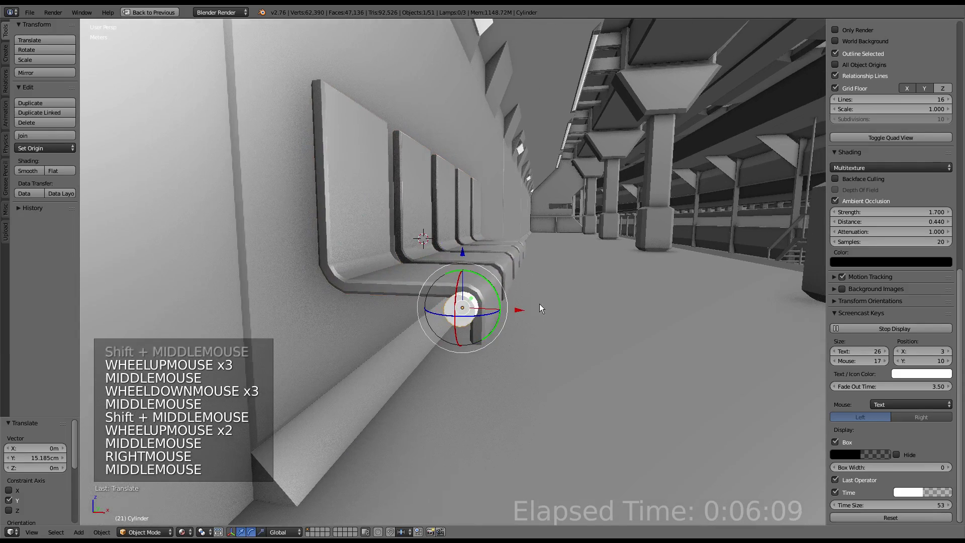
pyautogui.middleClick(518, 308)
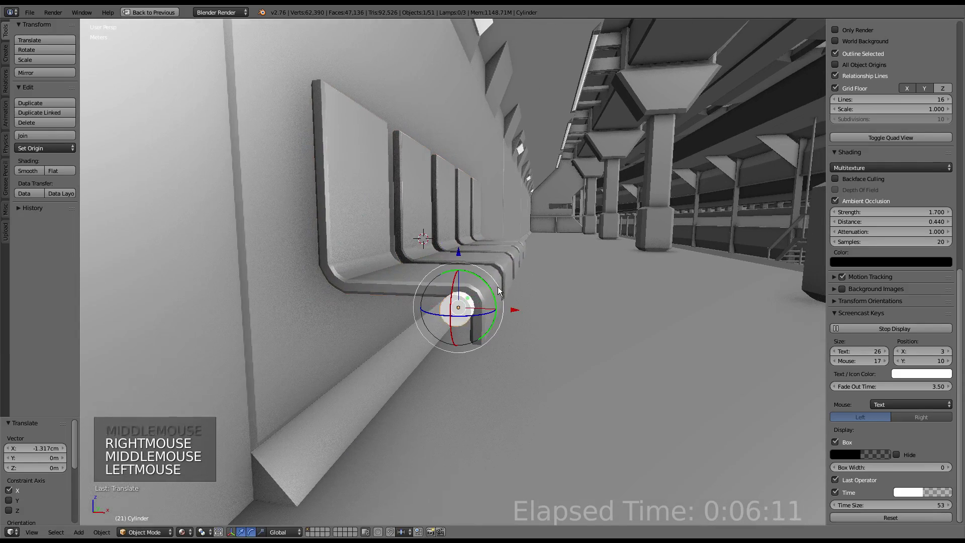
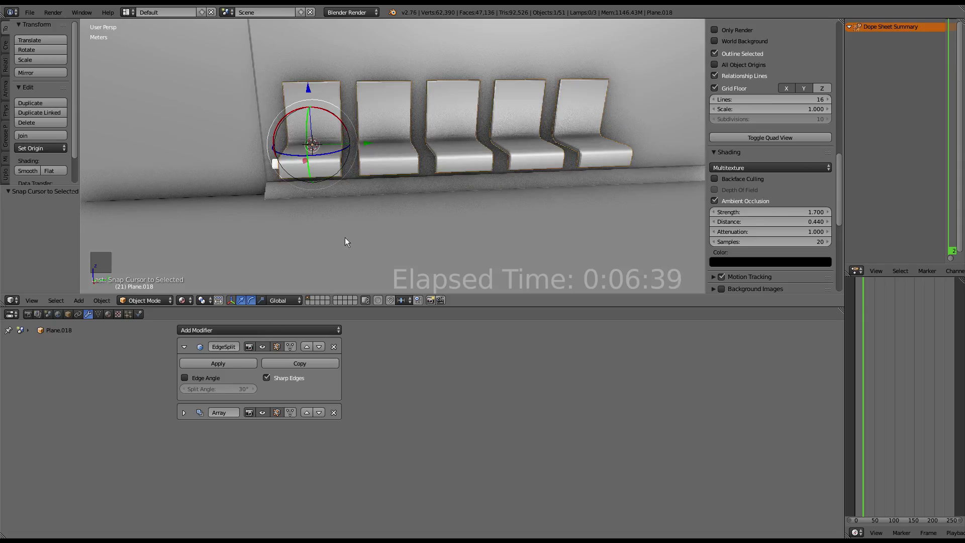
# Duplicate the padded seat and a ceiling piece, removing the array from the copy.
pyautogui.press('alt+d')
pyautogui.click(369, 144)
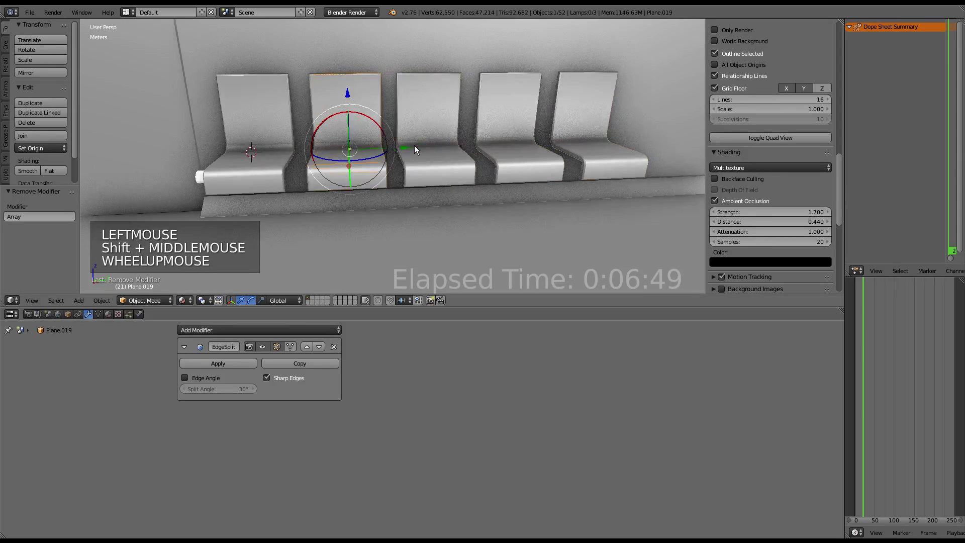
pyautogui.click(403, 146)
pyautogui.scroll(3)
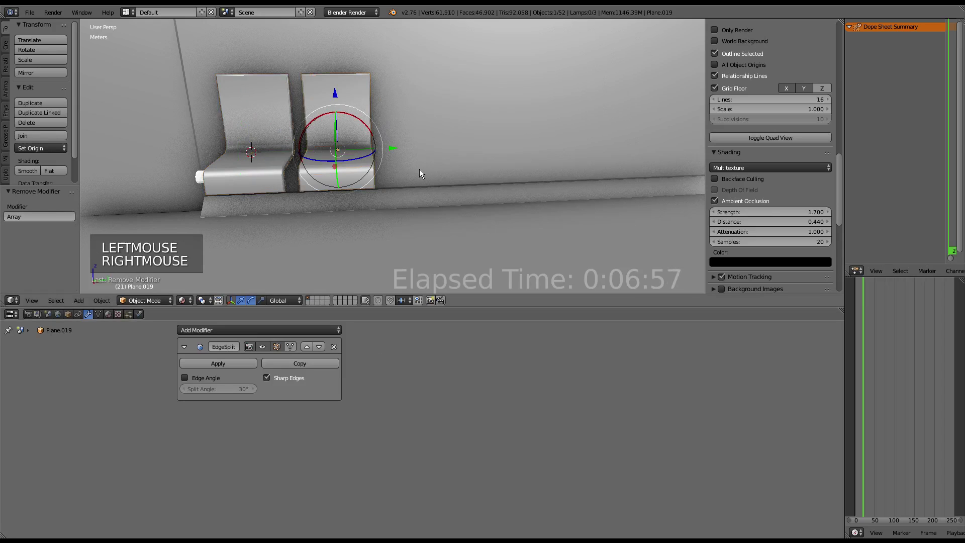
pyautogui.press('shift+d')
pyautogui.click(392, 151)
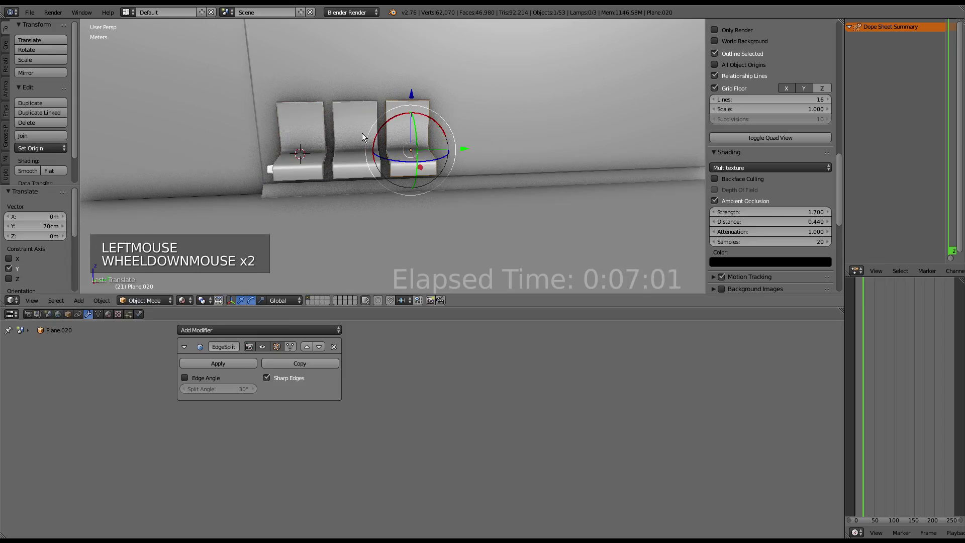
# Duplicate further ceiling pieces and place them along the corridor on Y.
pyautogui.press('alt+d')
pyautogui.scroll(-3)
pyautogui.click(405, 153)
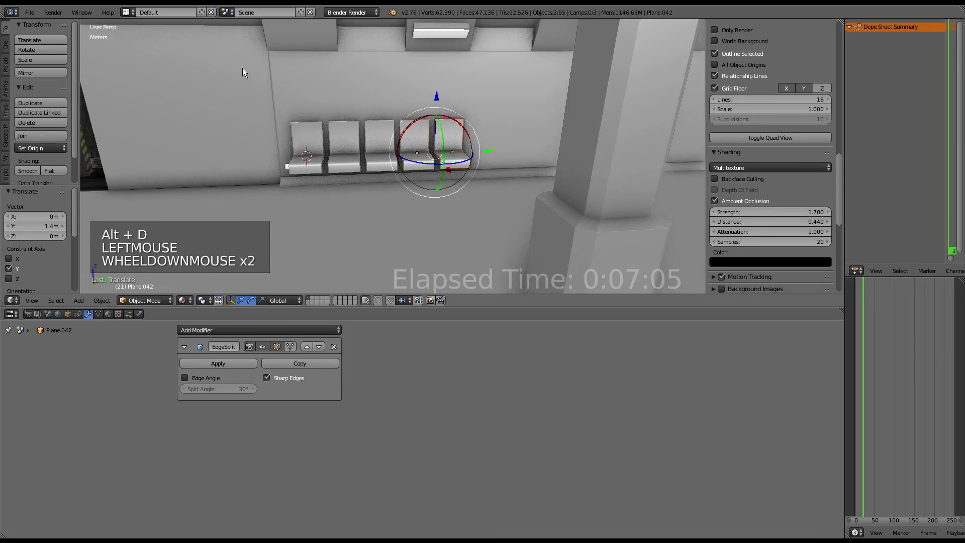
pyautogui.rightClick(266, 180)
pyautogui.scroll(-3)
pyautogui.click(463, 146)
# Gather ceiling pieces, snap the 3D cursor to them, and select the bench seat cylinder.
pyautogui.rightClick(470, 126)
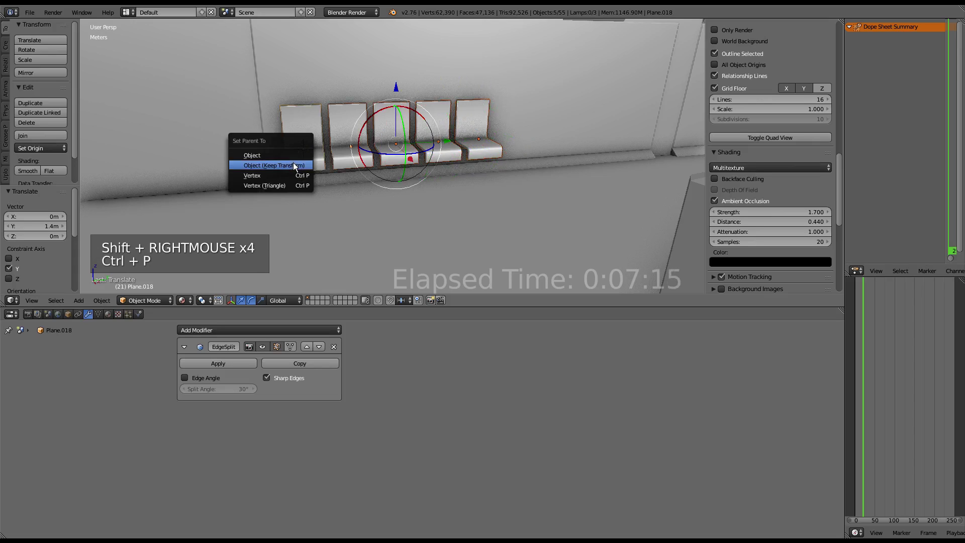
pyautogui.rightClick(299, 161)
pyautogui.press('g')
pyautogui.rightClick(296, 157)
pyautogui.press('g')
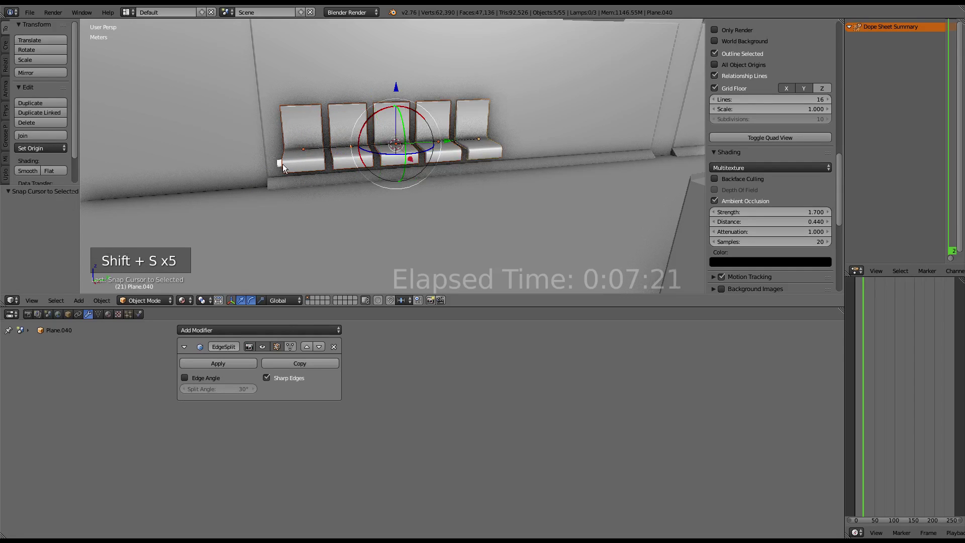
pyautogui.rightClick(278, 167)
# Scale half of the bench seat's vertices along Y to narrow the mesh.
pyautogui.press('Tab')
pyautogui.scroll(3)
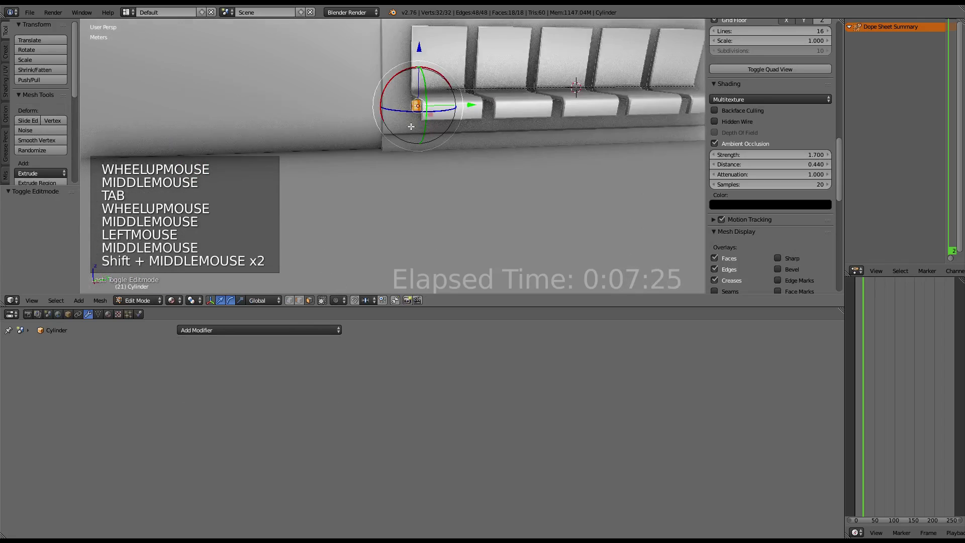
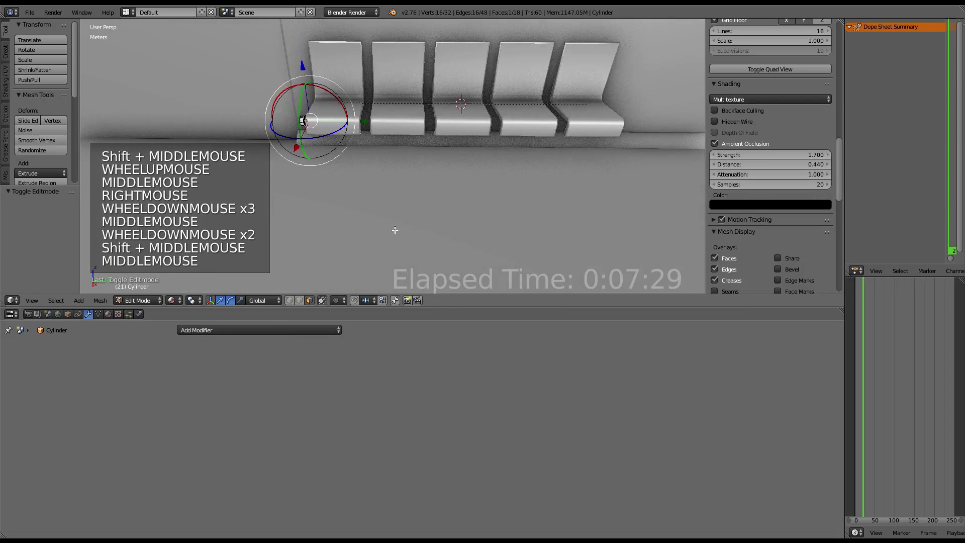
pyautogui.click(198, 299)
pyautogui.scroll(-3)
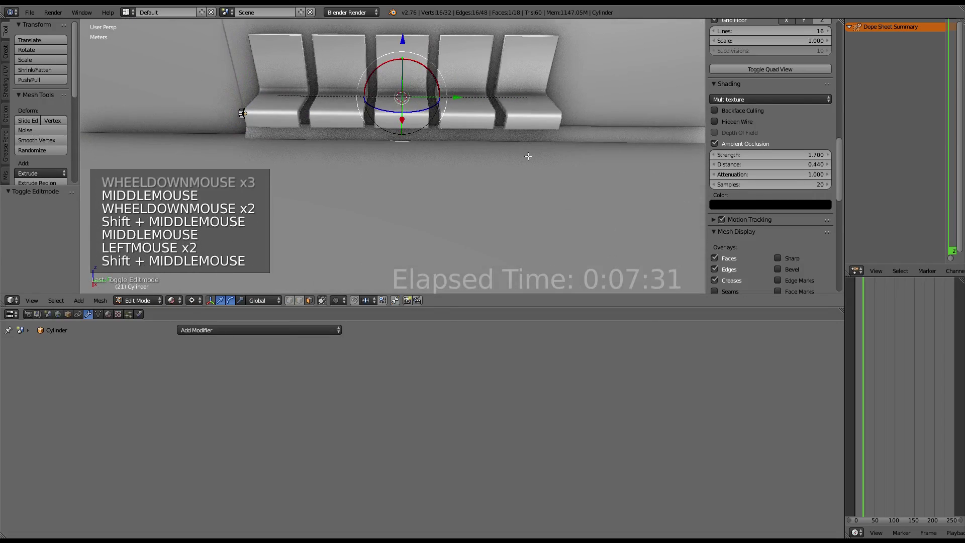
pyautogui.press('s')
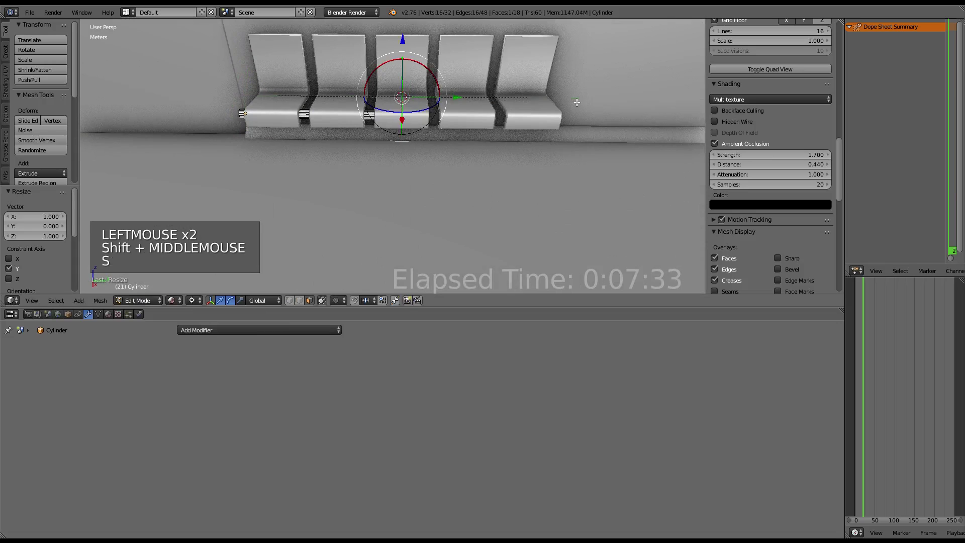
# Delete the unwanted cap faces and inspect the open-ended bench from around the seats.
pyautogui.scroll(3)
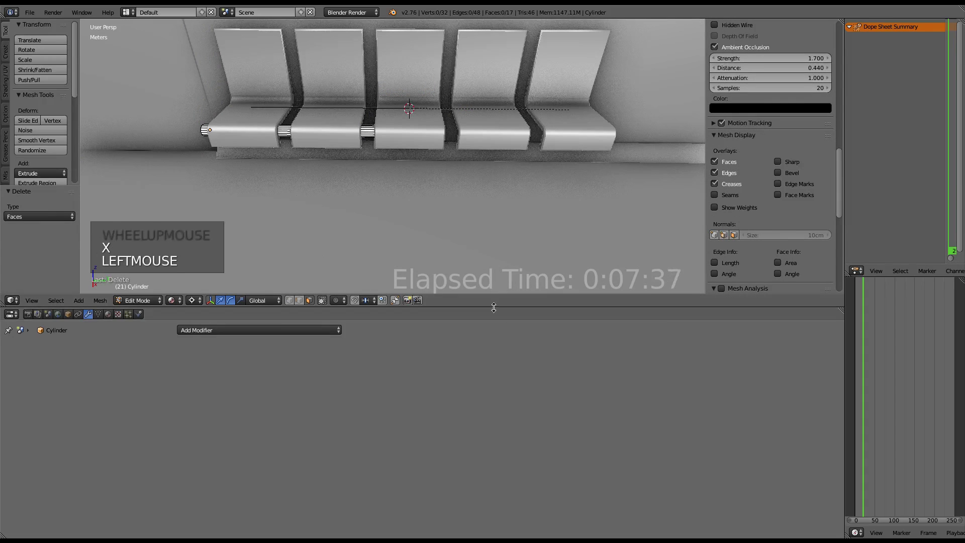
pyautogui.middleClick(483, 294)
pyautogui.middleClick(455, 301)
pyautogui.scroll(3)
pyautogui.middleClick(464, 301)
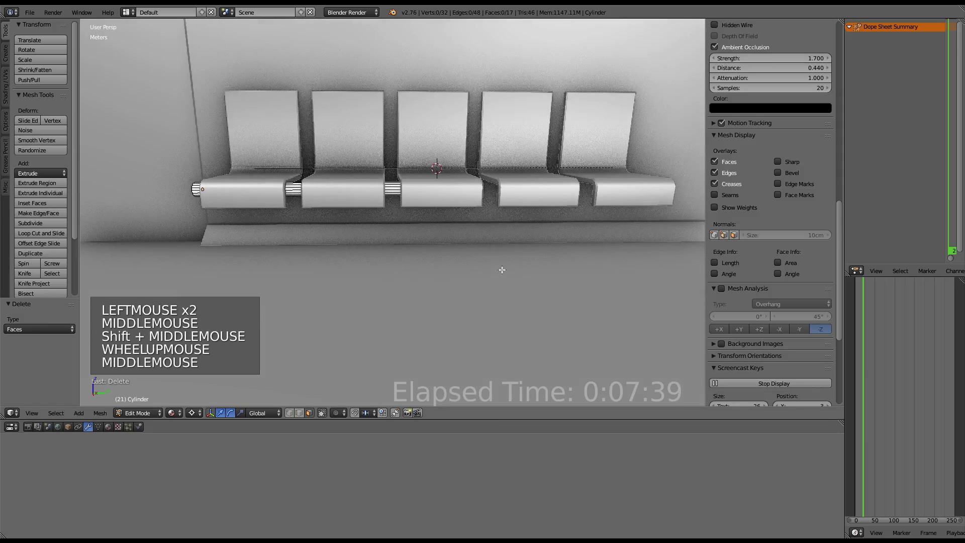
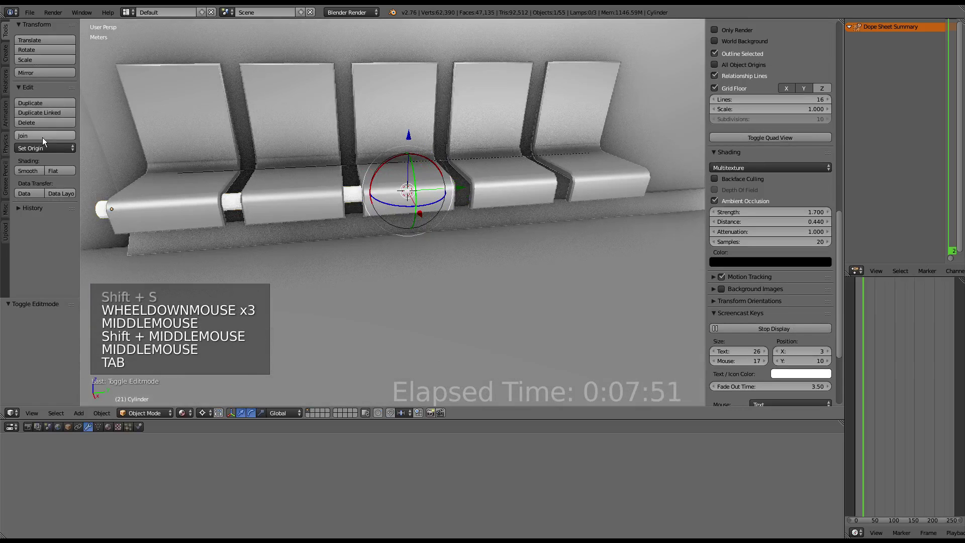
# Set the object origin and select corridor pieces to parent to the active one.
pyautogui.click(46, 144)
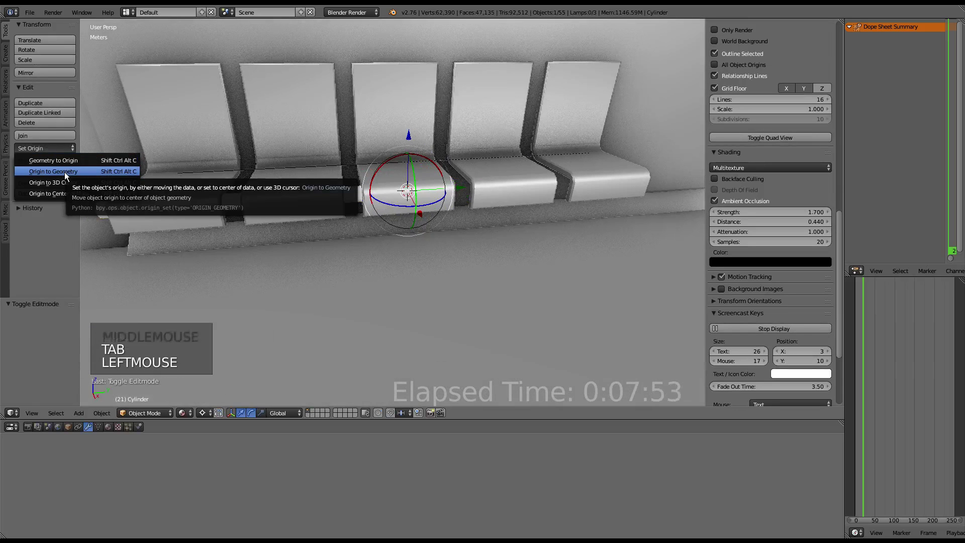
pyautogui.scroll(-3)
pyautogui.rightClick(301, 188)
pyautogui.press('g')
pyautogui.rightClick(253, 211)
pyautogui.press('g')
pyautogui.press('ctrl+p')
# Parent the pieces with Keep Transform and move one along X.
pyautogui.scroll(3)
pyautogui.middleClick(388, 177)
pyautogui.rightClick(274, 247)
pyautogui.middleClick(311, 225)
pyautogui.scroll(3)
pyautogui.rightClick(418, 212)
pyautogui.click(463, 107)
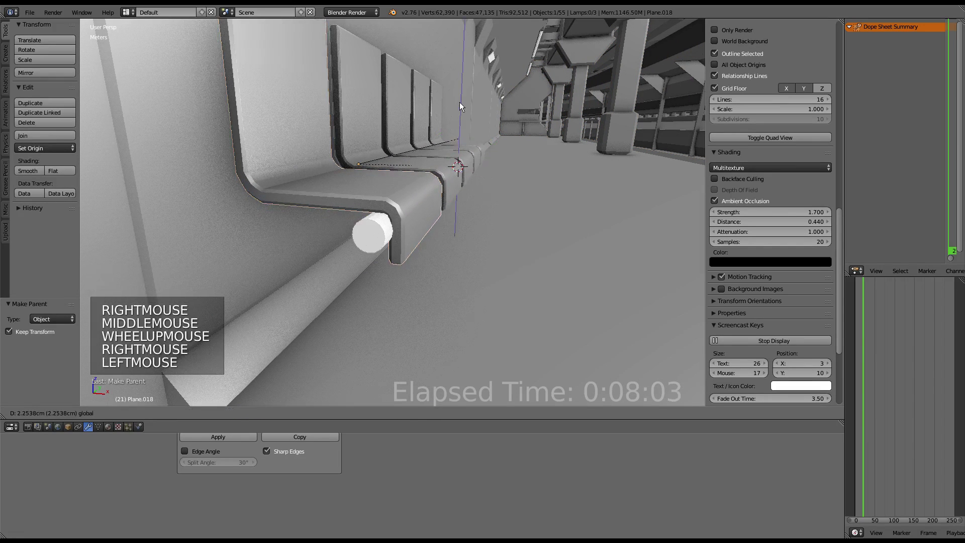
pyautogui.click(520, 169)
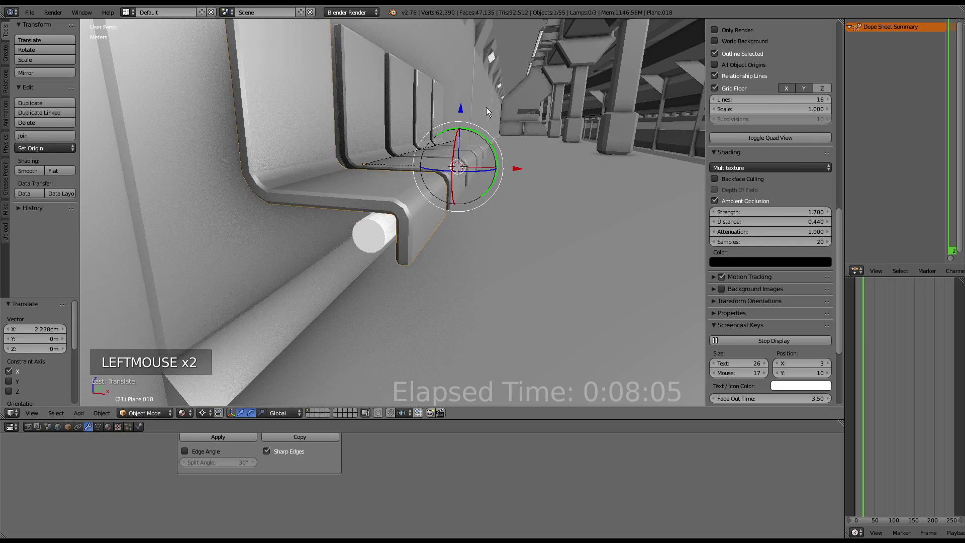
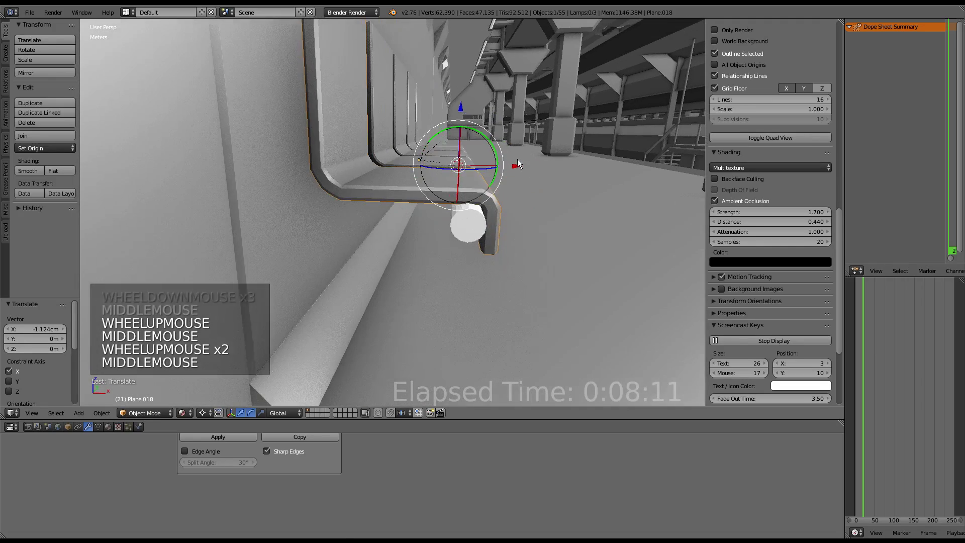
# Select two corridor pieces and inspect their placement toward the ceiling.
pyautogui.rightClick(454, 242)
pyautogui.rightClick(461, 235)
pyautogui.scroll(-3)
pyautogui.middleClick(521, 167)
pyautogui.scroll(3)
pyautogui.scroll(3)
pyautogui.middleClick(495, 203)
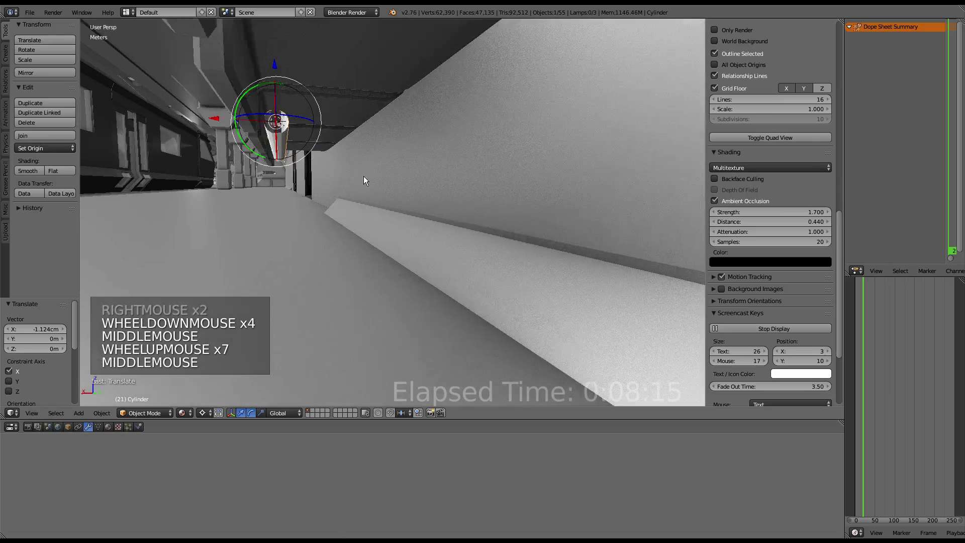
pyautogui.middleClick(310, 75)
# Move a ceiling piece vertically and along X into place.
pyautogui.scroll(3)
pyautogui.rightClick(314, 160)
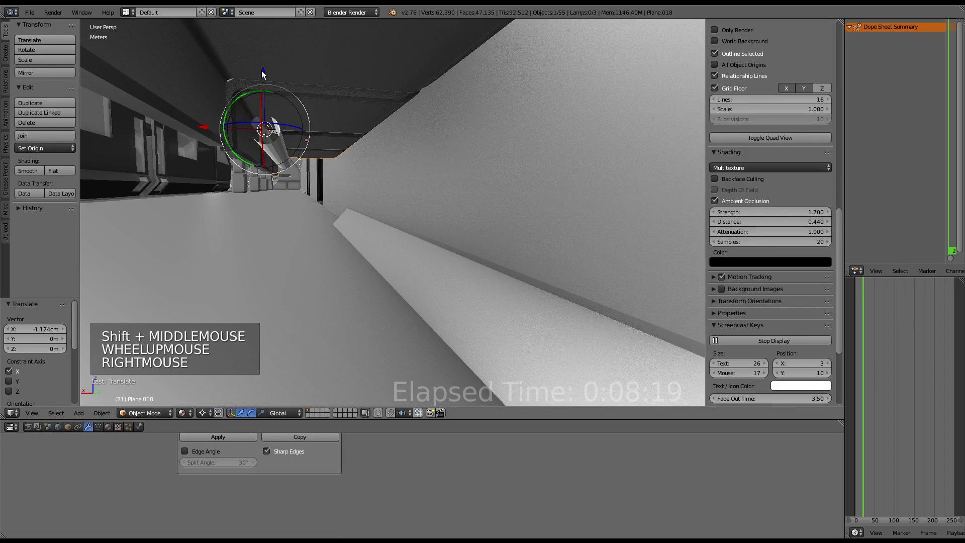
pyautogui.click(265, 73)
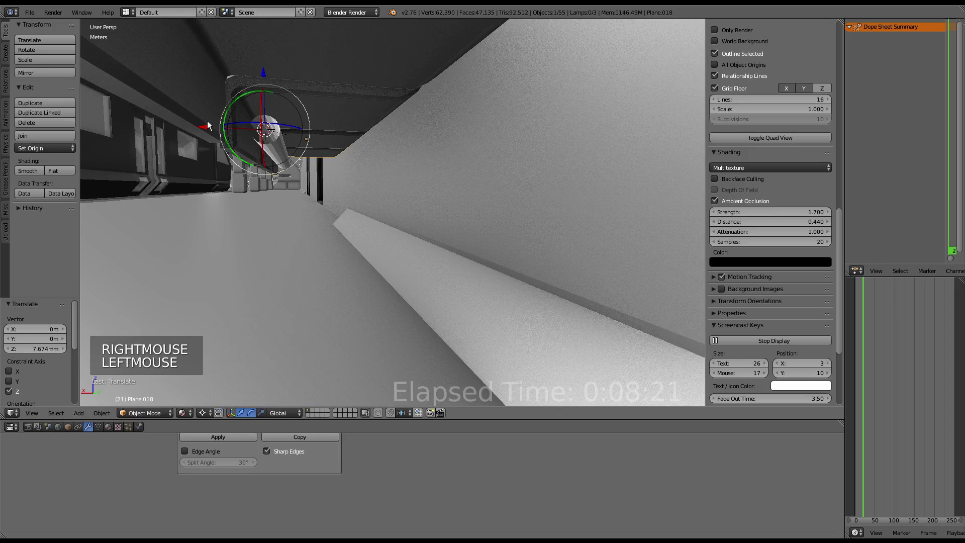
pyautogui.click(204, 126)
pyautogui.scroll(-3)
pyautogui.middleClick(223, 101)
pyautogui.scroll(-3)
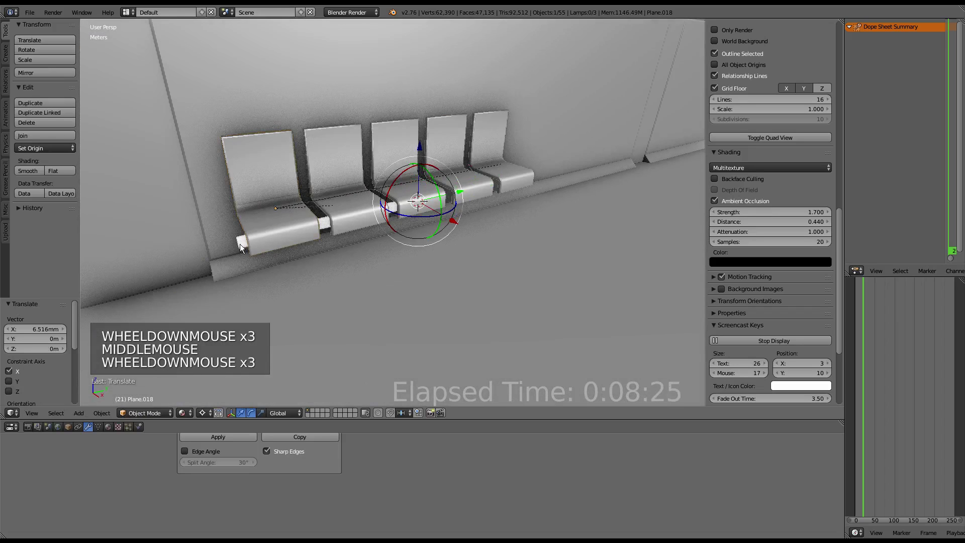
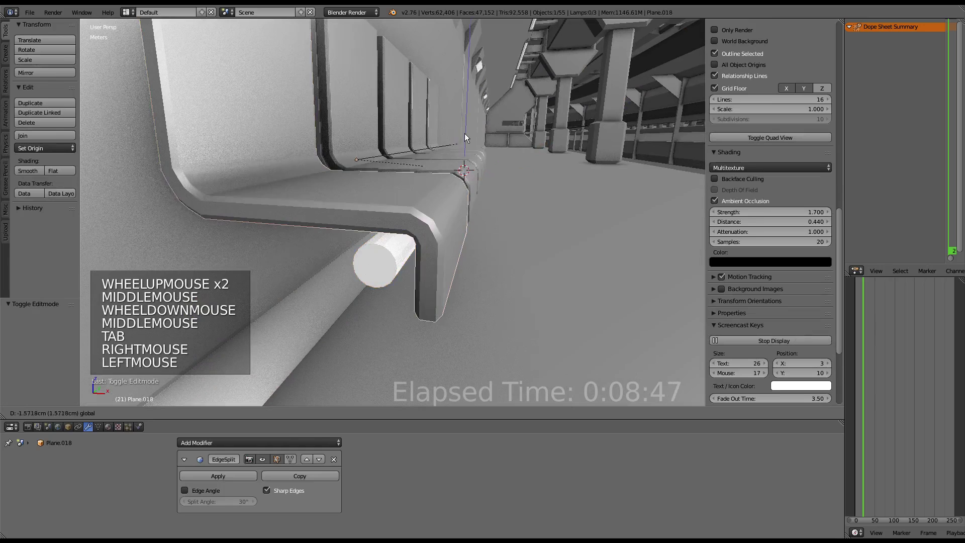
# Select six corridor pieces and move them vertically along Z.
pyautogui.rightClick(389, 268)
pyautogui.rightClick(432, 201)
pyautogui.rightClick(394, 260)
pyautogui.rightClick(466, 220)
pyautogui.rightClick(450, 225)
pyautogui.click(526, 169)
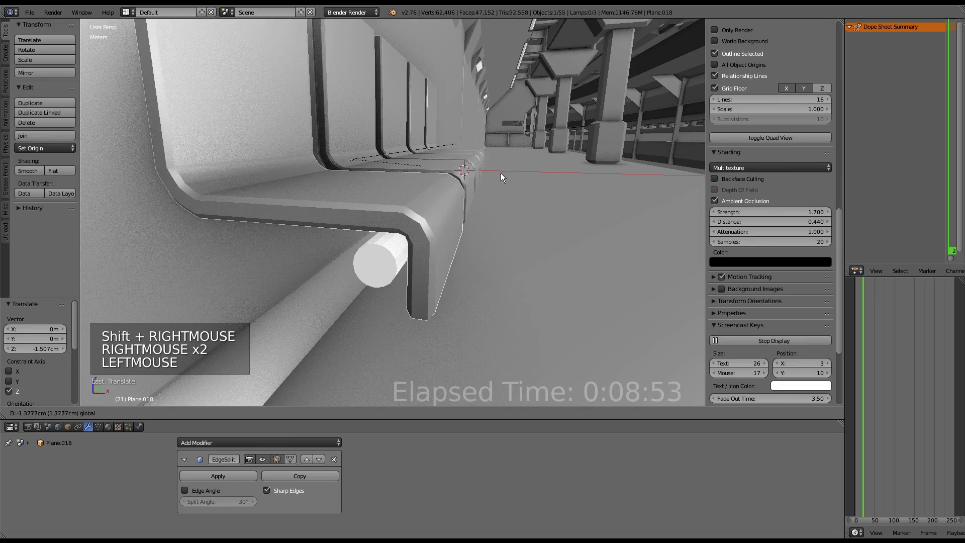
# Select the bench seat cylinder and move it along X.
pyautogui.rightClick(385, 262)
pyautogui.scroll(-3)
pyautogui.middleClick(419, 197)
pyautogui.middleClick(371, 183)
pyautogui.scroll(3)
pyautogui.middleClick(392, 179)
pyautogui.press('alt+Tab')
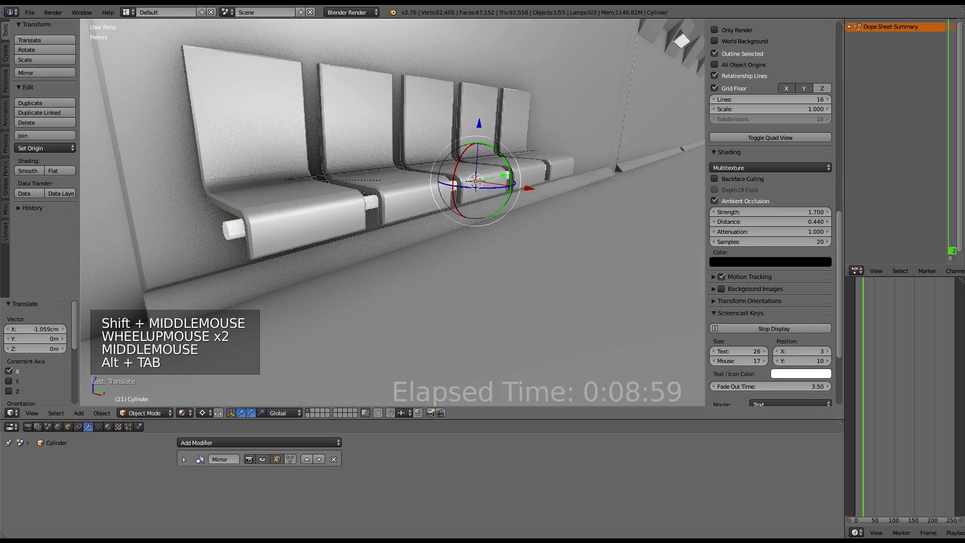
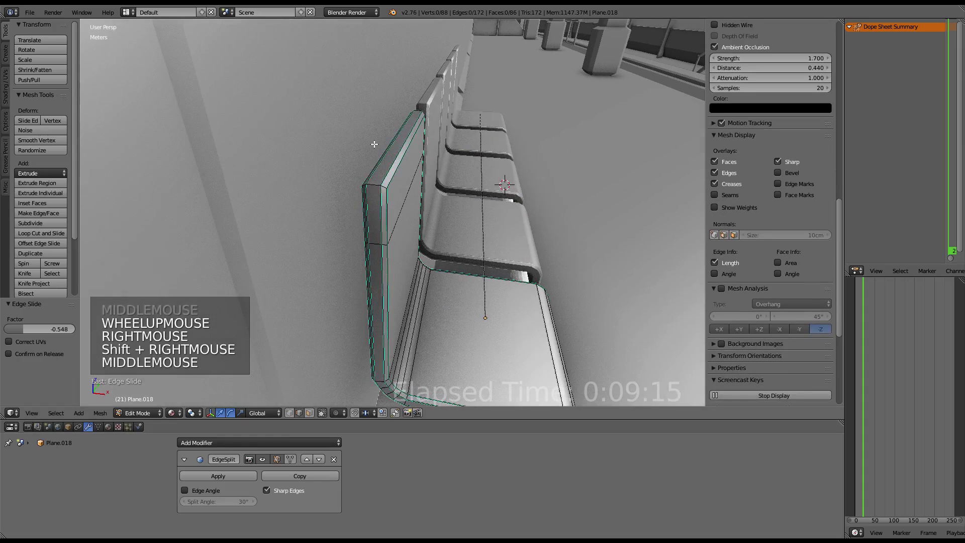
# Mark the selected floor-piece edges as sharp for the Edge Split modifier.
pyautogui.rightClick(378, 156)
pyautogui.rightClick(387, 156)
pyautogui.rightClick(384, 158)
pyautogui.rightClick(397, 162)
pyautogui.rightClick(399, 163)
pyautogui.rightClick(402, 165)
pyautogui.click(466, 142)
pyautogui.click(465, 148)
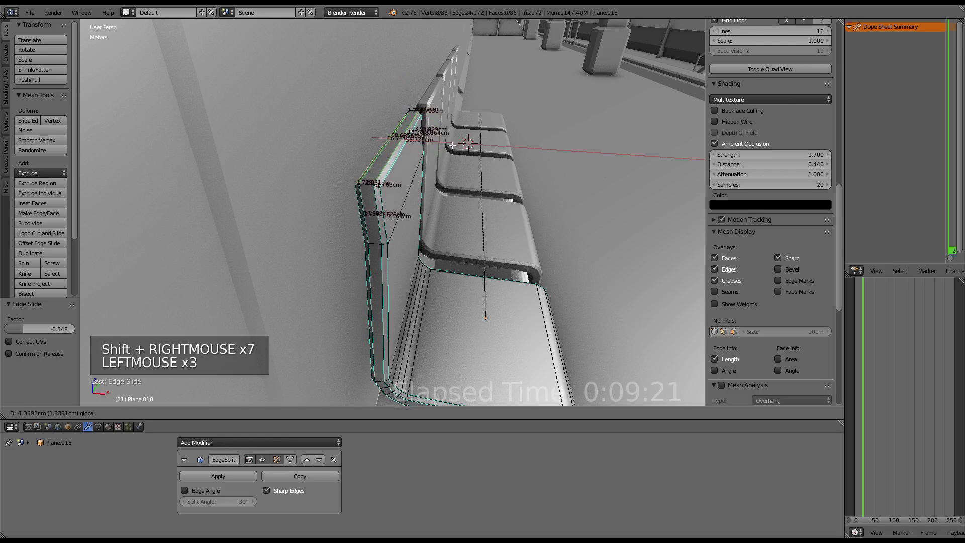
pyautogui.click(431, 149)
# Return to Object Mode and view the corridor along its length.
pyautogui.press('Tab')
pyautogui.scroll(-3)
pyautogui.middleClick(467, 96)
pyautogui.scroll(3)
pyautogui.middleClick(329, 138)
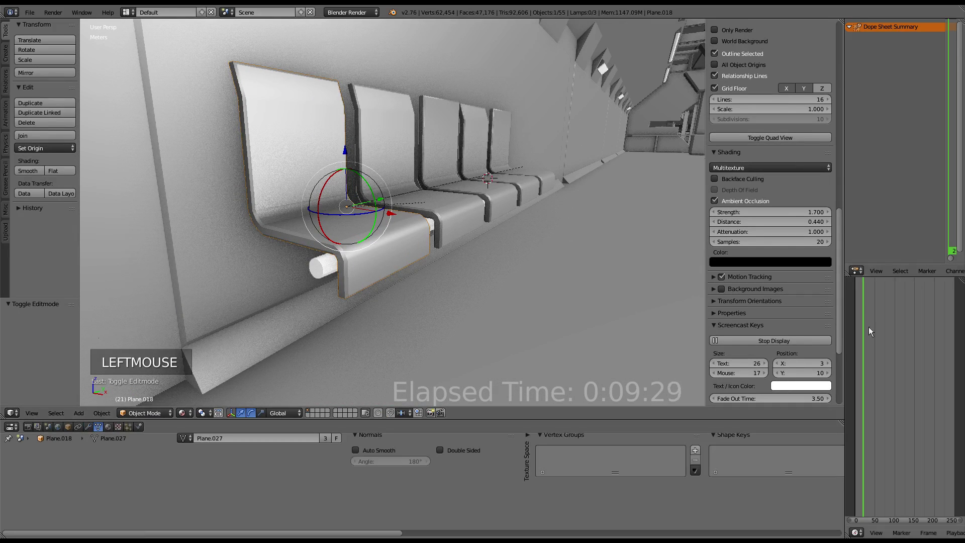
# Change options in the Properties panel and viewport header.
pyautogui.click(805, 146)
pyautogui.scroll(-3)
pyautogui.scroll(-3)
pyautogui.click(776, 228)
pyautogui.scroll(3)
pyautogui.click(234, 428)
pyautogui.click(370, 310)
# Rotate corridor piece Plane.040 into place.
pyautogui.rightClick(440, 127)
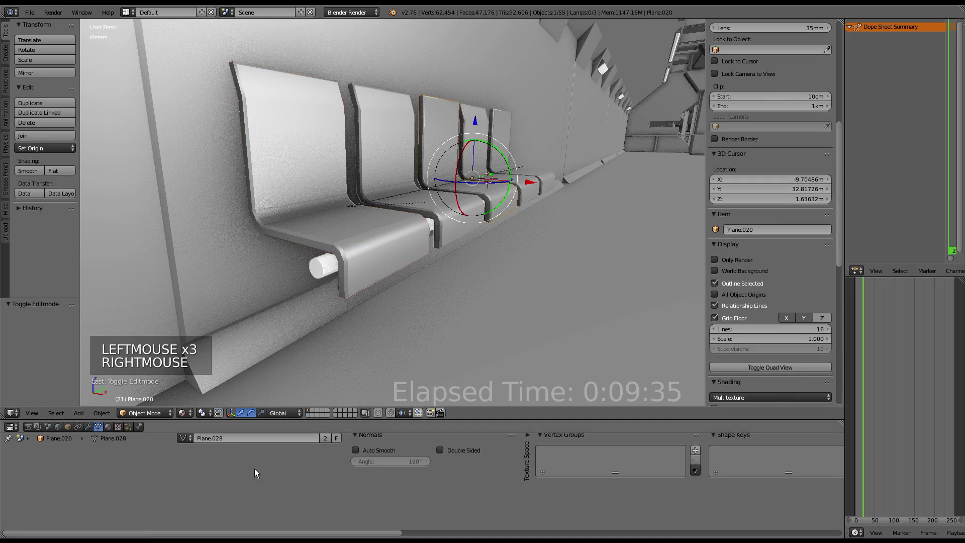
pyautogui.click(214, 439)
pyautogui.click(185, 443)
pyautogui.rightClick(509, 143)
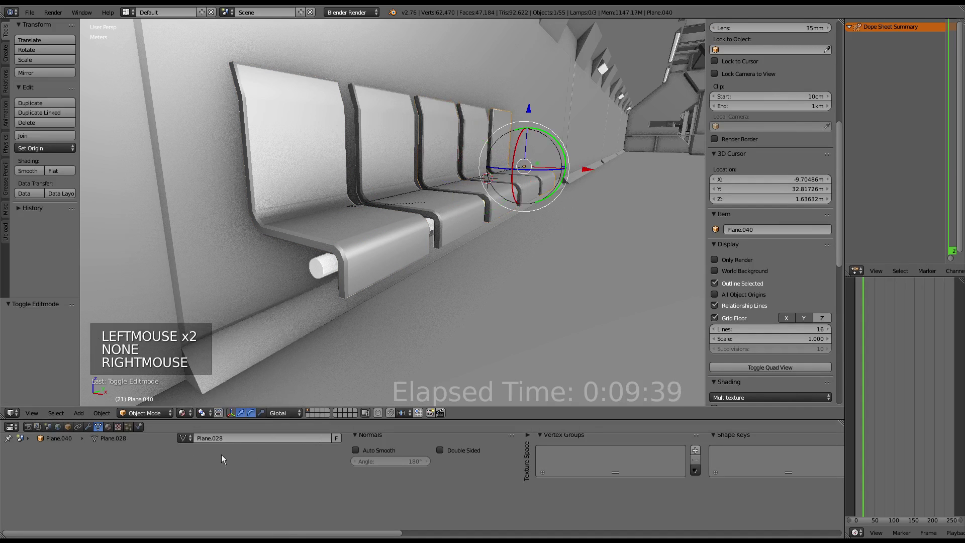
pyautogui.click(188, 440)
# Enter Edit Mode on the bench seat cylinder and select half its vertices to shift along Y.
pyautogui.scroll(-3)
pyautogui.middleClick(428, 148)
pyautogui.scroll(3)
pyautogui.middleClick(468, 138)
pyautogui.rightClick(393, 312)
pyautogui.press('Tab')
pyautogui.rightClick(390, 311)
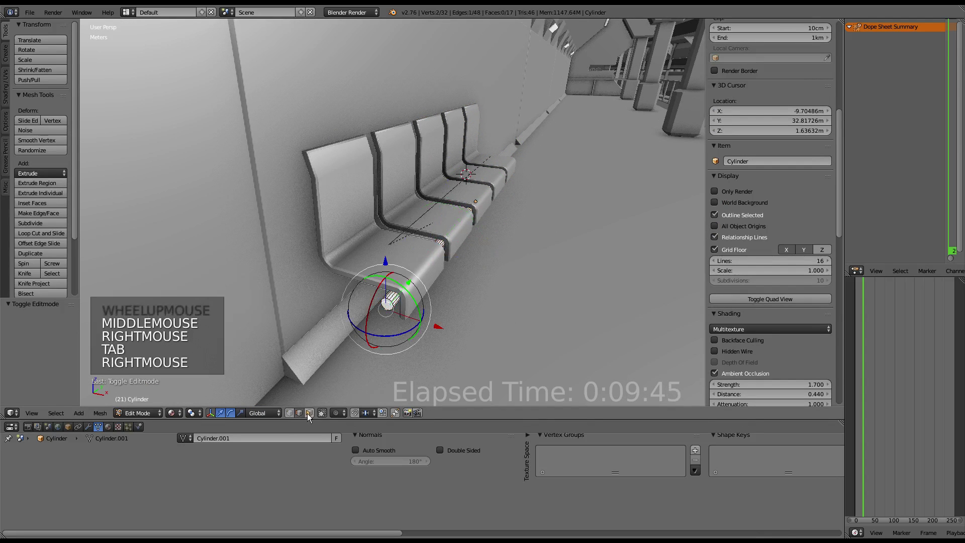
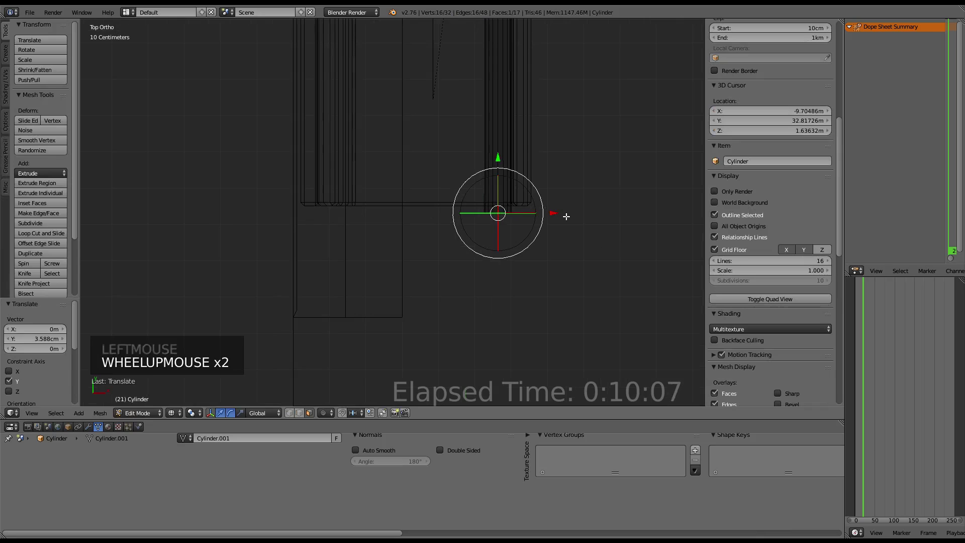
# Duplicate the pipe's end ring and spin it around to form the bend.
pyautogui.press('shift+d')
pyautogui.click(552, 210)
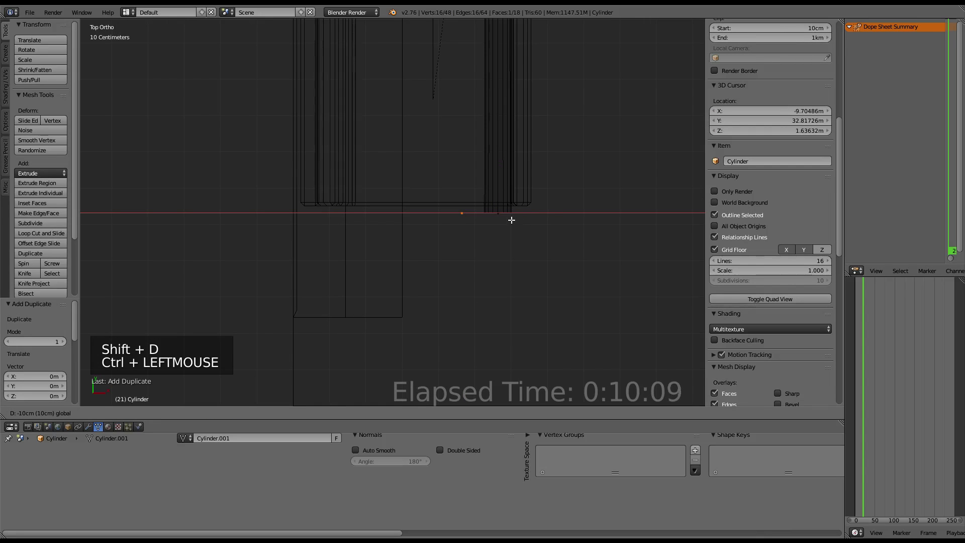
pyautogui.press('shift+s')
pyautogui.press('x')
pyautogui.rightClick(496, 211)
pyautogui.press('g')
pyautogui.press('alt+r')
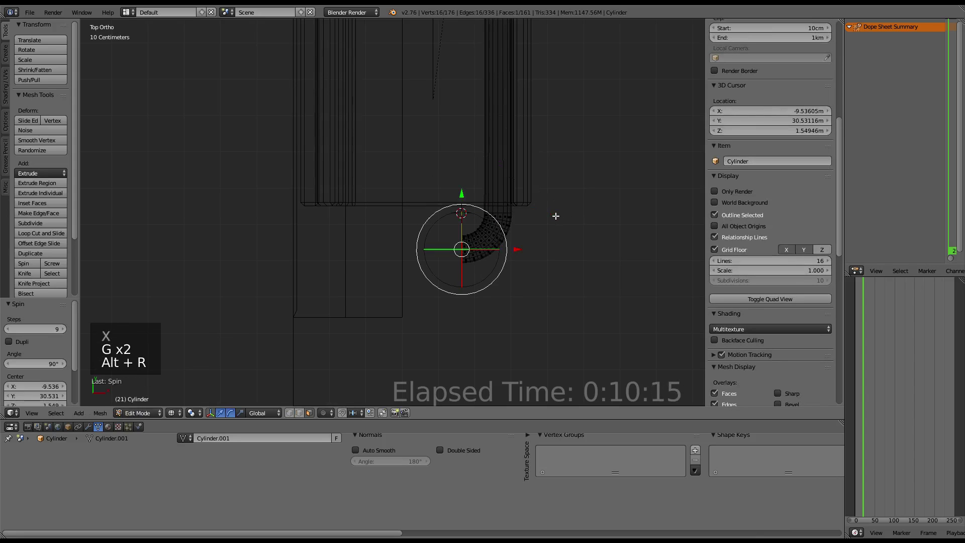
# Extrude the bend straight along X and delete the end cap face.
pyautogui.scroll(-3)
pyautogui.scroll(3)
pyautogui.press('e')
pyautogui.click(514, 244)
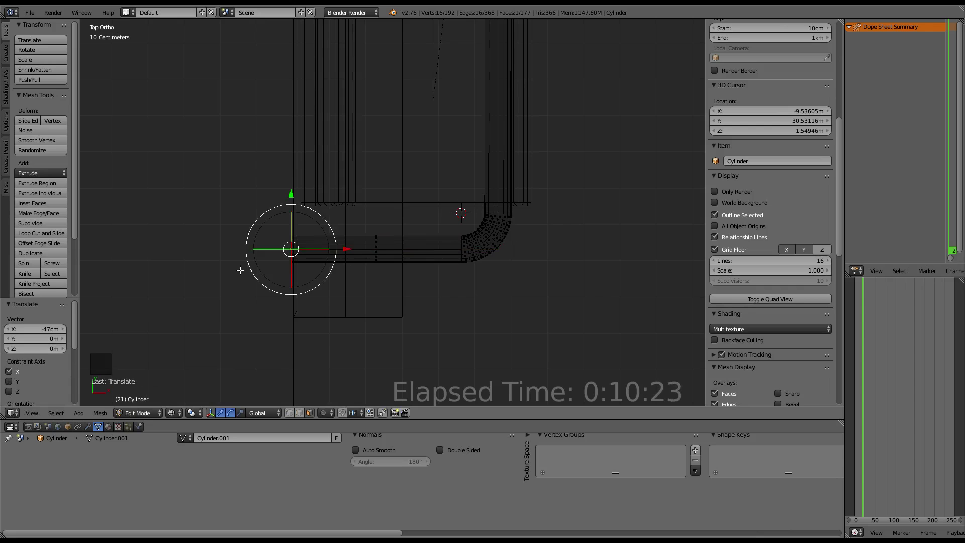
pyautogui.press('x')
pyautogui.scroll(-3)
pyautogui.press('KP_5')
# Leave Edit Mode and select a seat part along the corridor.
pyautogui.scroll(3)
pyautogui.middleClick(465, 226)
pyautogui.middleClick(368, 159)
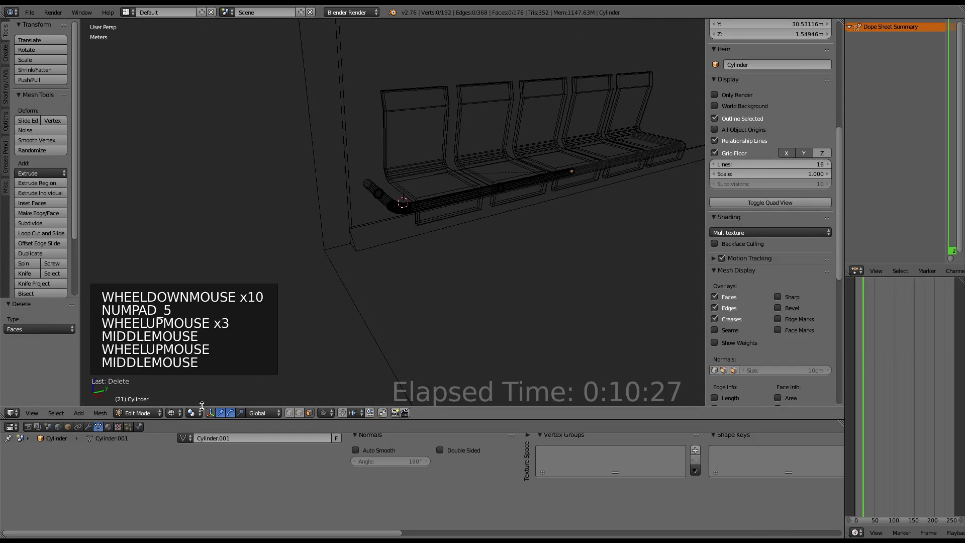
pyautogui.click(174, 417)
pyautogui.press('Tab')
pyautogui.press('a')
pyautogui.middleClick(485, 140)
pyautogui.middleClick(451, 124)
pyautogui.middleClick(391, 160)
pyautogui.rightClick(399, 246)
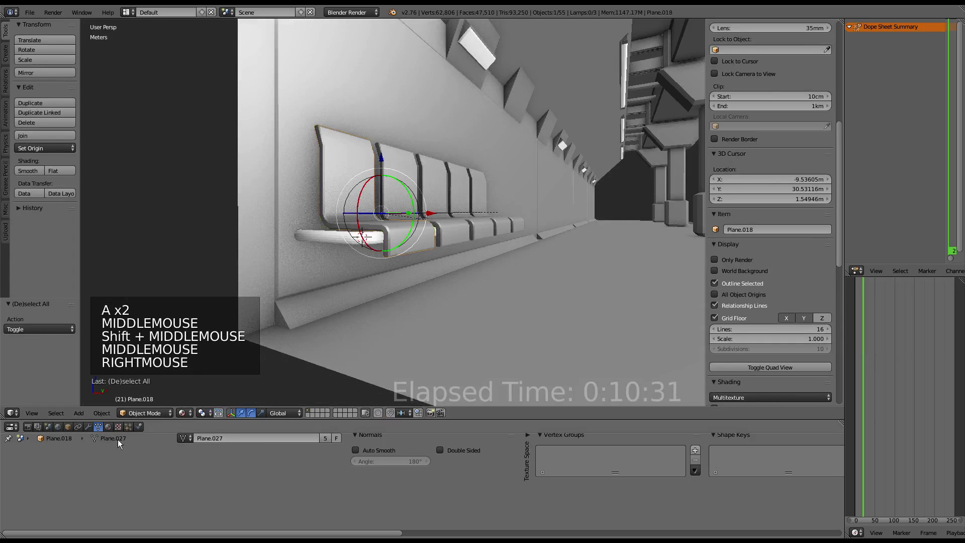
# Remove the extra material slot left over from the seat part.
pyautogui.click(112, 428)
pyautogui.middleClick(351, 498)
pyautogui.click(325, 453)
pyautogui.doubleClick(326, 453)
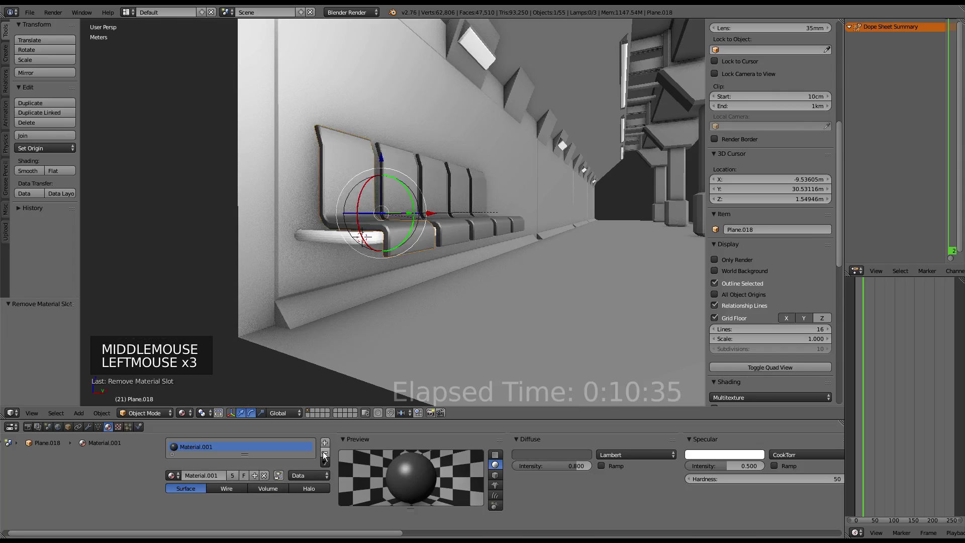
pyautogui.click(363, 237)
# Give the pipe leg a new material of its own, Material.002.
pyautogui.rightClick(364, 237)
pyautogui.click(200, 478)
pyautogui.click(576, 471)
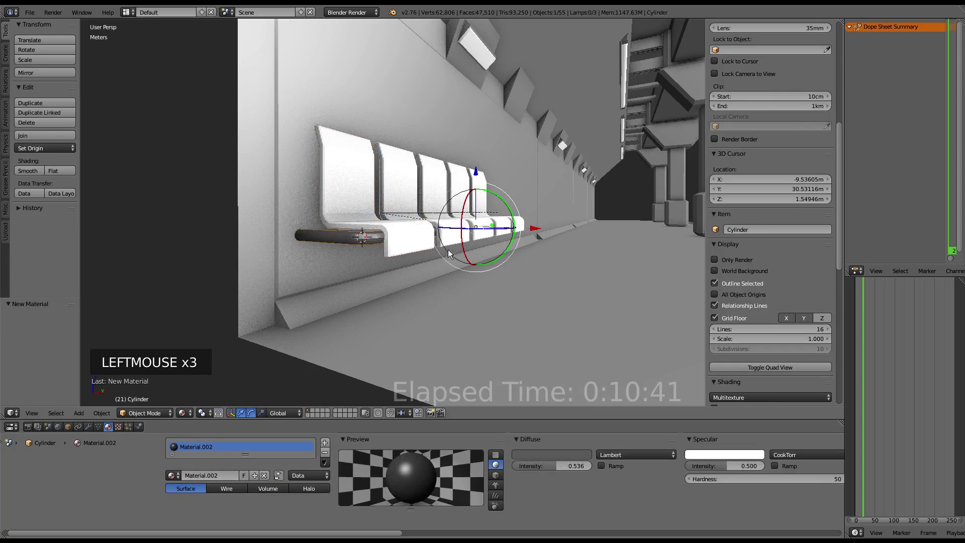
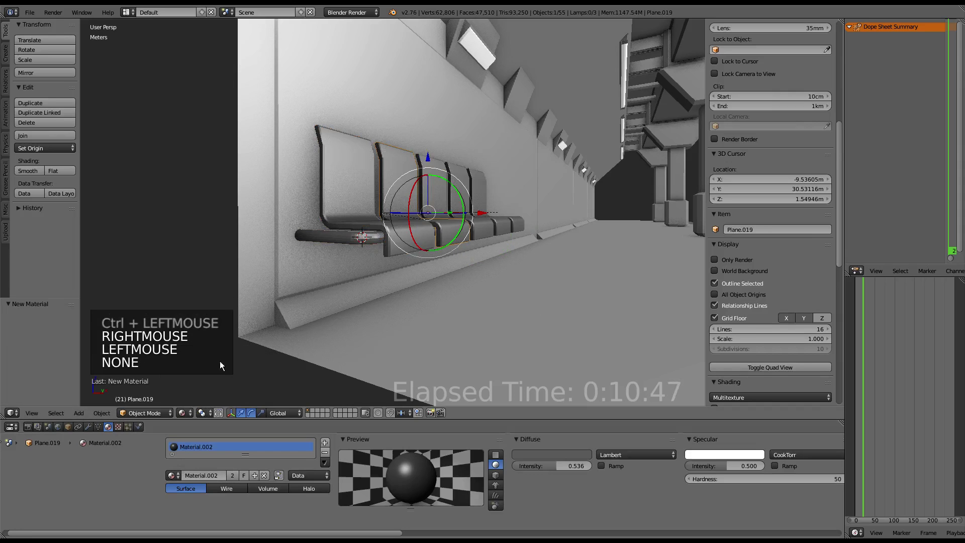
# Link Material.002 to Plane.019 and select the pipe leg's edge loops in Edit Mode.
pyautogui.rightClick(355, 243)
pyautogui.press('Tab')
pyautogui.press('a')
pyautogui.press('a')
pyautogui.press('a')
pyautogui.scroll(3)
pyautogui.middleClick(471, 191)
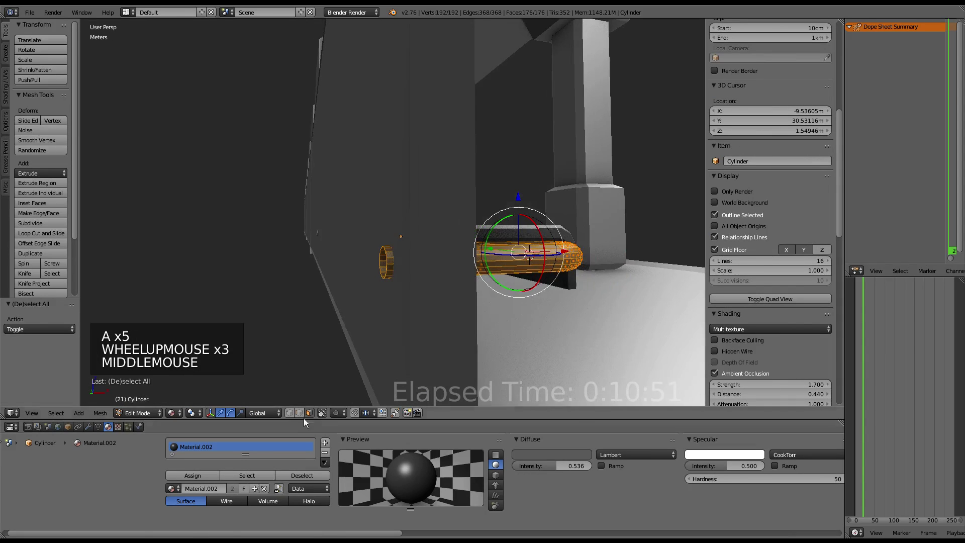
pyautogui.click(299, 415)
pyautogui.rightClick(388, 263)
pyautogui.rightClick(392, 258)
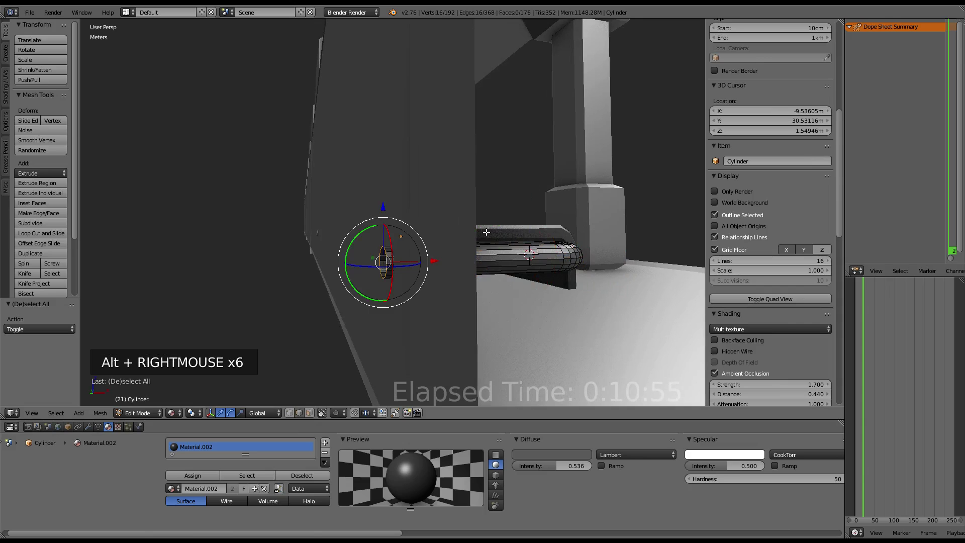
pyautogui.click(430, 259)
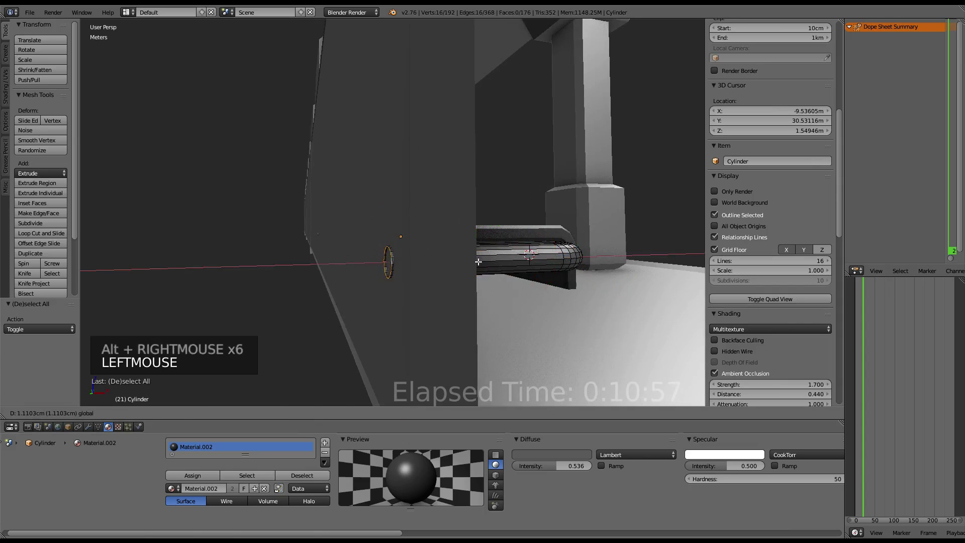
# Shade the whole pipe mesh smooth and return to Object Mode.
pyautogui.middleClick(567, 191)
pyautogui.press('a')
pyautogui.press('a')
pyautogui.press('w')
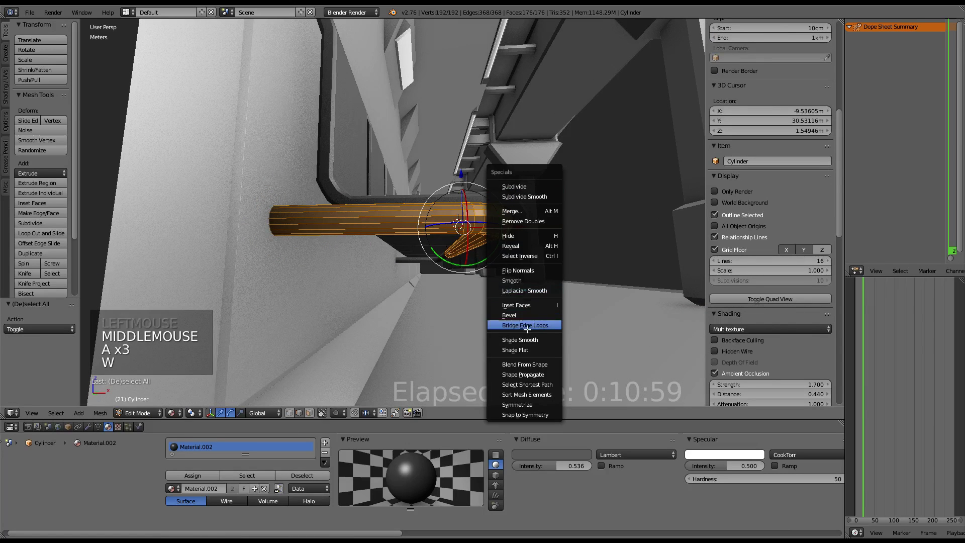
pyautogui.press('Tab')
# Orbit along the corridor and up toward the ceiling to inspect the result.
pyautogui.middleClick(589, 230)
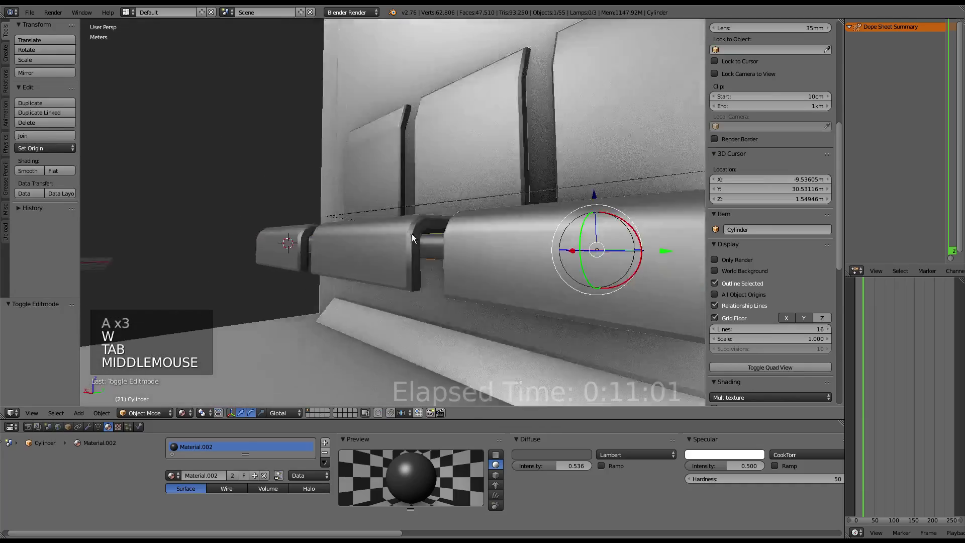
pyautogui.scroll(-3)
pyautogui.middleClick(434, 225)
pyautogui.scroll(3)
pyautogui.middleClick(539, 215)
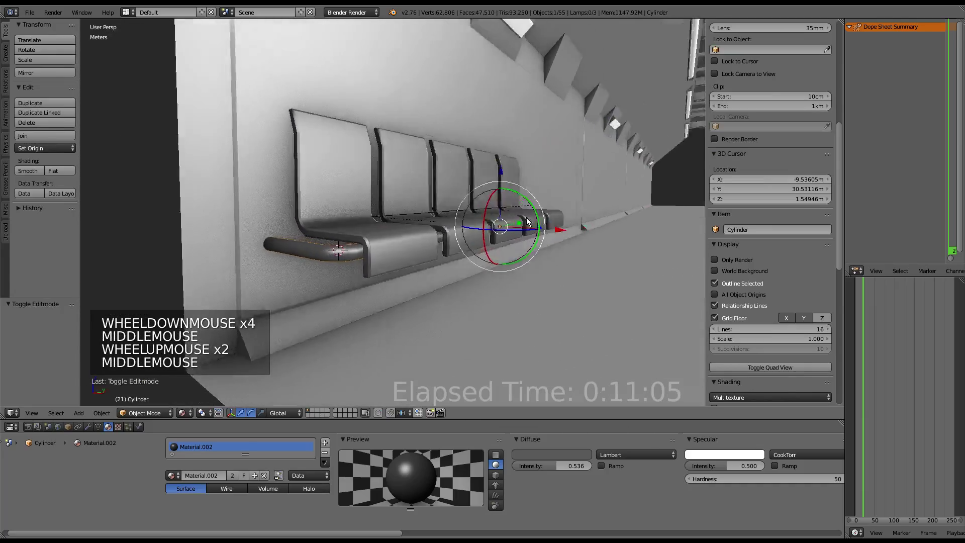
pyautogui.middleClick(488, 228)
pyautogui.scroll(3)
pyautogui.scroll(-3)
pyautogui.middleClick(488, 220)
pyautogui.scroll(3)
pyautogui.middleClick(551, 197)
pyautogui.middleClick(516, 195)
pyautogui.middleClick(516, 192)
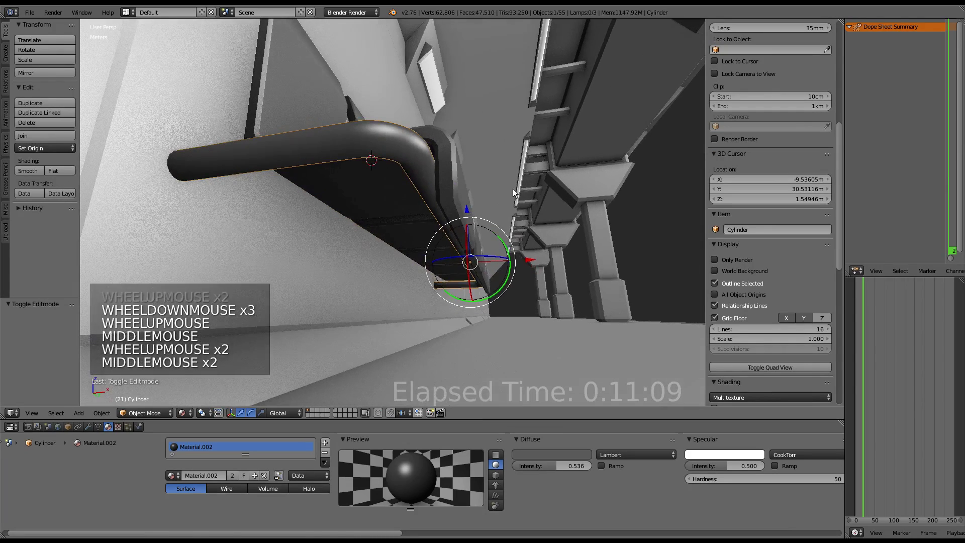
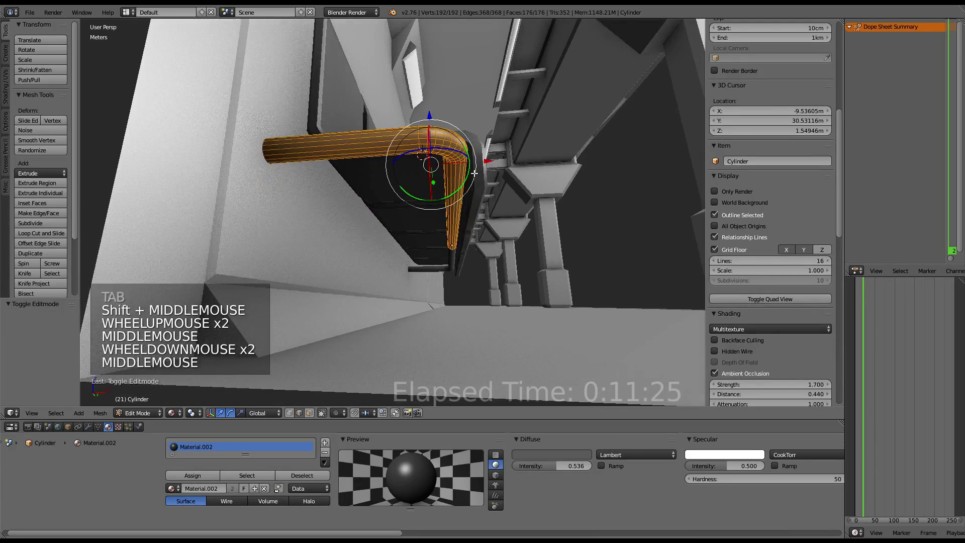
# Extrude the pipe's end loop downward into a new leg segment.
pyautogui.scroll(3)
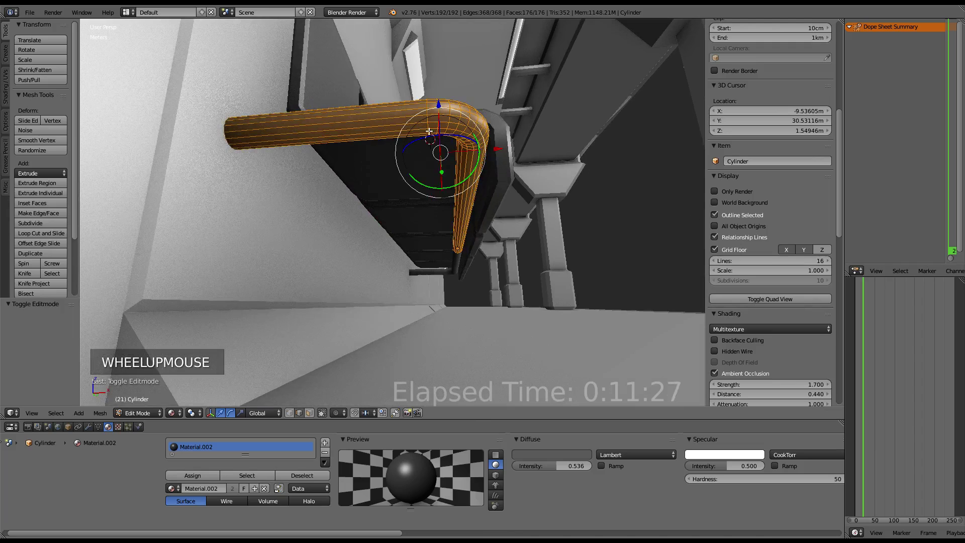
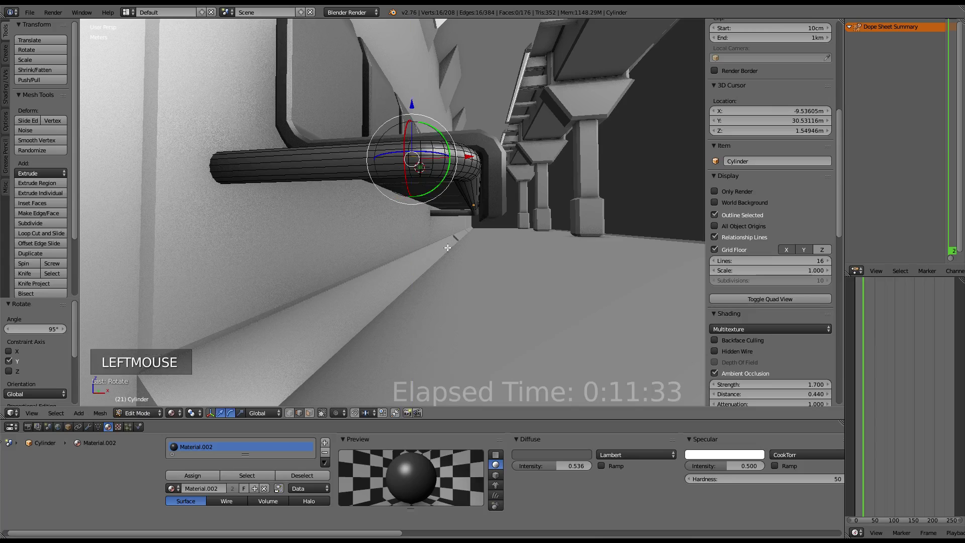
pyautogui.press('e')
pyautogui.click(414, 108)
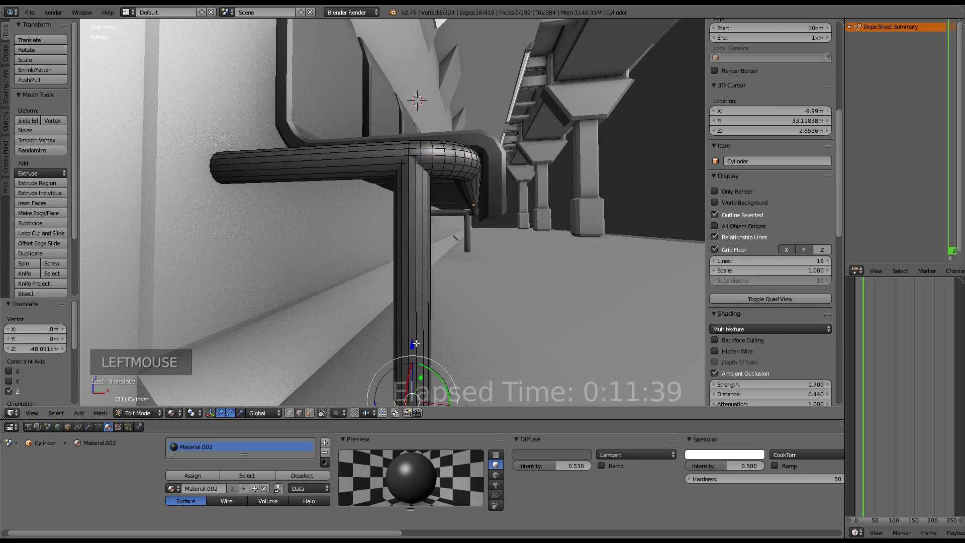
pyautogui.scroll(-3)
pyautogui.click(402, 295)
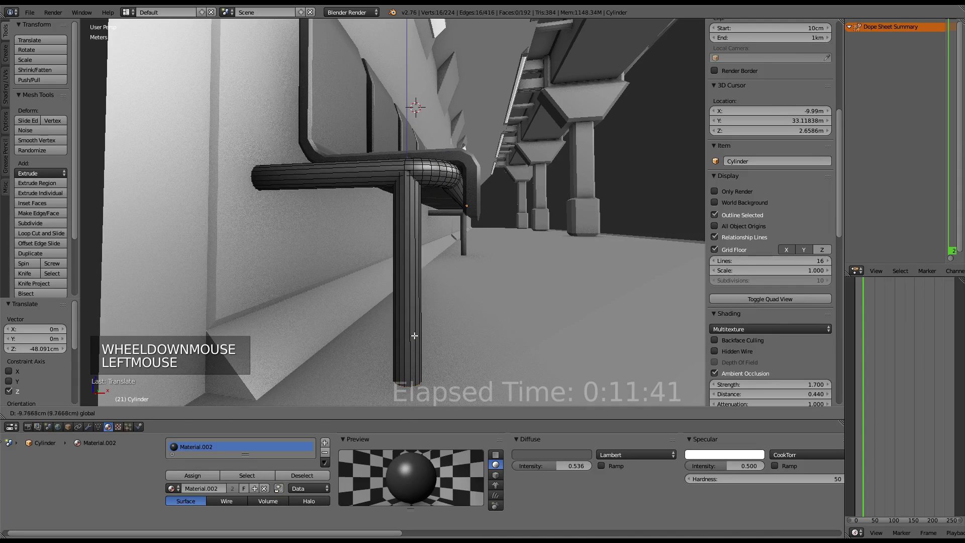
# Select the linked leg geometry and move a copy along the X axis.
pyautogui.rightClick(410, 265)
pyautogui.press('l')
pyautogui.press('alt+s')
pyautogui.press('alt+s')
pyautogui.press('Tab')
pyautogui.scroll(-3)
pyautogui.middleClick(487, 211)
pyautogui.press('Tab')
pyautogui.middleClick(437, 265)
pyautogui.click(470, 281)
# Duplicate the leg again with Shift+D and place it under the next seat.
pyautogui.middleClick(444, 279)
pyautogui.press('shift+d')
pyautogui.click(381, 289)
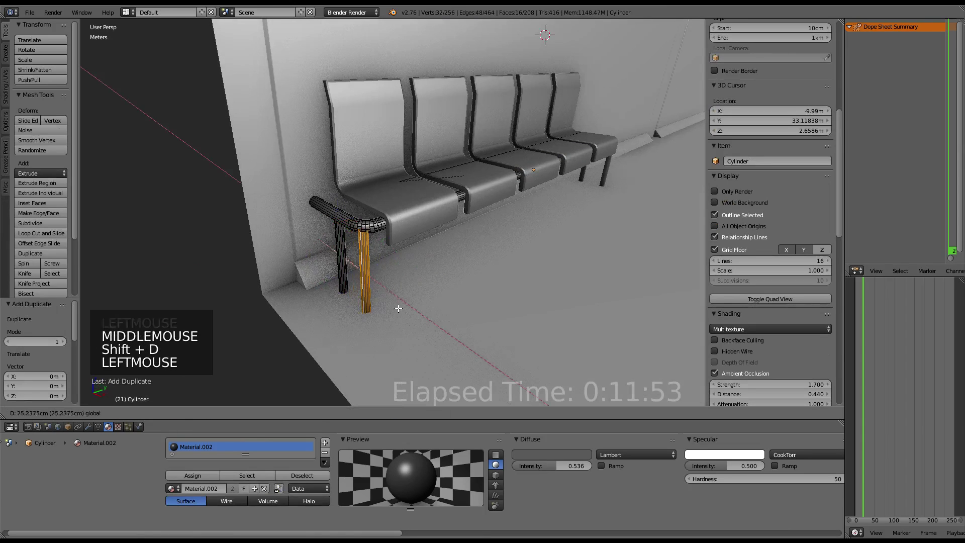
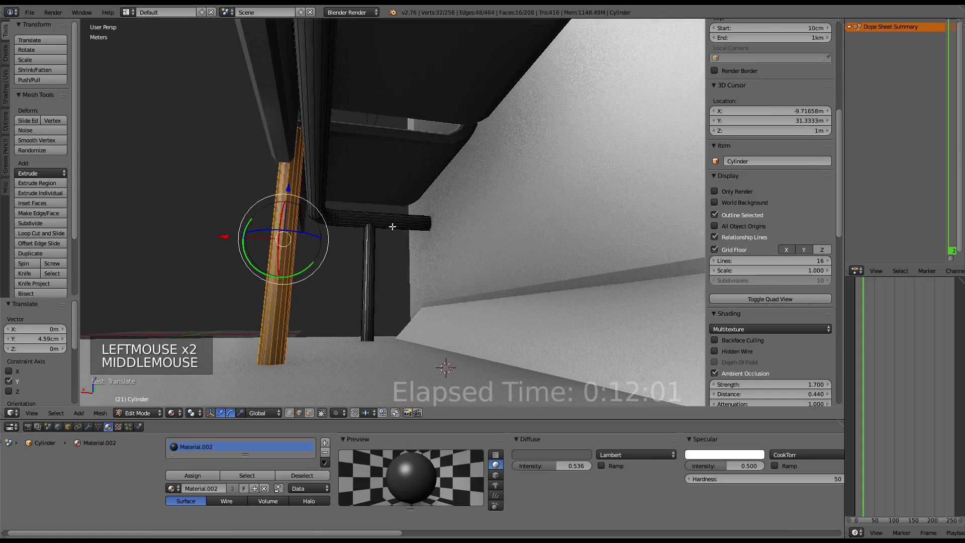
# Confirm the moved pipe and orbit around the bench row to check it.
pyautogui.click(225, 232)
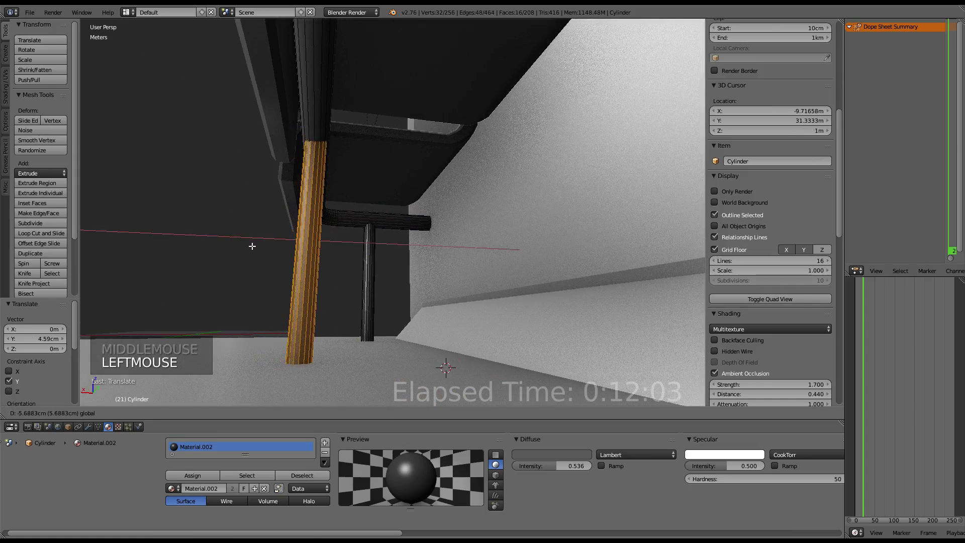
pyautogui.scroll(-3)
pyautogui.middleClick(281, 218)
pyautogui.press('Tab')
pyautogui.scroll(-3)
pyautogui.middleClick(417, 279)
pyautogui.scroll(-3)
pyautogui.middleClick(564, 237)
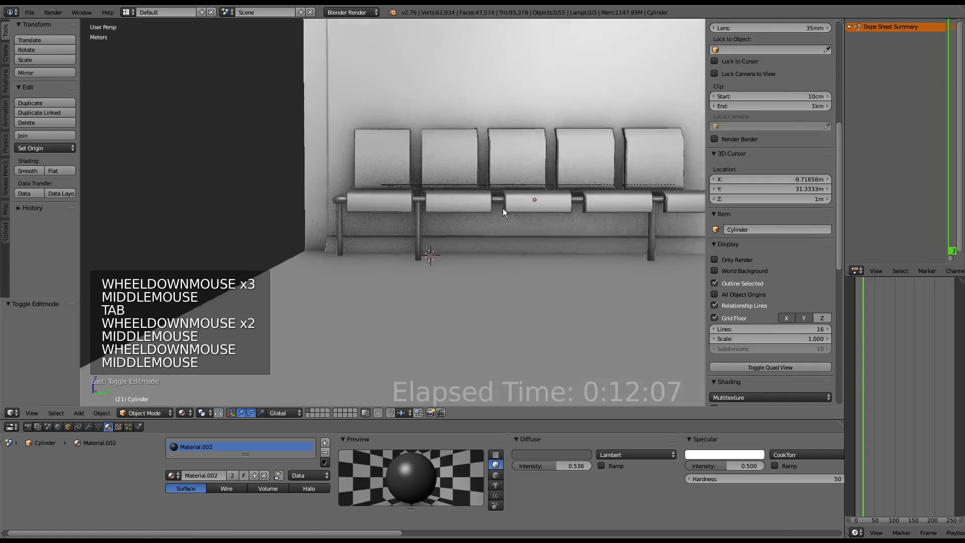
pyautogui.scroll(3)
pyautogui.middleClick(511, 224)
pyautogui.scroll(-3)
pyautogui.middleClick(489, 212)
pyautogui.scroll(3)
pyautogui.middleClick(456, 208)
# Adjust the pipe mesh briefly and inspect it from under the bench.
pyautogui.press('Tab')
pyautogui.click(434, 238)
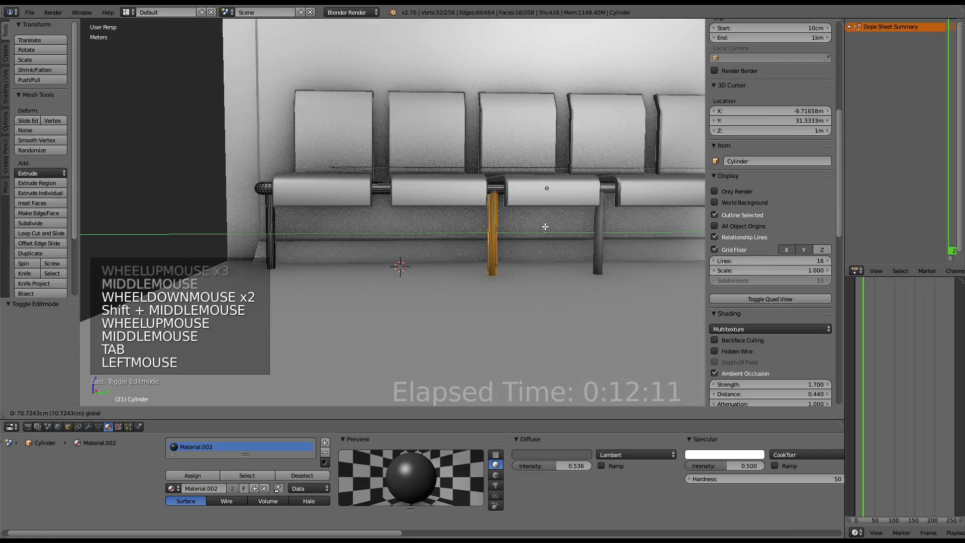
pyautogui.press('Tab')
pyautogui.scroll(-3)
pyautogui.middleClick(432, 146)
pyautogui.scroll(3)
pyautogui.middleClick(507, 164)
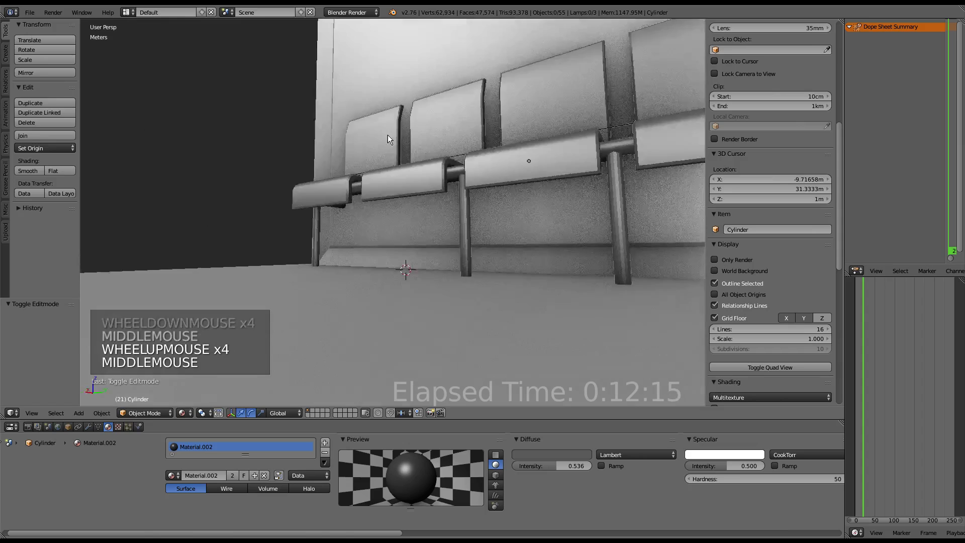
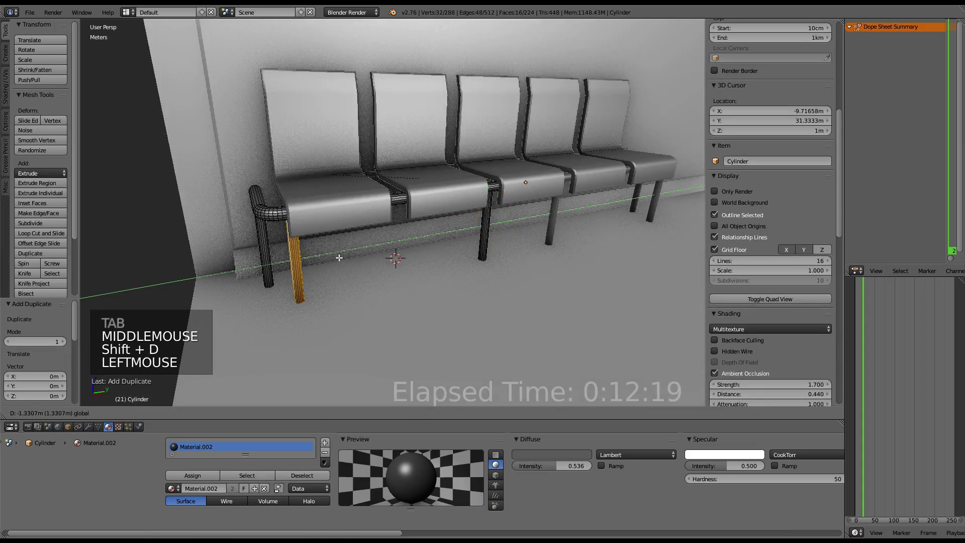
pyautogui.press('Tab')
pyautogui.middleClick(386, 190)
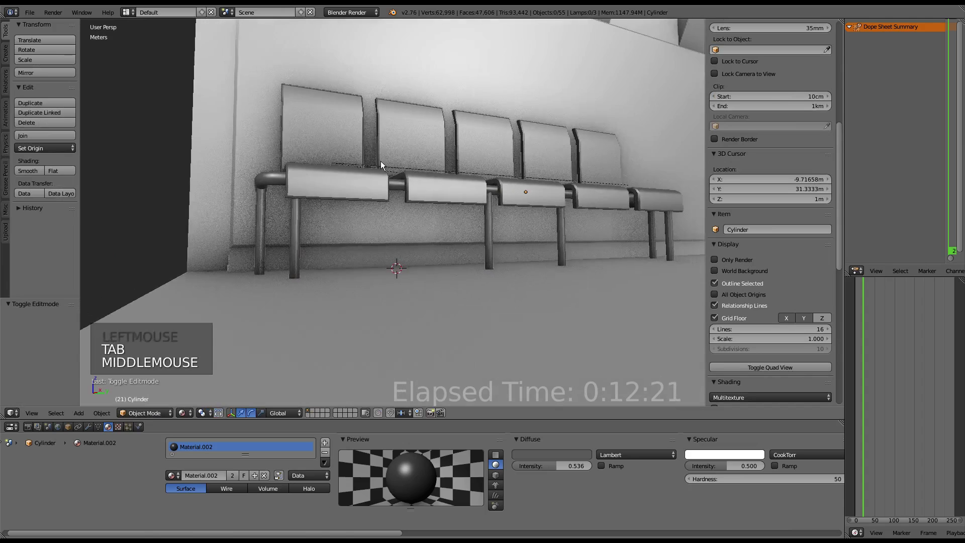
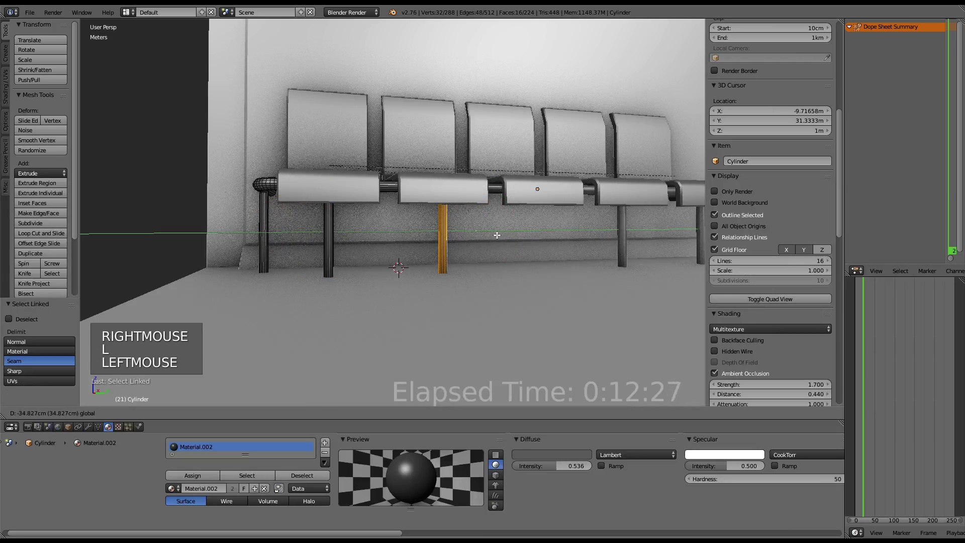
pyautogui.middleClick(503, 232)
pyautogui.middleClick(489, 236)
# Duplicate the selected leg geometry and move the copy along the seat row.
pyautogui.click(493, 248)
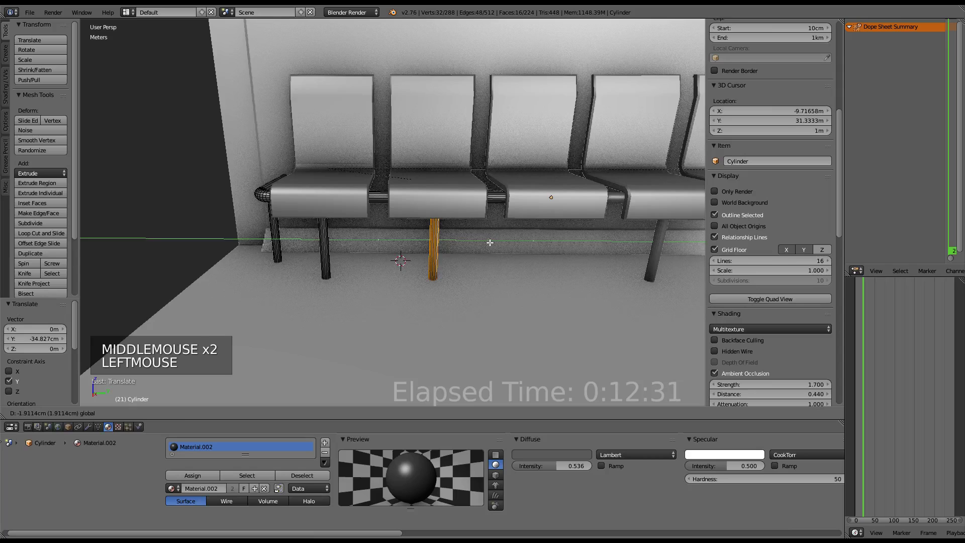
pyautogui.middleClick(543, 217)
pyautogui.middleClick(499, 220)
pyautogui.press('shift+d')
pyautogui.click(442, 250)
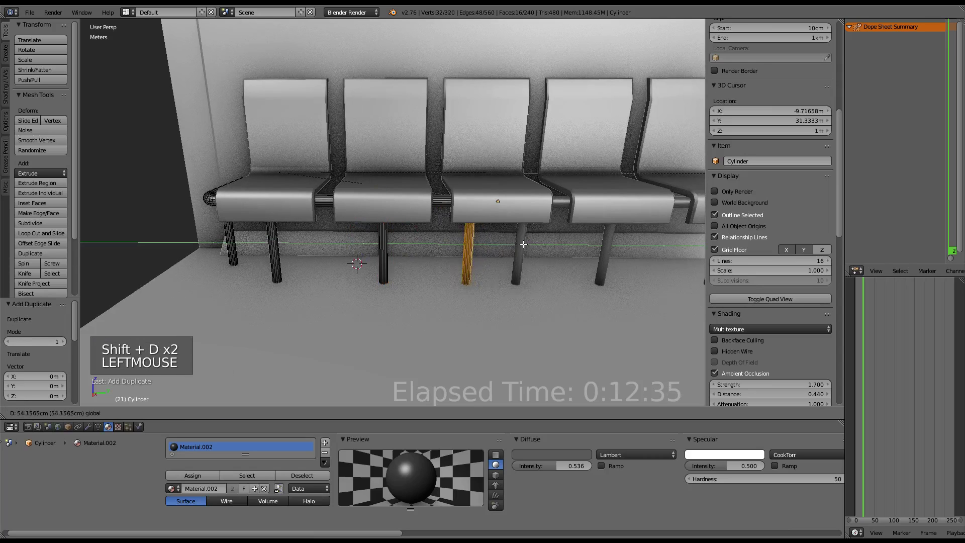
pyautogui.scroll(-3)
pyautogui.middleClick(475, 237)
pyautogui.scroll(3)
pyautogui.press('x')
pyautogui.scroll(-3)
pyautogui.scroll(3)
pyautogui.press('Tab')
# Delete one duplicated pipe leg from the cylinder mesh and return to Object Mode.
pyautogui.scroll(-3)
pyautogui.middleClick(426, 212)
pyautogui.scroll(3)
pyautogui.middleClick(493, 220)
pyautogui.press('Tab')
pyautogui.rightClick(284, 224)
pyautogui.press('l')
pyautogui.press('x')
pyautogui.press('Tab')
pyautogui.scroll(-3)
pyautogui.middleClick(503, 186)
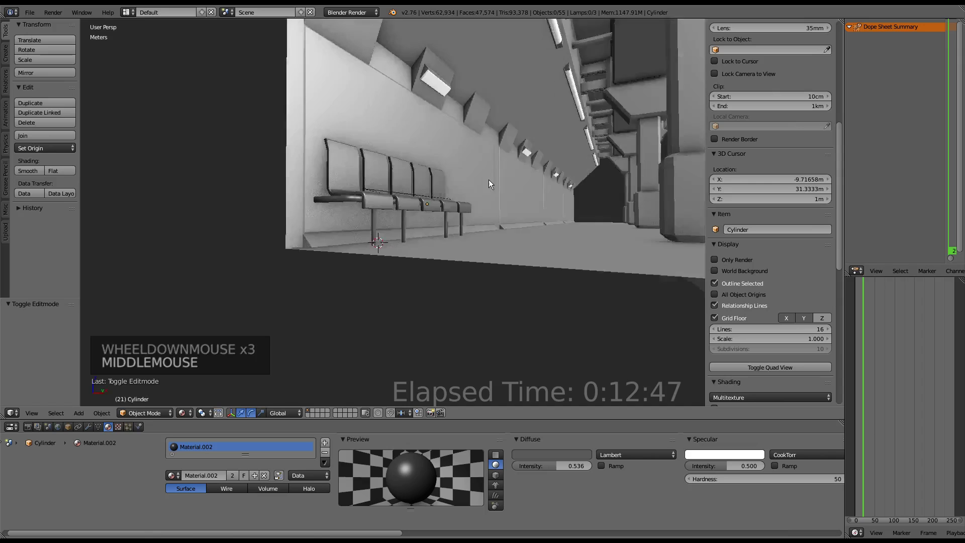
# Select the bench leg geometry and separate it by selection into its own object.
pyautogui.scroll(3)
pyautogui.middleClick(352, 186)
pyautogui.middleClick(496, 182)
pyautogui.scroll(3)
pyautogui.scroll(3)
pyautogui.scroll(-3)
pyautogui.middleClick(371, 231)
pyautogui.scroll(3)
pyautogui.rightClick(413, 249)
pyautogui.scroll(3)
pyautogui.middleClick(406, 230)
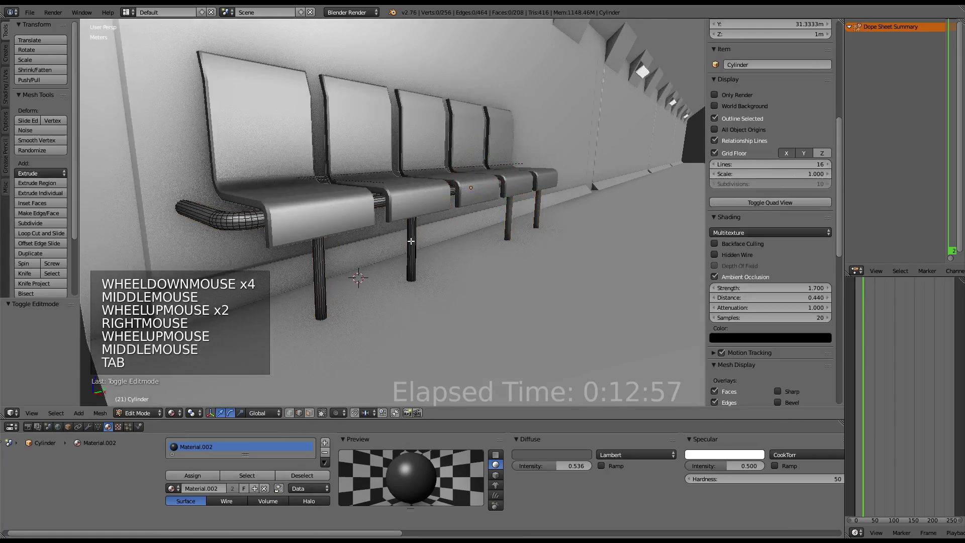
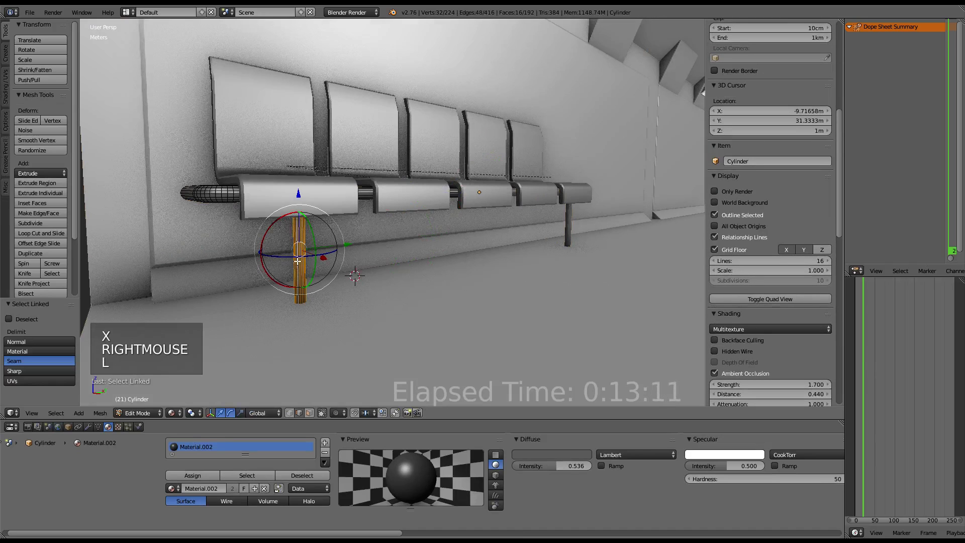
pyautogui.press('p')
pyautogui.press('Tab')
# Select the new Cylinder.001 leg object and grab it into position beside the bench.
pyautogui.rightClick(305, 252)
pyautogui.rightClick(230, 199)
pyautogui.press('ctrl+p')
pyautogui.rightClick(218, 201)
pyautogui.press('g')
pyautogui.rightClick(224, 195)
pyautogui.press('g')
pyautogui.middleClick(297, 164)
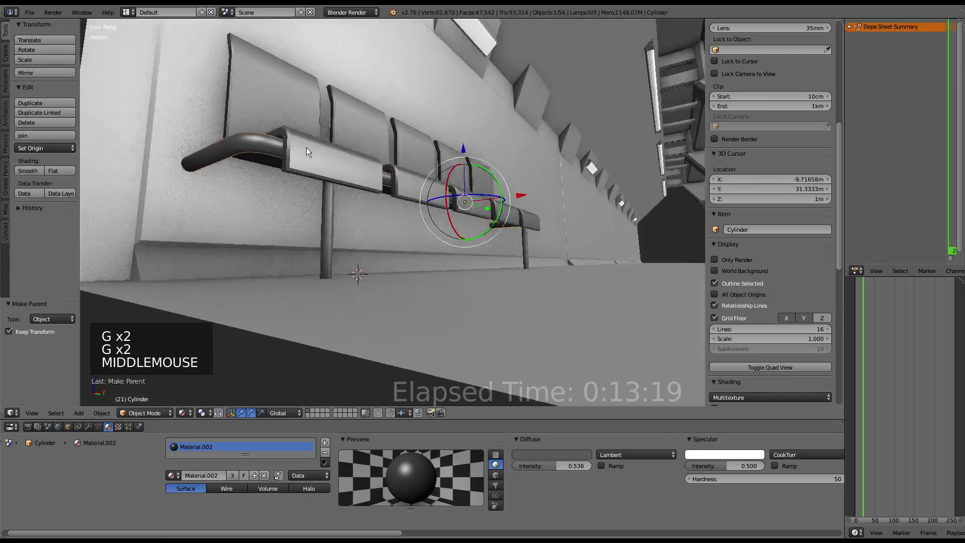
pyautogui.middleClick(351, 159)
pyautogui.scroll(3)
# Shade the separated leg's whole mesh smooth and return to Object Mode.
pyautogui.press('Tab')
pyautogui.press('Tab')
pyautogui.rightClick(385, 224)
pyautogui.press('Tab')
pyautogui.press('a')
pyautogui.press('a')
pyautogui.press('w')
pyautogui.press('Tab')
# Orbit beside the bench and select the separated leg object.
pyautogui.scroll(-3)
pyautogui.middleClick(472, 176)
pyautogui.scroll(3)
pyautogui.middleClick(413, 177)
pyautogui.rightClick(272, 227)
pyautogui.rightClick(276, 227)
# Remove the Mirror modifier from the separated pipe leg Cylinder.001.
pyautogui.press('g')
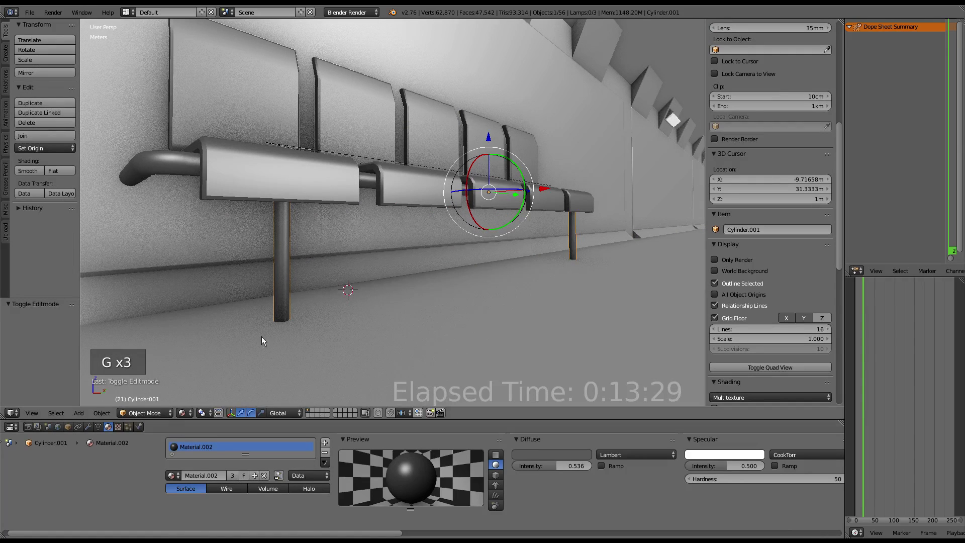
pyautogui.click(88, 433)
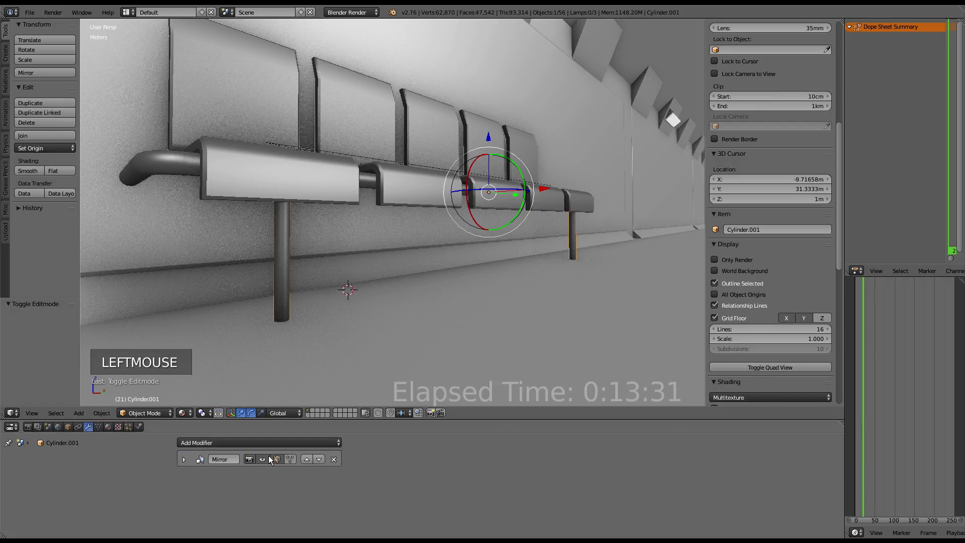
pyautogui.click(340, 458)
pyautogui.scroll(-3)
pyautogui.middleClick(297, 250)
pyautogui.rightClick(298, 250)
pyautogui.rightClick(301, 247)
pyautogui.middleClick(438, 228)
pyautogui.middleClick(443, 227)
pyautogui.middleClick(423, 228)
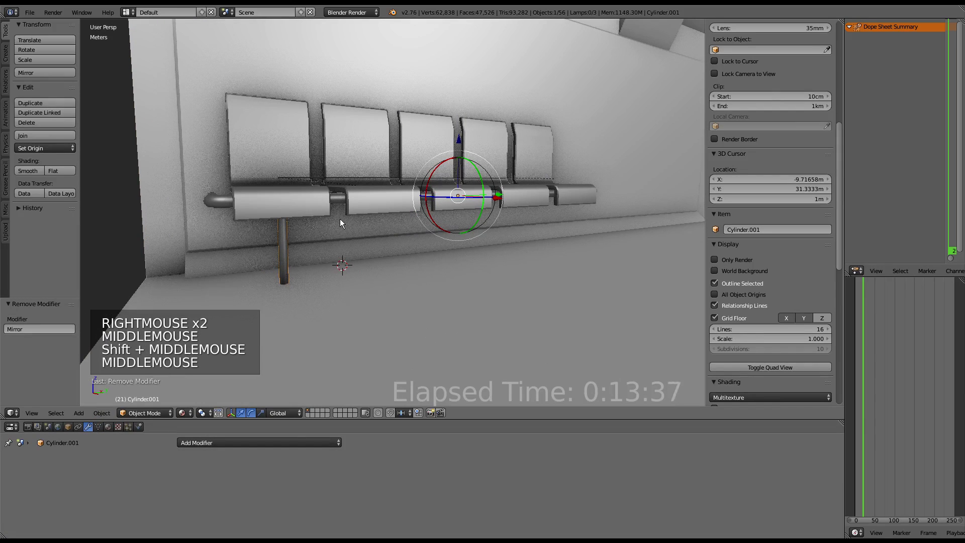
# Snap the 3D cursor to a leg vertex and set the leg's origin to the 3D cursor.
pyautogui.rightClick(310, 189)
pyautogui.press('Tab')
pyautogui.rightClick(291, 202)
pyautogui.press('shift+s')
pyautogui.press('Tab')
pyautogui.rightClick(282, 255)
pyautogui.click(48, 149)
pyautogui.middleClick(450, 145)
pyautogui.press('s')
pyautogui.click(216, 412)
pyautogui.doubleClick(212, 412)
pyautogui.press('s')
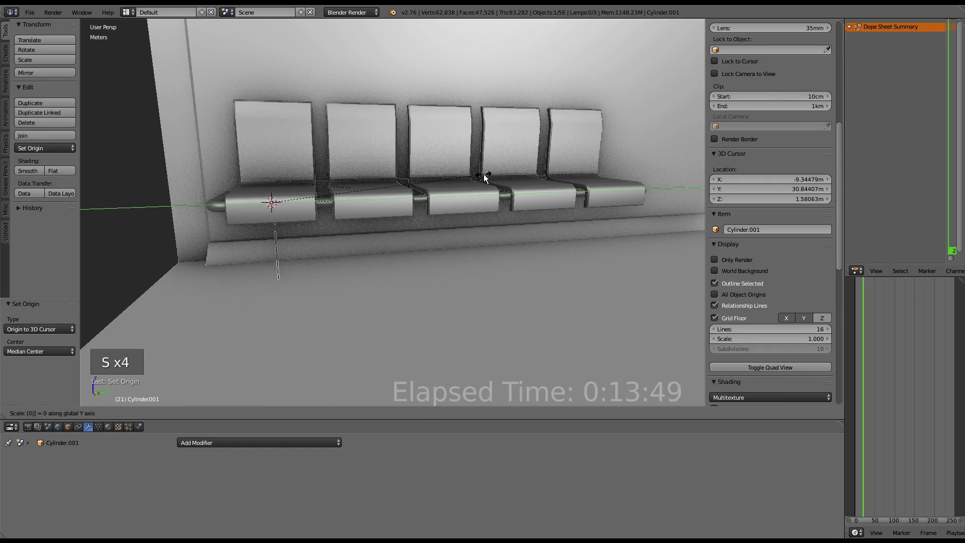
# Try clearing the leg's scale with Alt+S and undo it, keeping the 0.05 scale.
pyautogui.press('alt+s')
pyautogui.press('ctrl+z')
pyautogui.press('alt+s')
pyautogui.press('ctrl+z')
pyautogui.scroll(3)
pyautogui.middleClick(363, 194)
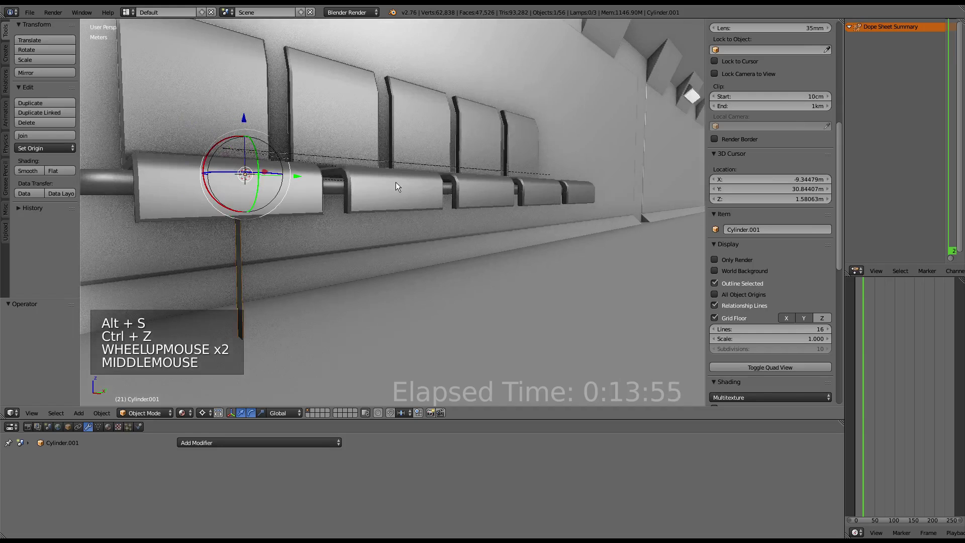
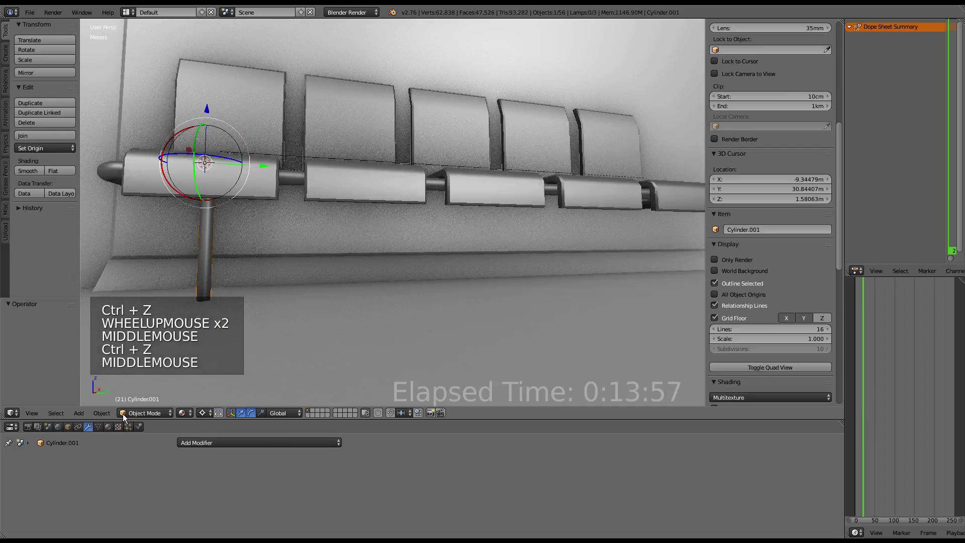
pyautogui.scroll(3)
# Apply the scale on the leg and the mirrored cylinder piece so they read 1.0.
pyautogui.scroll(3)
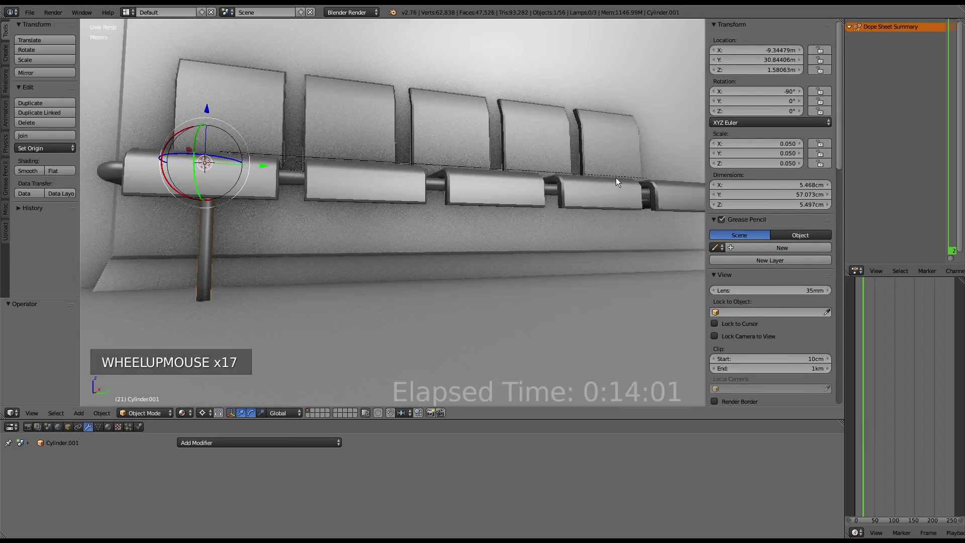
pyautogui.press('ctrl+a')
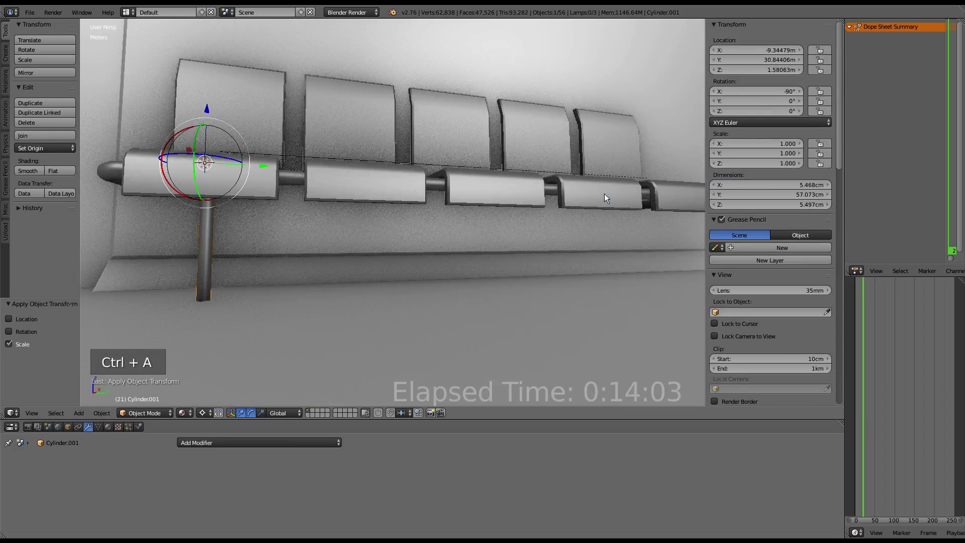
pyautogui.rightClick(103, 172)
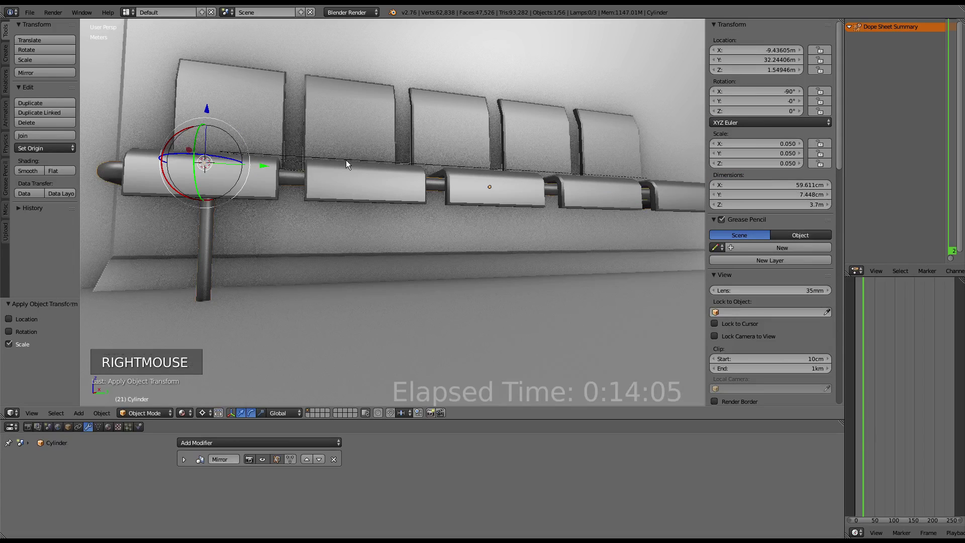
pyautogui.press('shift+a')
pyautogui.press('ctrl+a')
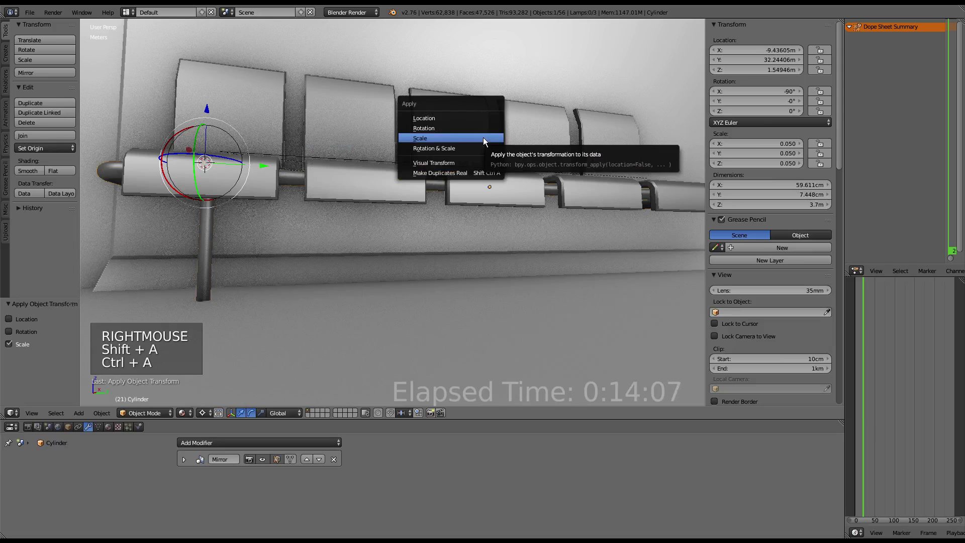
pyautogui.rightClick(232, 151)
pyautogui.rightClick(207, 211)
# Reposition the separated leg piece and start flattening it along the Z axis.
pyautogui.scroll(-3)
pyautogui.scroll(3)
pyautogui.middleClick(310, 207)
pyautogui.press('g')
pyautogui.middleClick(376, 232)
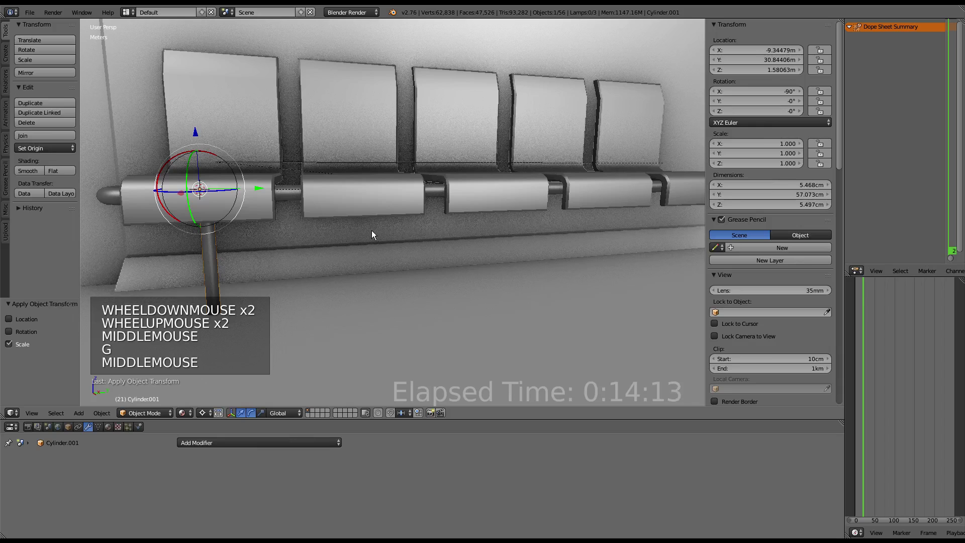
pyautogui.press('s')
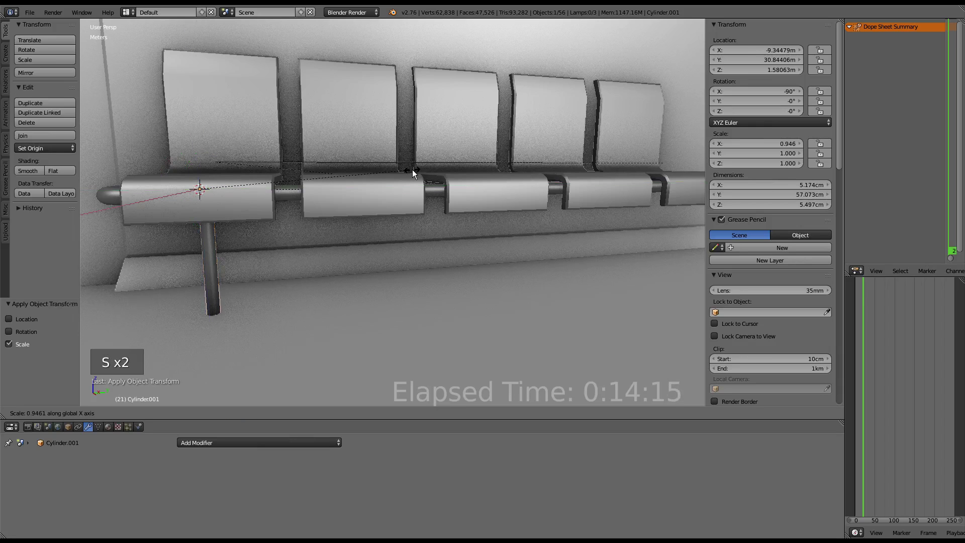
pyautogui.middleClick(389, 170)
pyautogui.middleClick(424, 172)
pyautogui.middleClick(421, 194)
pyautogui.press('s')
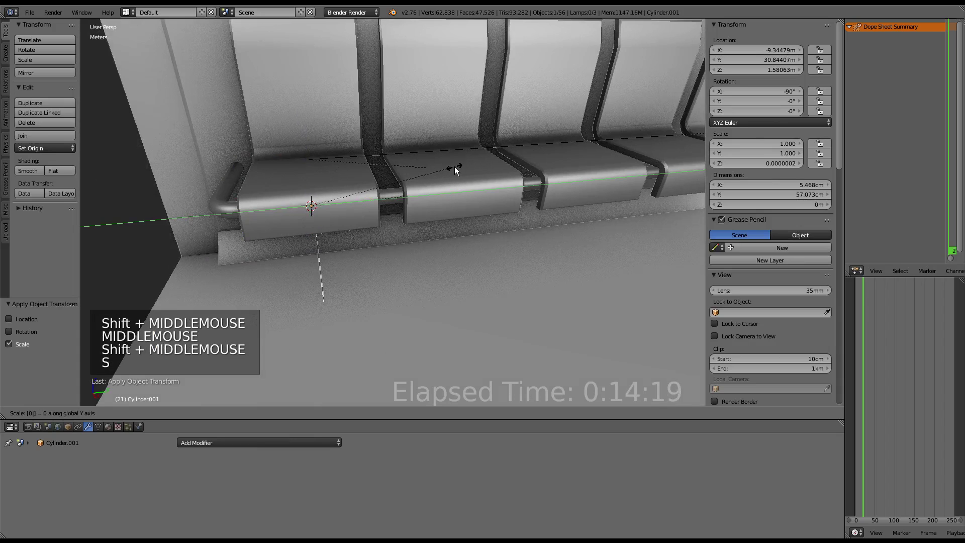
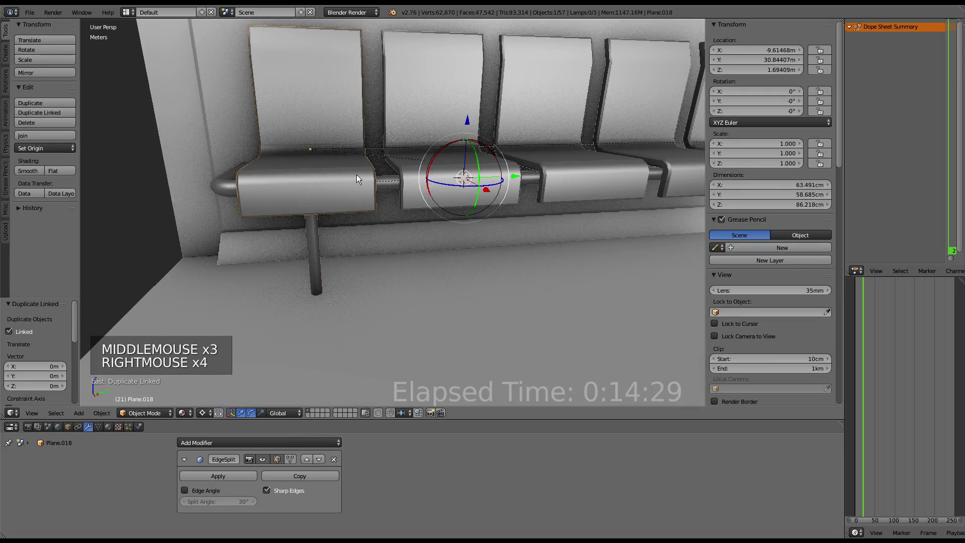
# Snap the cursor in edit mode on a seat back panel to prepare recentring its origin.
pyautogui.rightClick(357, 179)
pyautogui.press('Tab')
pyautogui.press('shift+s')
pyautogui.scroll(3)
pyautogui.middleClick(420, 175)
pyautogui.press('shift+s')
pyautogui.middleClick(544, 85)
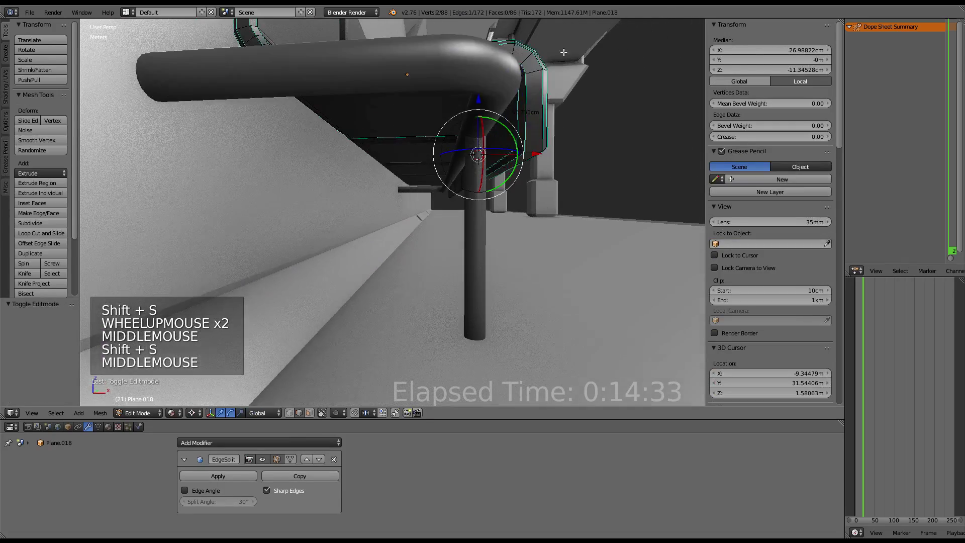
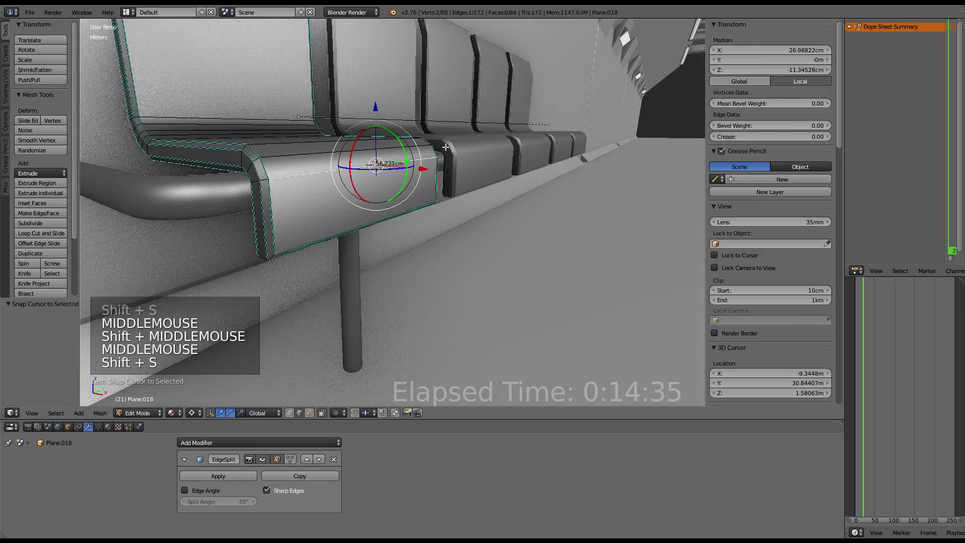
pyautogui.press('Tab')
pyautogui.rightClick(355, 249)
pyautogui.press('Tab')
pyautogui.press('Tab')
pyautogui.middleClick(425, 197)
# Nudge the seat pieces with grab moves and try an origin reset from the toolbar, then undo.
pyautogui.press('g')
pyautogui.press('x')
pyautogui.rightClick(294, 262)
pyautogui.press('g')
pyautogui.middleClick(324, 146)
pyautogui.press('g')
pyautogui.rightClick(373, 220)
pyautogui.press('g')
pyautogui.press('Tab')
pyautogui.press('Tab')
pyautogui.scroll(-3)
pyautogui.scroll(3)
pyautogui.middleClick(410, 191)
pyautogui.click(33, 153)
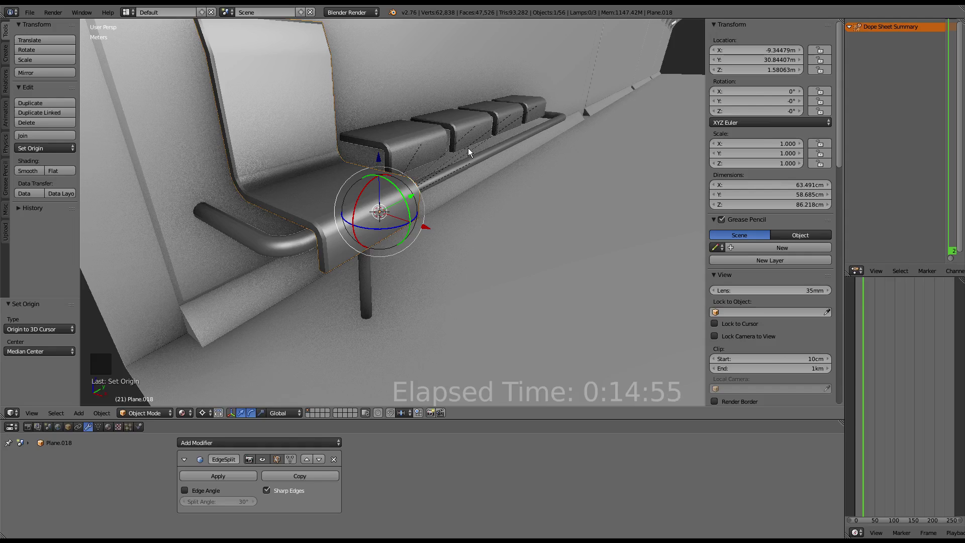
pyautogui.press('ctrl+z')
# Clear parenting on seat panels with Alt+P and set their origins to geometry from the toolbar.
pyautogui.rightClick(454, 170)
pyautogui.rightClick(496, 145)
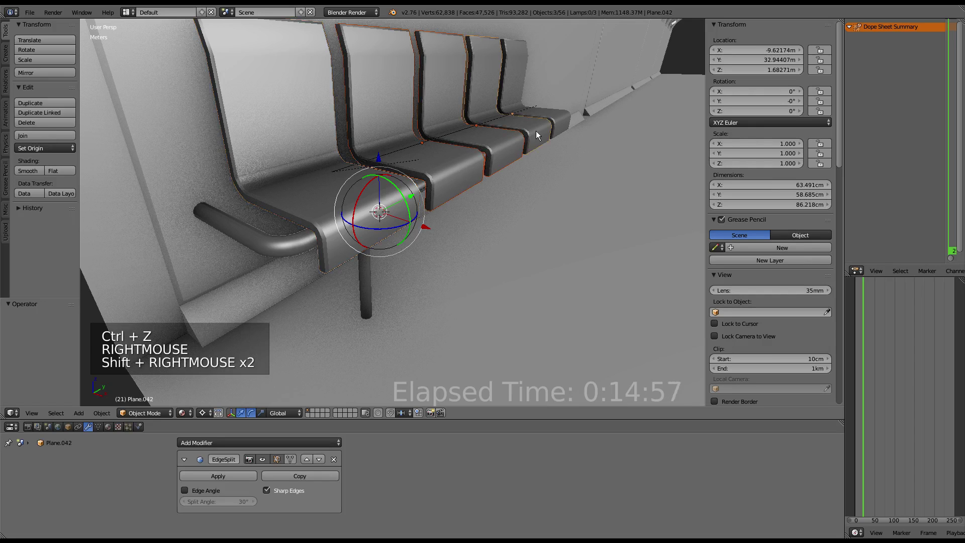
pyautogui.press('alt+p')
pyautogui.rightClick(564, 118)
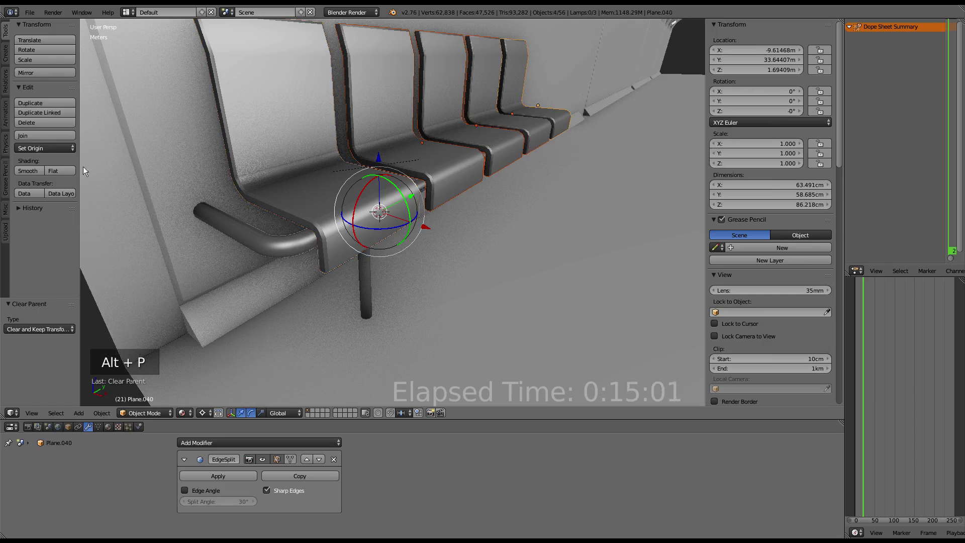
pyautogui.click(45, 144)
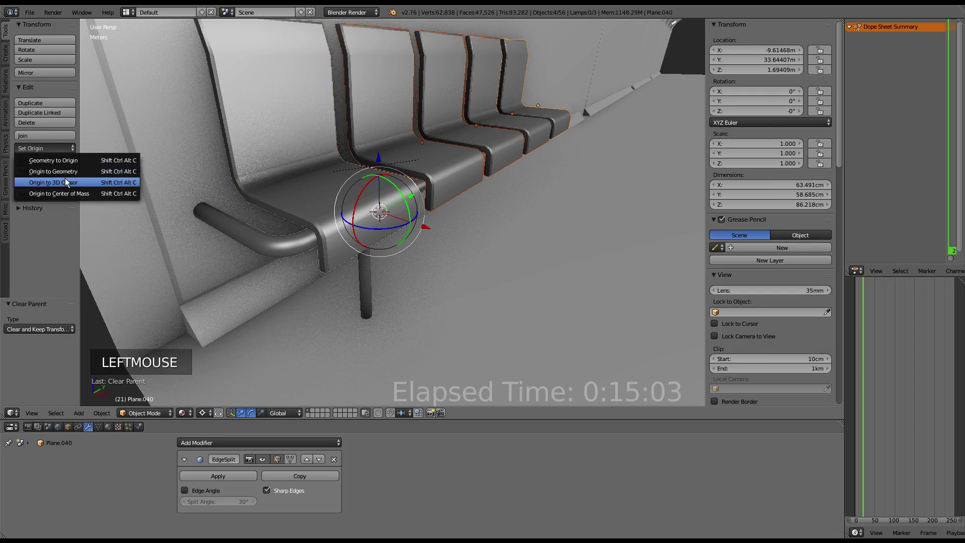
pyautogui.press('ctrl+z')
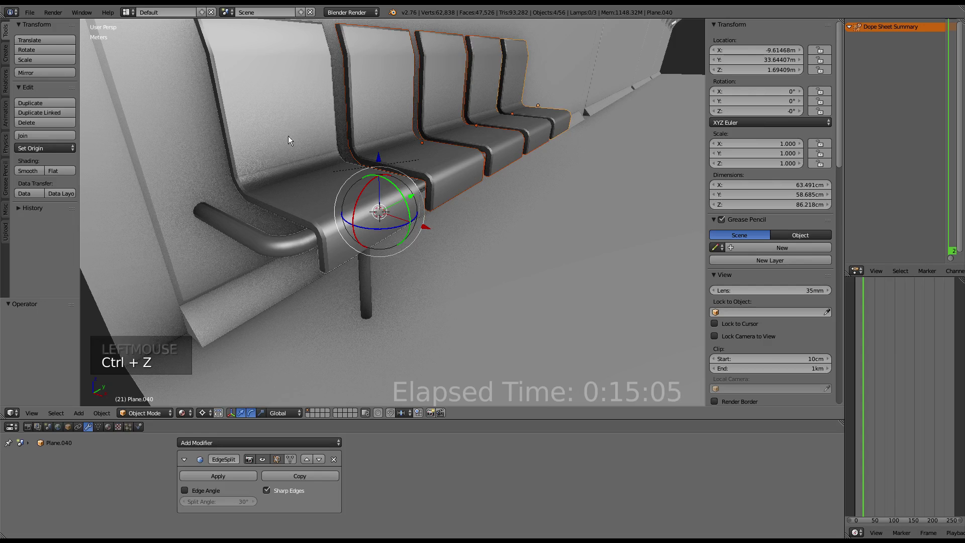
pyautogui.click(41, 143)
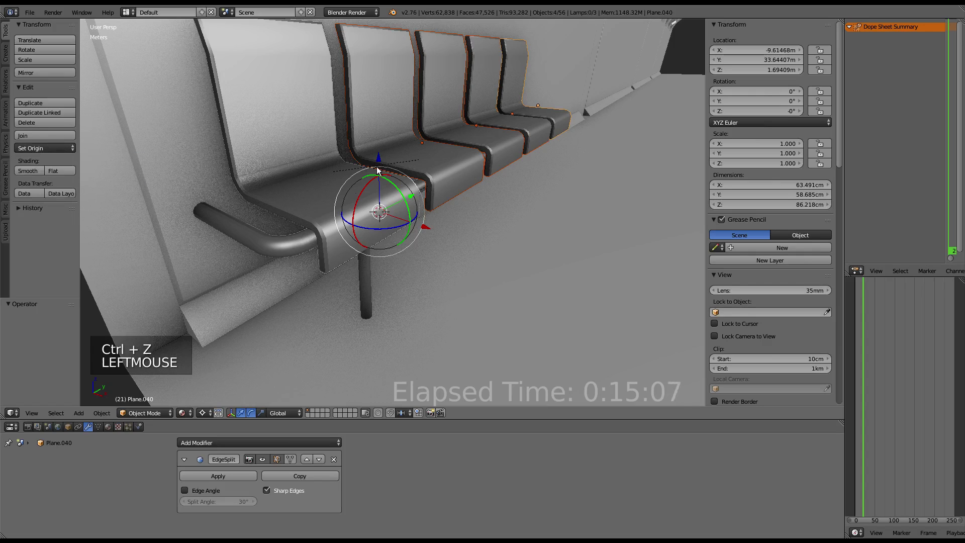
pyautogui.rightClick(333, 180)
pyautogui.doubleClick(49, 142)
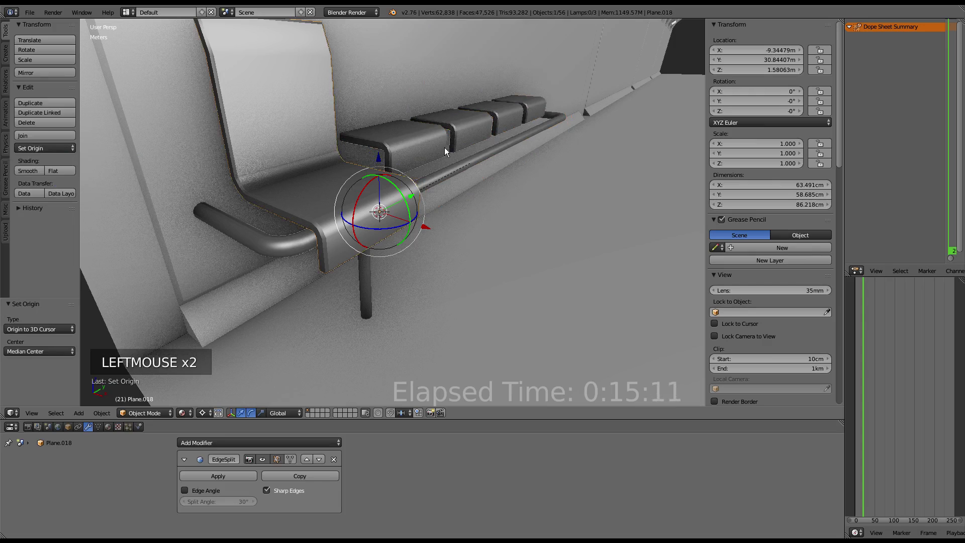
pyautogui.press('ctrl+z')
pyautogui.rightClick(559, 130)
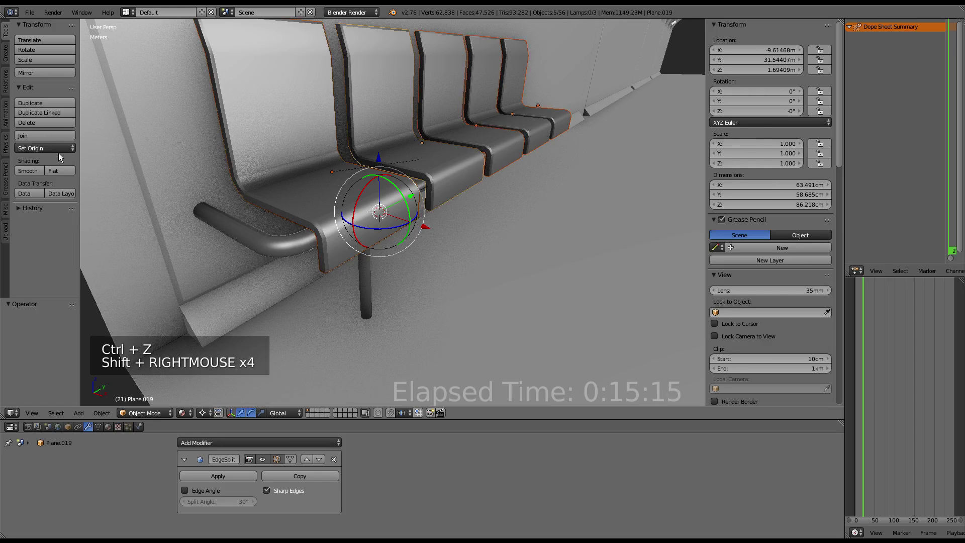
pyautogui.rightClick(49, 150)
pyautogui.click(50, 150)
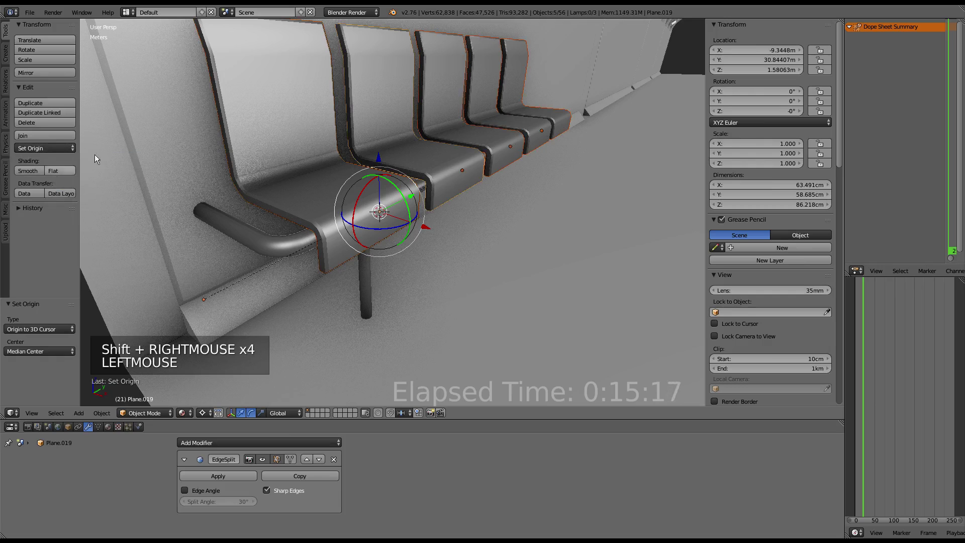
# Select the lower seat pieces with the leg and parent them with Ctrl+P keeping transforms.
pyautogui.rightClick(369, 255)
pyautogui.rightClick(348, 201)
pyautogui.rightClick(477, 173)
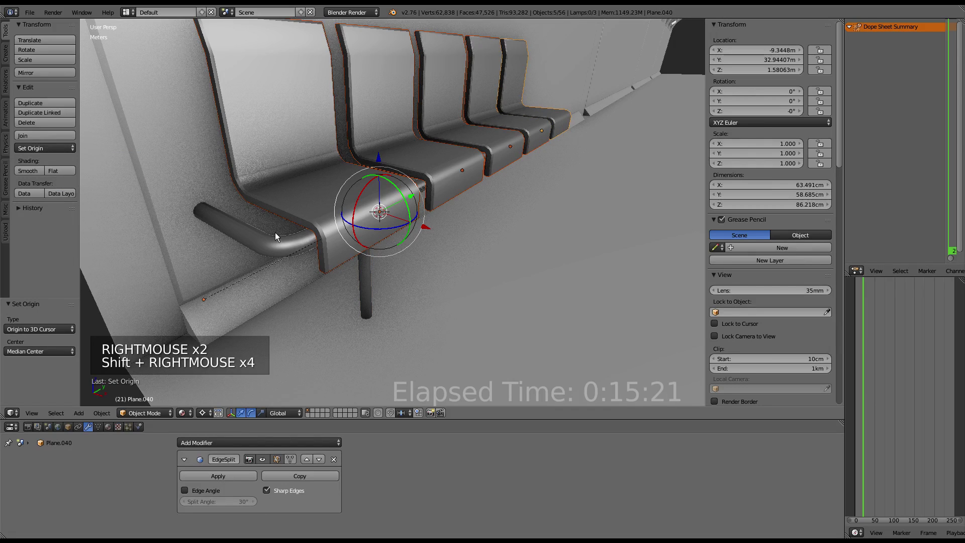
pyautogui.rightClick(277, 231)
pyautogui.press('g')
pyautogui.rightClick(217, 267)
pyautogui.press('g')
pyautogui.press('ctrl+p')
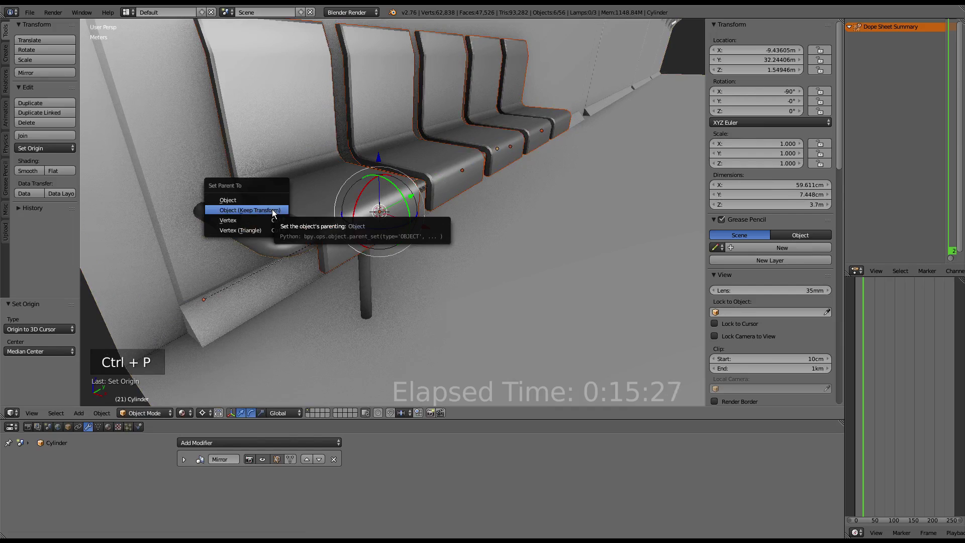
# Check each seat panel moves correctly, then parent the remaining pieces to the leg with Ctrl+P.
pyautogui.rightClick(259, 248)
pyautogui.press('g')
pyautogui.rightClick(261, 235)
pyautogui.press('g')
pyautogui.rightClick(560, 123)
pyautogui.rightClick(560, 123)
pyautogui.press('g')
pyautogui.rightClick(562, 118)
pyautogui.press('g')
pyautogui.rightClick(540, 131)
pyautogui.press('g')
pyautogui.rightClick(468, 145)
pyautogui.press('g')
pyautogui.rightClick(434, 165)
pyautogui.press('g')
pyautogui.rightClick(364, 188)
pyautogui.press('g')
pyautogui.rightClick(255, 241)
pyautogui.press('ctrl+p')
pyautogui.rightClick(362, 289)
pyautogui.press('g')
pyautogui.middleClick(429, 256)
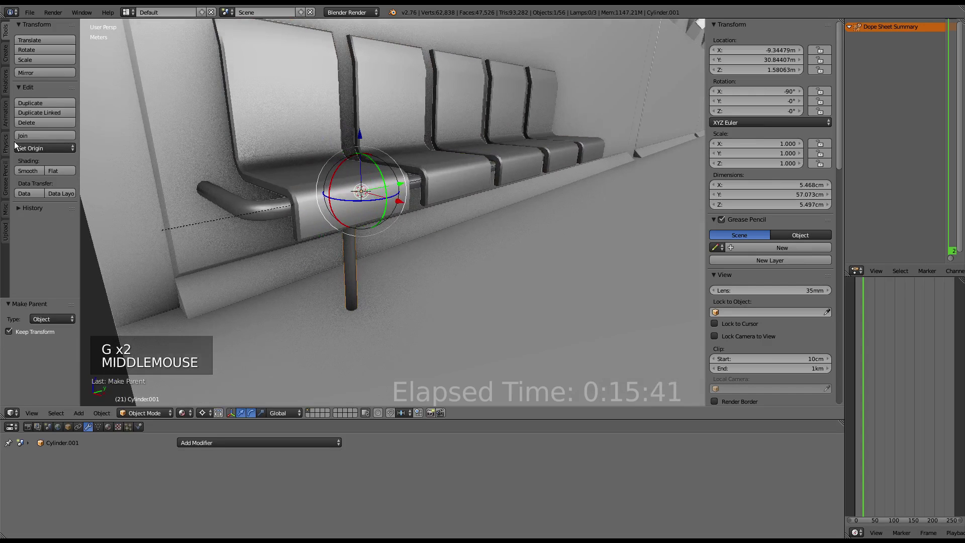
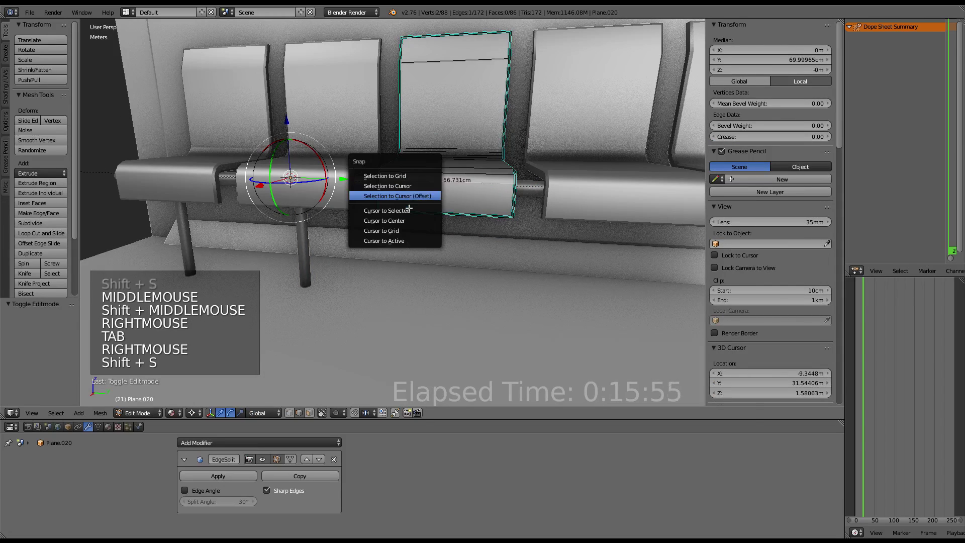
# Make a linked duplicate of the pipe leg and snap it under the next seat along Y.
pyautogui.press('Tab')
pyautogui.rightClick(310, 241)
pyautogui.press('alt+d')
pyautogui.press('shift+s')
pyautogui.middleClick(459, 168)
pyautogui.middleClick(397, 165)
pyautogui.rightClick(530, 180)
pyautogui.press('Tab')
pyautogui.rightClick(527, 184)
pyautogui.press('shift+s')
pyautogui.press('Tab')
# Link-duplicate the leg again and snap it beneath the following seat.
pyautogui.rightClick(366, 238)
pyautogui.press('alt+d')
pyautogui.press('shift+s')
pyautogui.middleClick(539, 142)
pyautogui.rightClick(489, 188)
pyautogui.press('Tab')
pyautogui.rightClick(493, 201)
pyautogui.press('shift+s')
pyautogui.press('Tab')
# Add one more linked leg copy, Cylinder.005, placed under the last seat.
pyautogui.rightClick(360, 240)
pyautogui.rightClick(340, 242)
pyautogui.rightClick(355, 245)
pyautogui.press('alt+d')
pyautogui.press('shift+s')
pyautogui.press('Tab')
pyautogui.scroll(-3)
pyautogui.press('a')
pyautogui.press('Tab')
# Unhide all corridor objects and frame the full scene of seats and legs.
pyautogui.press('a')
pyautogui.scroll(-3)
pyautogui.middleClick(398, 168)
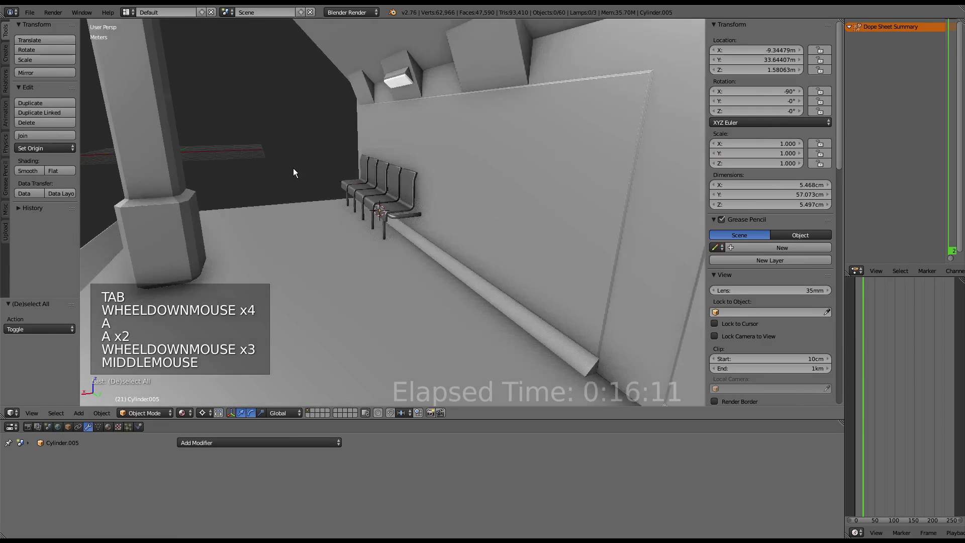
pyautogui.scroll(3)
pyautogui.middleClick(307, 166)
pyautogui.press('alt+h')
pyautogui.scroll(-3)
pyautogui.scroll(-3)
pyautogui.press('a')
# Move the view down the corridor to the bench legs and start fly navigation.
pyautogui.middleClick(353, 155)
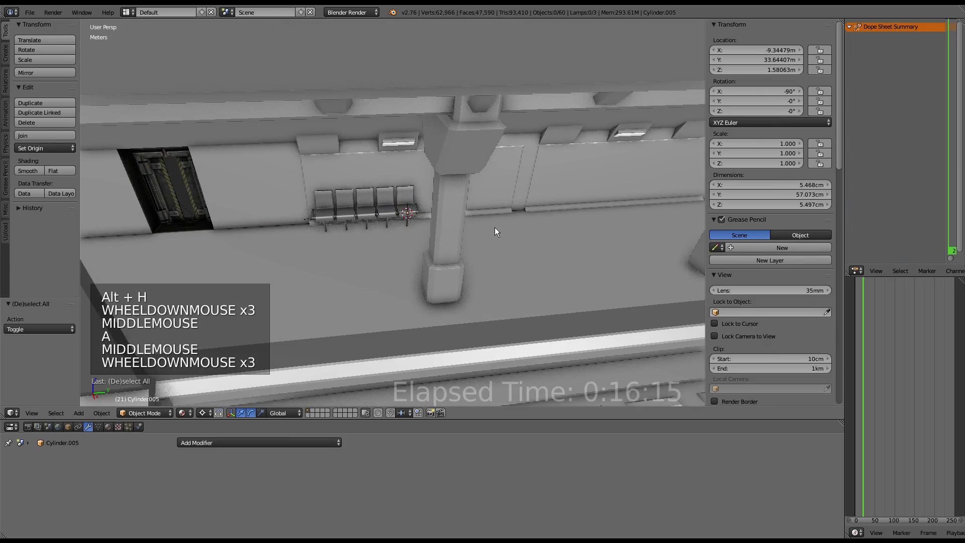
pyautogui.middleClick(496, 229)
pyautogui.scroll(3)
pyautogui.middleClick(495, 228)
pyautogui.scroll(3)
pyautogui.middleClick(385, 206)
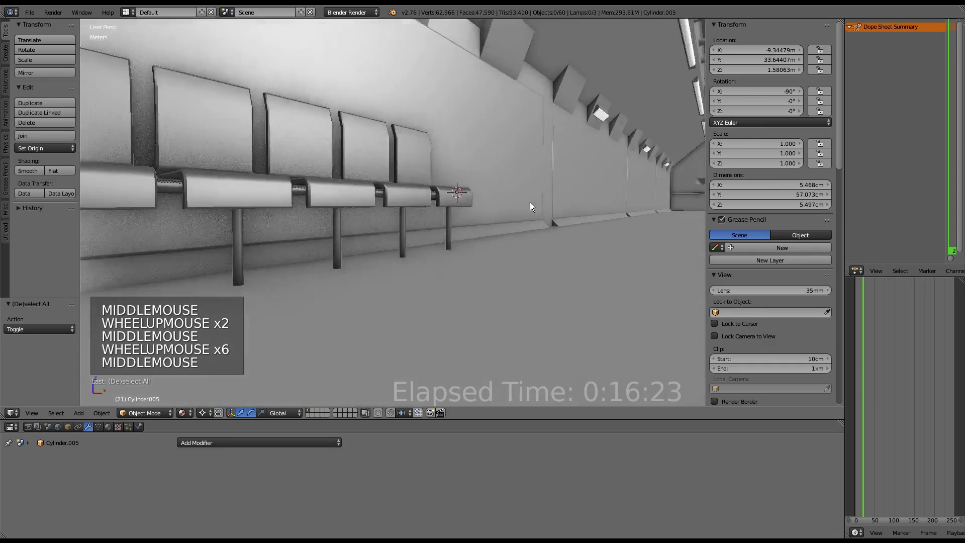
pyautogui.scroll(-3)
pyautogui.middleClick(568, 223)
pyautogui.scroll(3)
pyautogui.middleClick(451, 181)
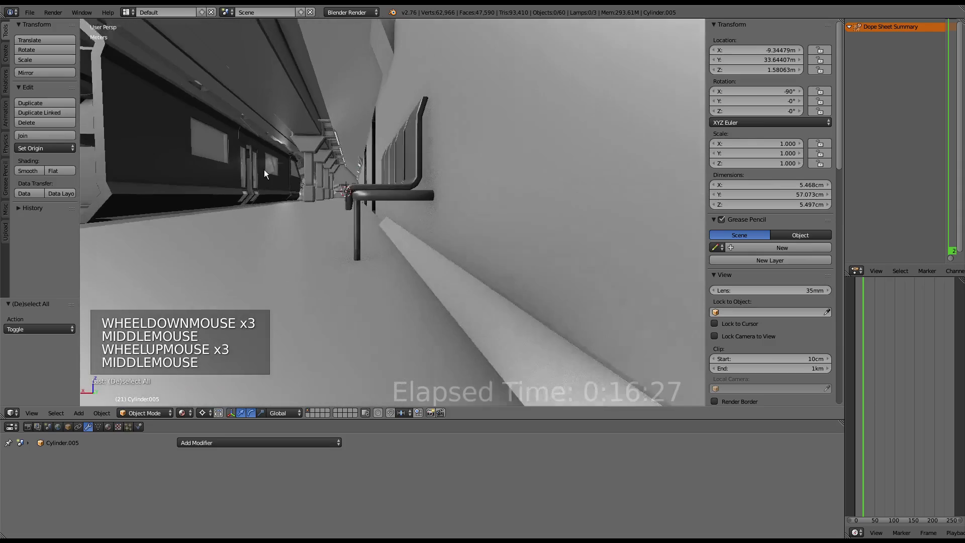
pyautogui.scroll(-3)
pyautogui.middleClick(427, 179)
pyautogui.press('shift+f')
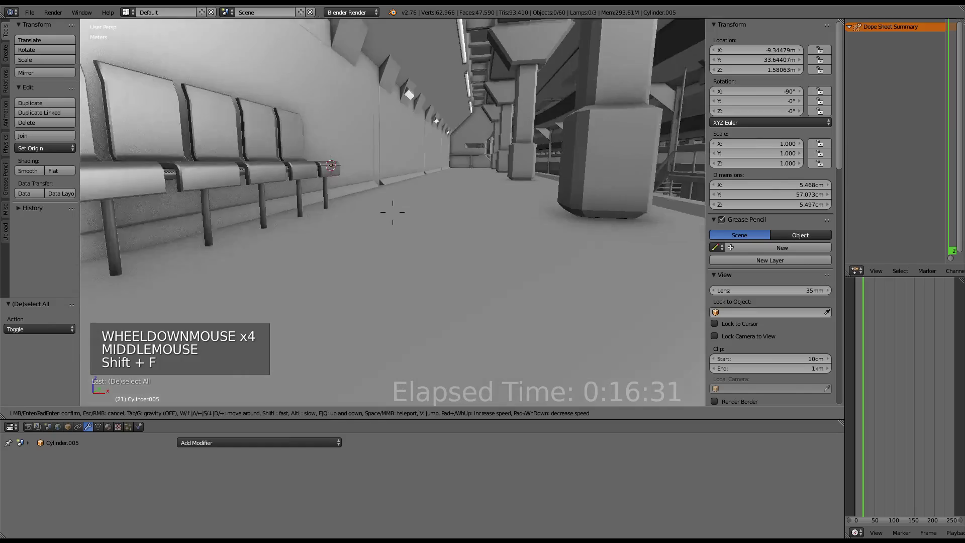
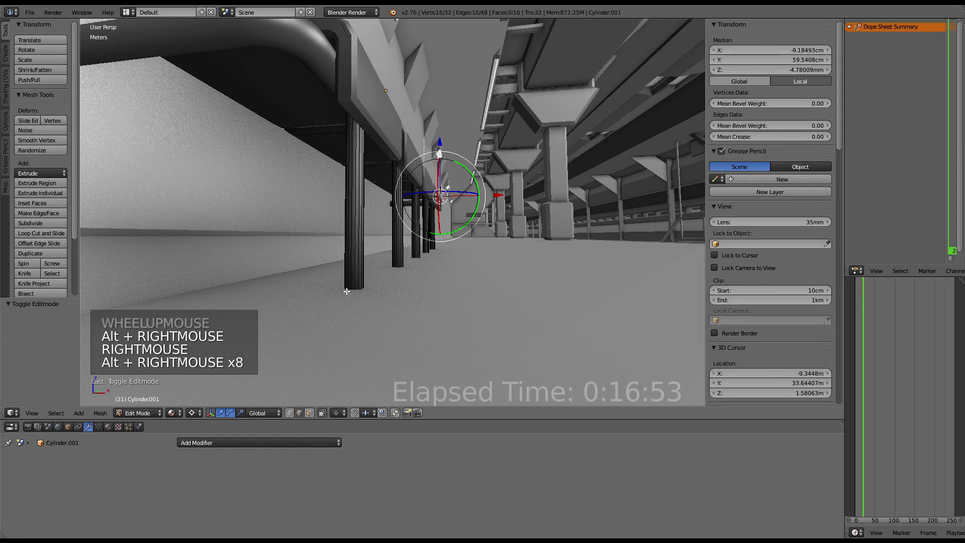
# Select the straight tube leg and enter Edit Mode on its mesh.
pyautogui.rightClick(347, 296)
pyautogui.middleClick(381, 271)
pyautogui.rightClick(372, 177)
pyautogui.click(200, 416)
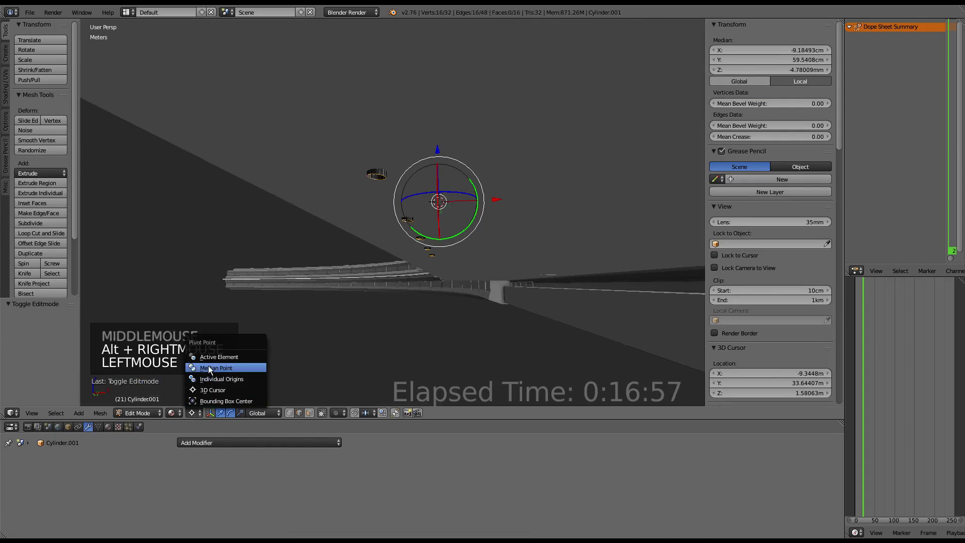
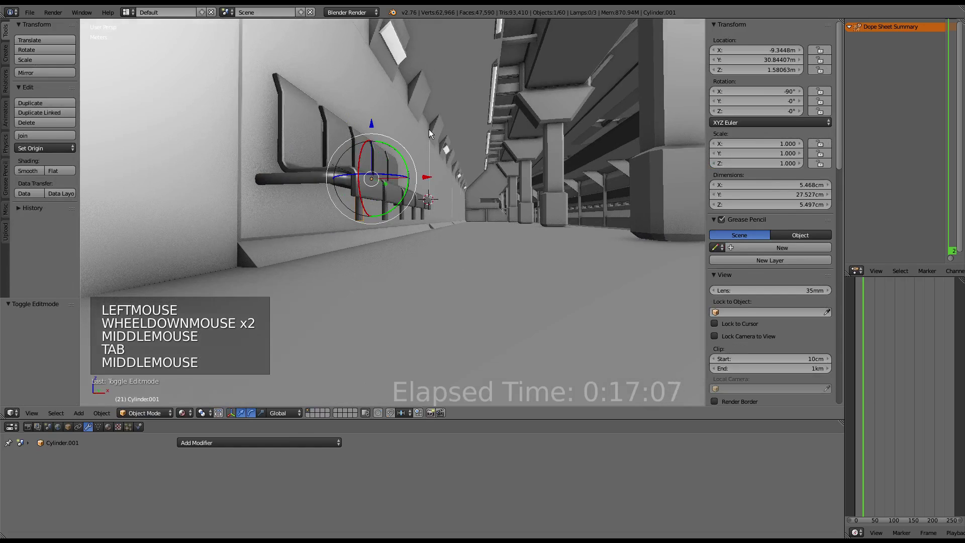
pyautogui.press('Tab')
pyautogui.click(362, 171)
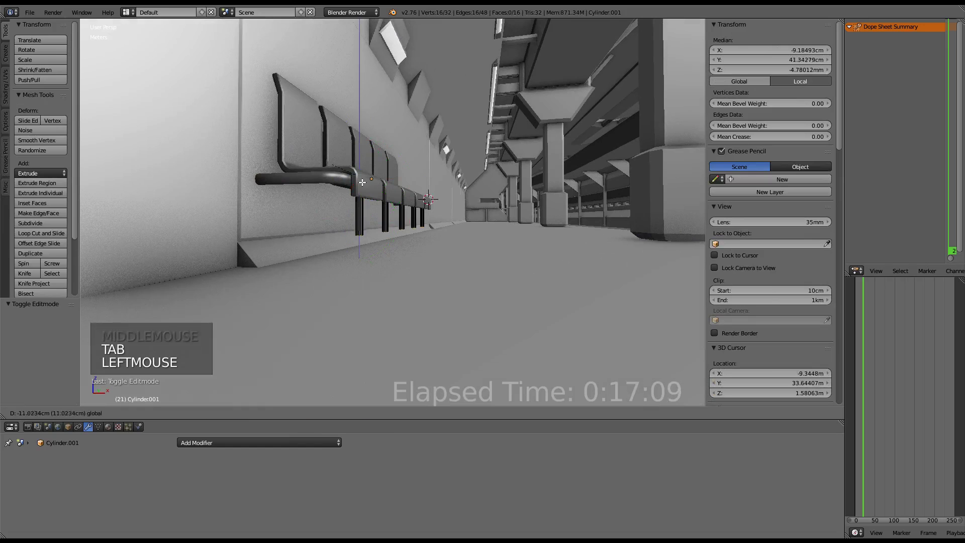
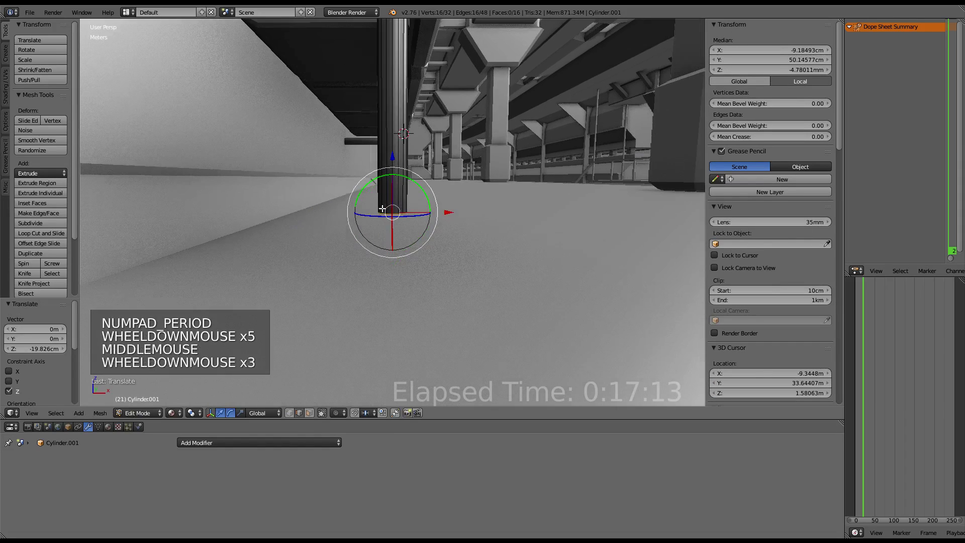
# In front ortho wireframe view, spin the tube end into a curved bend.
pyautogui.middleClick(389, 208)
pyautogui.middleClick(398, 225)
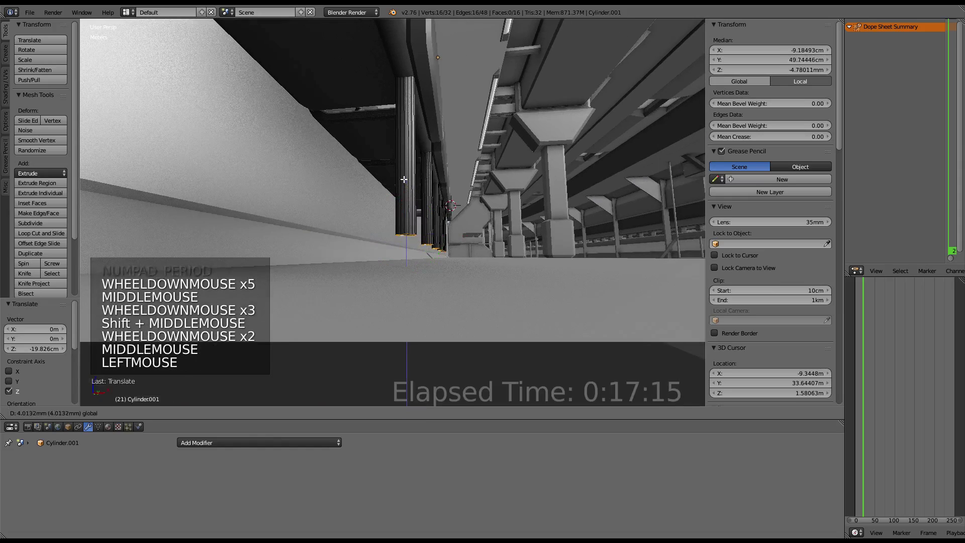
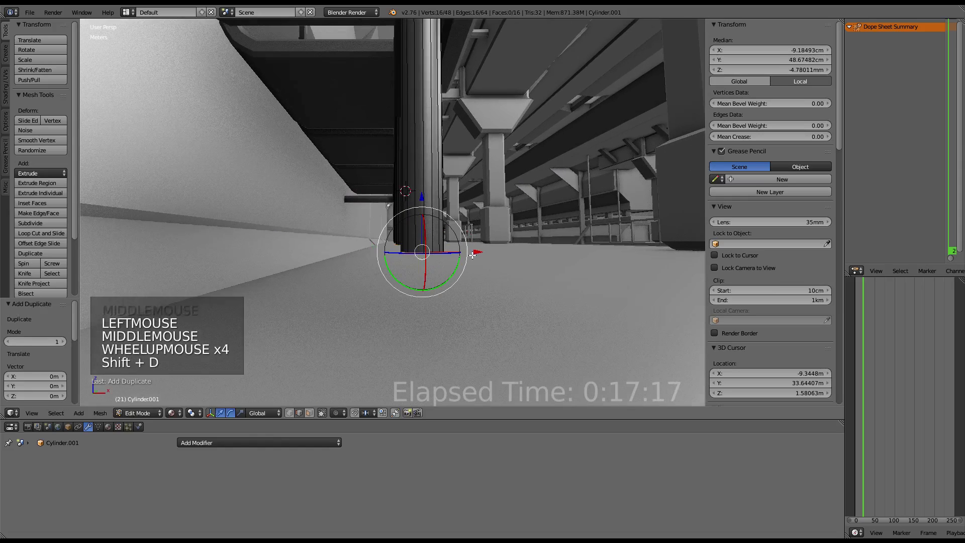
pyautogui.click(476, 258)
pyautogui.scroll(3)
pyautogui.middleClick(449, 237)
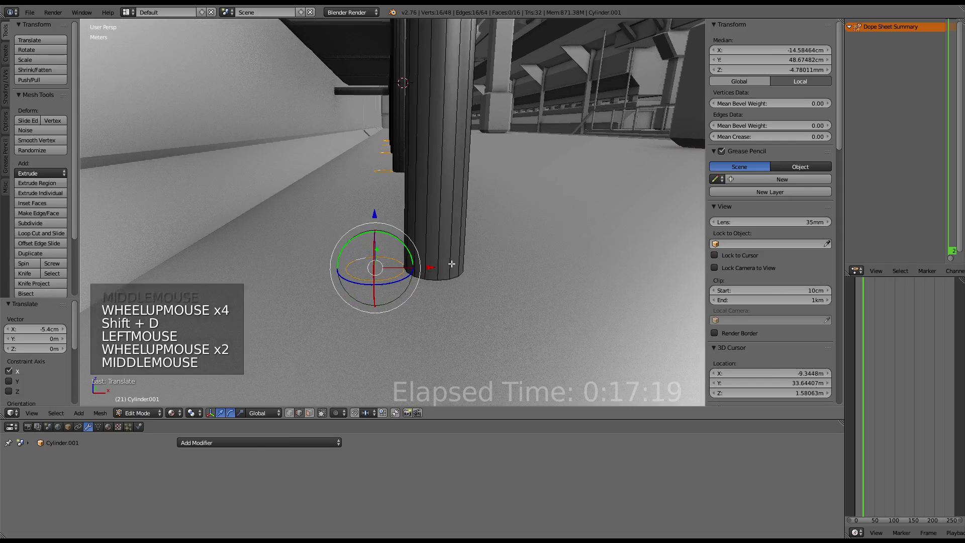
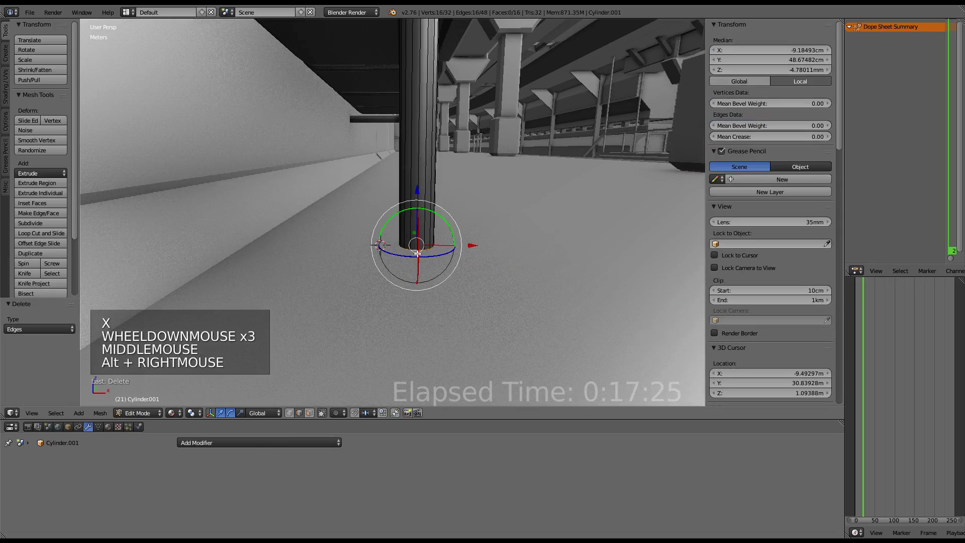
pyautogui.press('KP_1')
pyautogui.press('KP_5')
pyautogui.press('z')
pyautogui.press('alt+r')
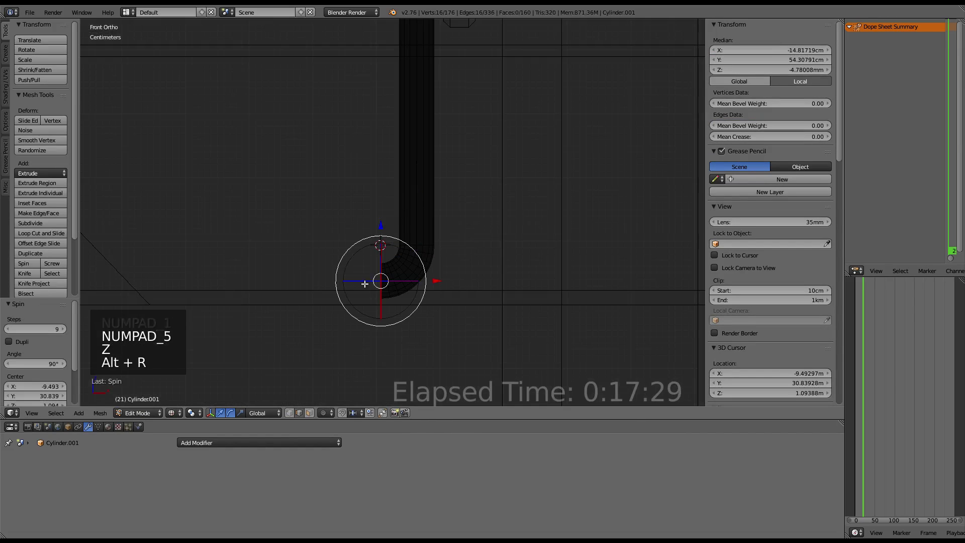
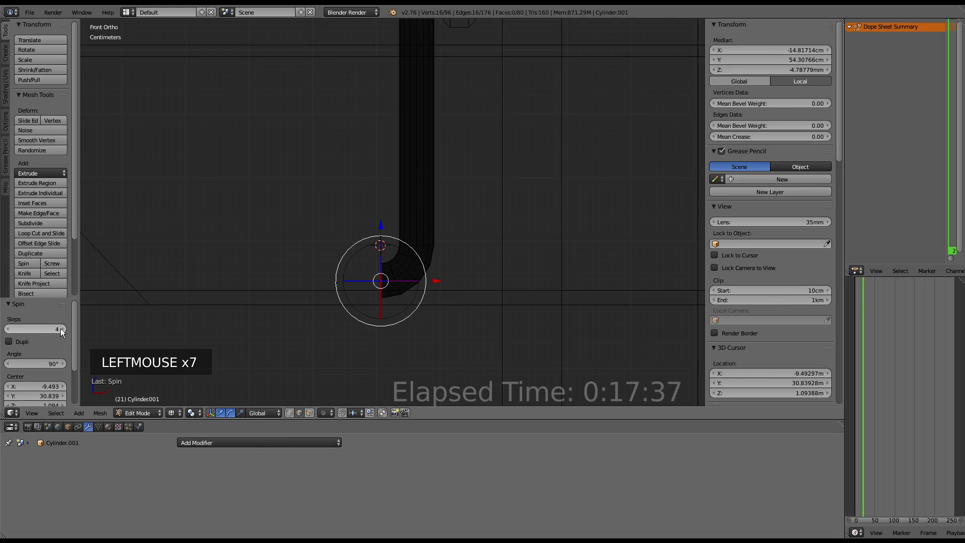
# Extrude the bent end to length and leave Edit Mode.
pyautogui.scroll(-3)
pyautogui.middleClick(438, 237)
pyautogui.press('e')
pyautogui.click(503, 272)
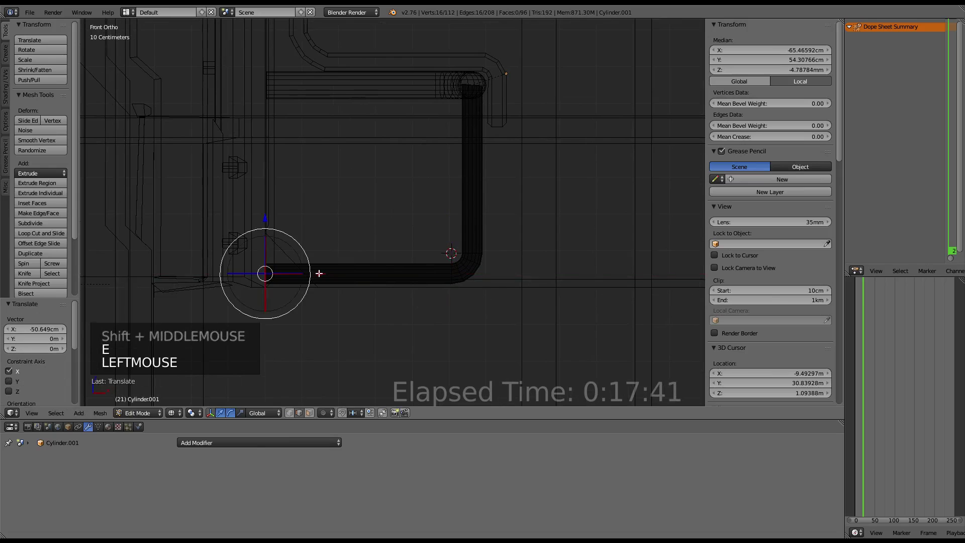
pyautogui.scroll(-3)
pyautogui.press('KP_5')
pyautogui.press('Tab')
# Inspect the bent leg around the bench row and select the mirrored Cylinder.
pyautogui.press('a')
pyautogui.click(181, 404)
pyautogui.click(217, 352)
pyautogui.scroll(-3)
pyautogui.middleClick(388, 188)
pyautogui.scroll(3)
pyautogui.middleClick(469, 179)
pyautogui.scroll(-3)
pyautogui.middleClick(349, 178)
pyautogui.scroll(3)
pyautogui.middleClick(324, 174)
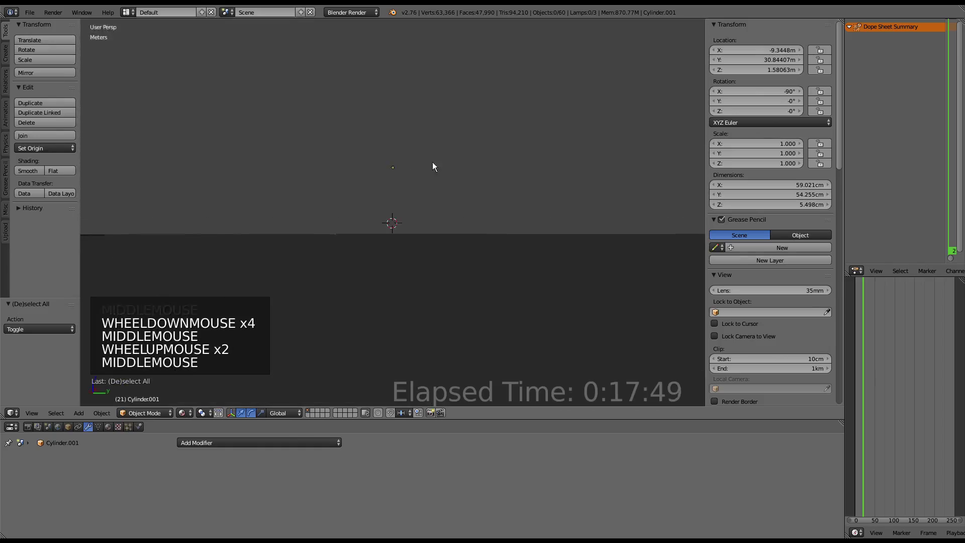
pyautogui.scroll(-3)
pyautogui.middleClick(479, 177)
pyautogui.scroll(3)
pyautogui.middleClick(478, 189)
pyautogui.scroll(3)
pyautogui.middleClick(393, 218)
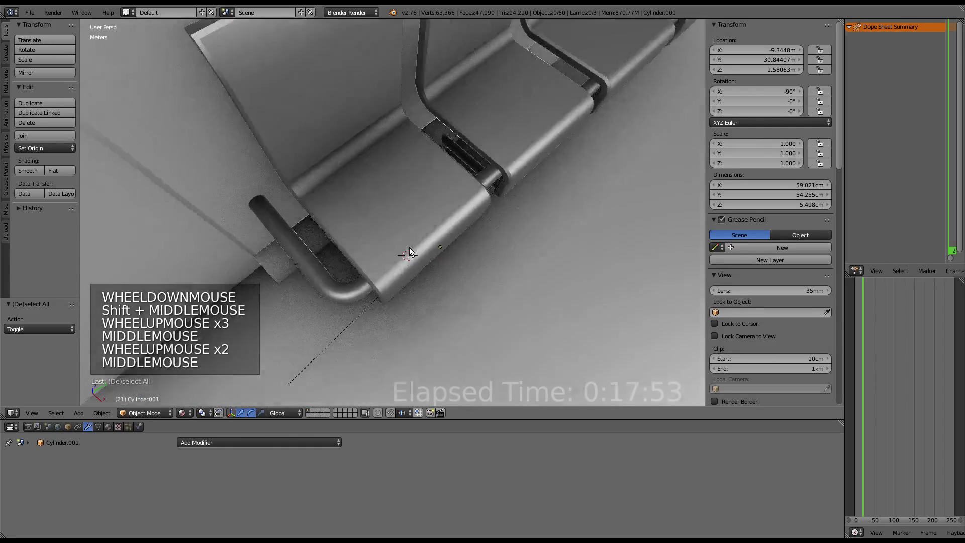
pyautogui.scroll(-3)
pyautogui.middleClick(427, 196)
pyautogui.scroll(3)
pyautogui.middleClick(418, 214)
pyautogui.scroll(-3)
pyautogui.scroll(3)
pyautogui.middleClick(423, 208)
pyautogui.middleClick(402, 209)
pyautogui.scroll(3)
pyautogui.middleClick(392, 215)
pyautogui.rightClick(390, 221)
# In Edit Mode select the leg's vertices and shrink/fatten the pipe thickness.
pyautogui.press('Tab')
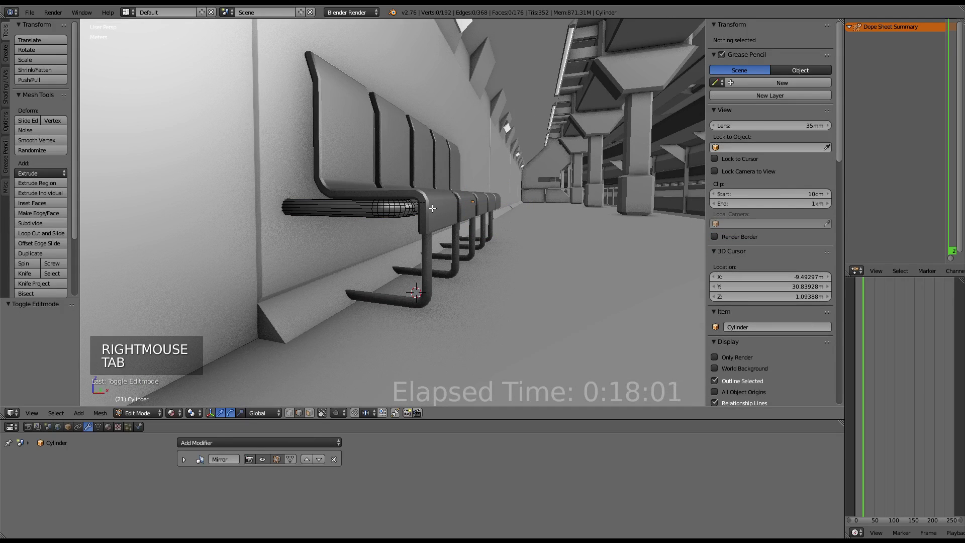
pyautogui.press('a')
pyautogui.middleClick(433, 212)
pyautogui.press('alt+s')
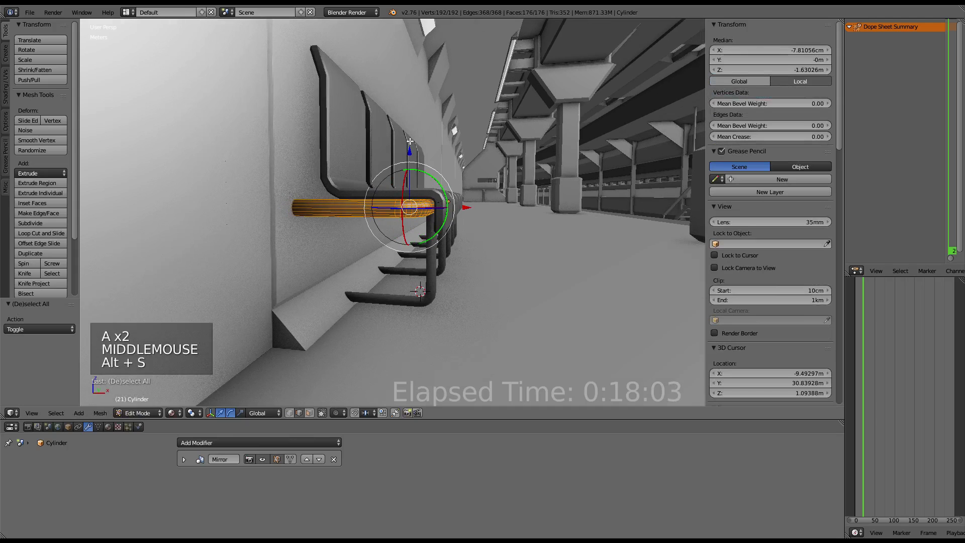
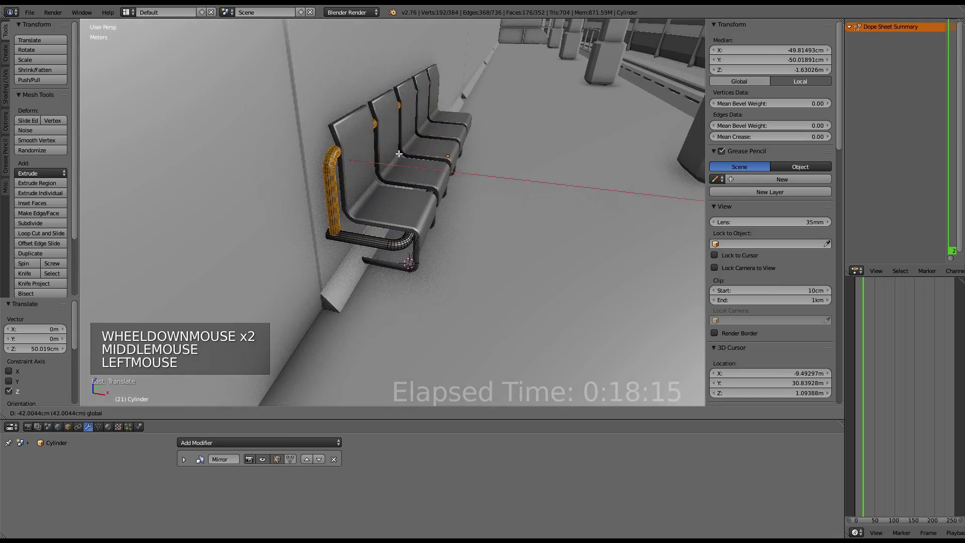
pyautogui.middleClick(413, 149)
pyautogui.scroll(3)
pyautogui.middleClick(418, 129)
pyautogui.middleClick(423, 139)
pyautogui.scroll(3)
# Repeat shrink/fatten on the moved half of the vertices and review the reshaped leg.
pyautogui.press('alt+s')
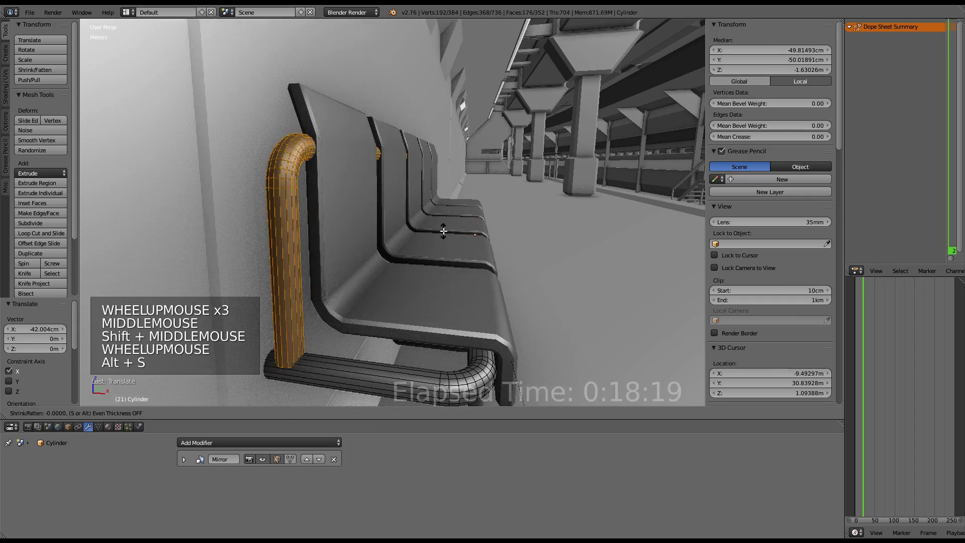
pyautogui.press('alt+s')
pyautogui.press('alt+s')
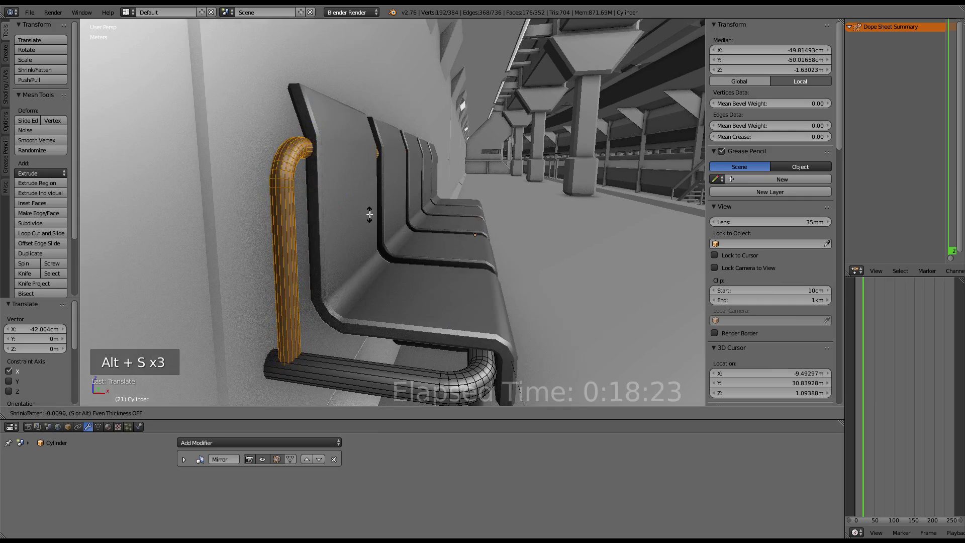
pyautogui.press('alt+s')
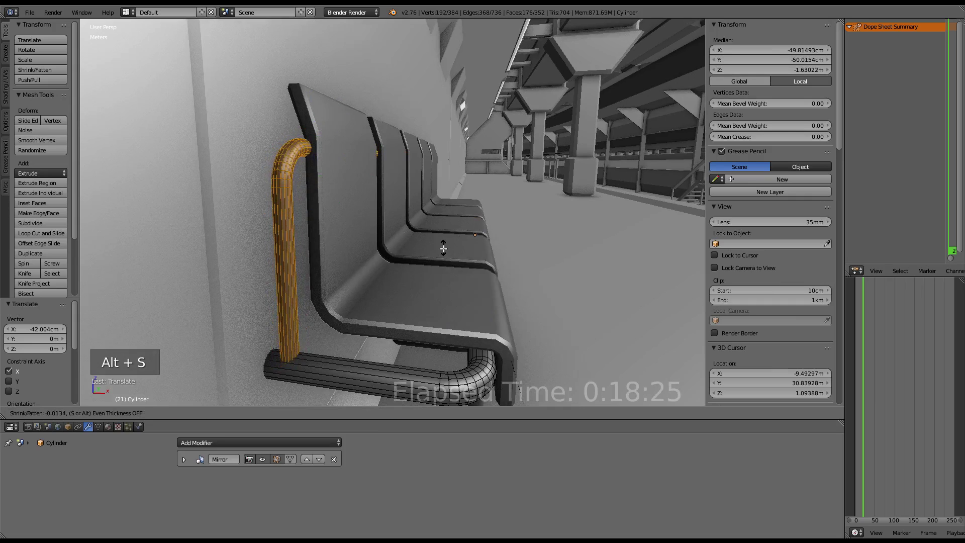
pyautogui.middleClick(392, 184)
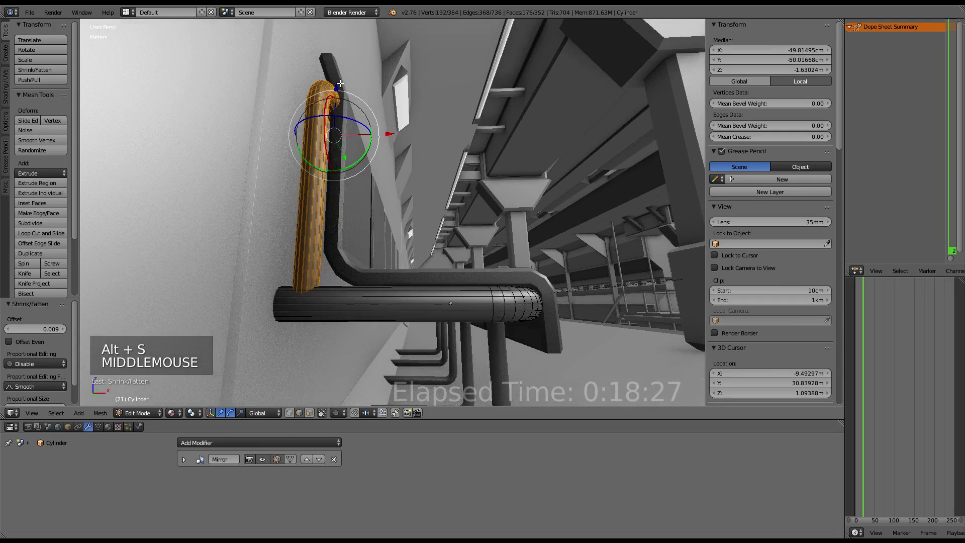
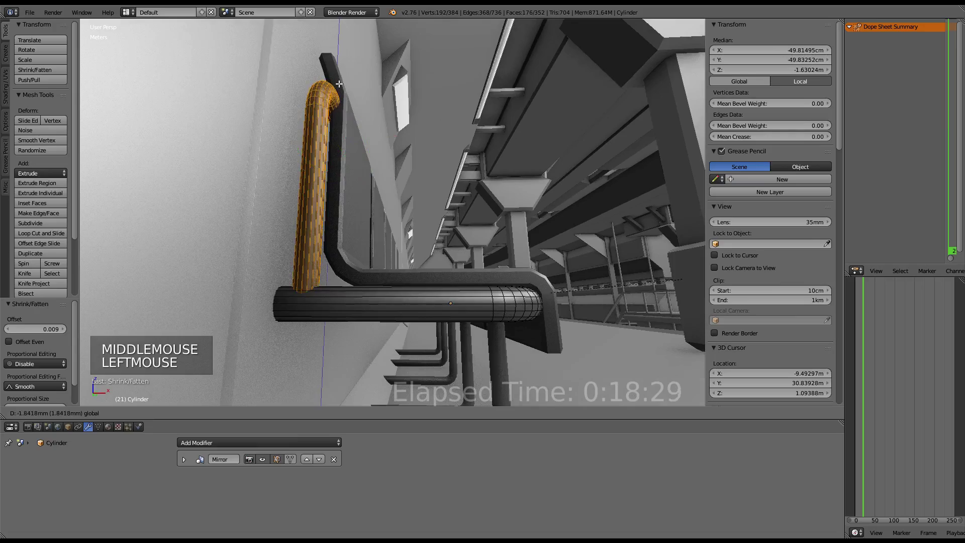
pyautogui.scroll(-3)
pyautogui.middleClick(340, 95)
pyautogui.scroll(3)
pyautogui.middleClick(351, 174)
pyautogui.middleClick(349, 172)
pyautogui.scroll(-3)
# Enter Edit Mode on the Cylinder pipe leg and frame the leg geometry in view.
pyautogui.press('Tab')
pyautogui.scroll(-3)
pyautogui.middleClick(409, 168)
pyautogui.scroll(3)
pyautogui.scroll(-3)
pyautogui.middleClick(346, 162)
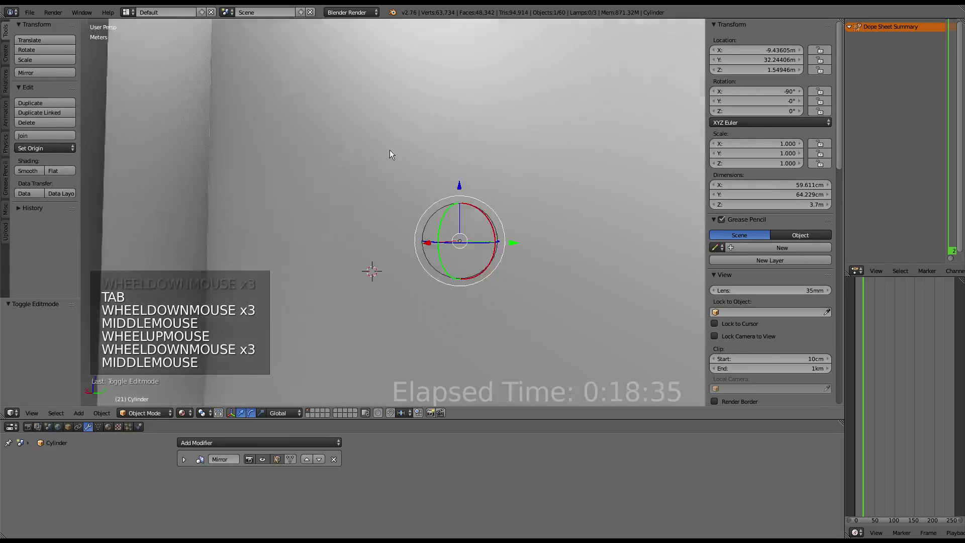
pyautogui.scroll(3)
pyautogui.middleClick(466, 216)
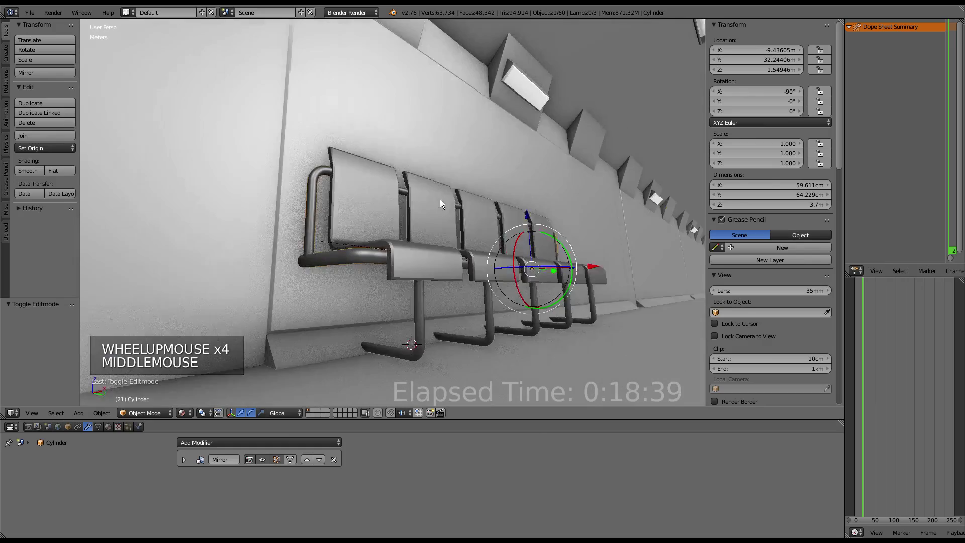
pyautogui.scroll(-3)
pyautogui.middleClick(451, 216)
pyautogui.scroll(-3)
pyautogui.scroll(3)
pyautogui.middleClick(421, 229)
pyautogui.middleClick(435, 231)
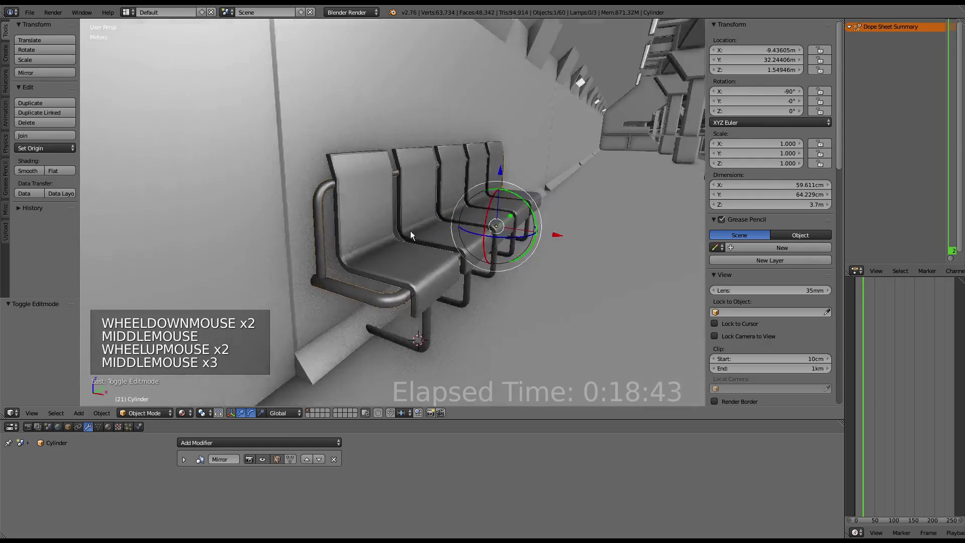
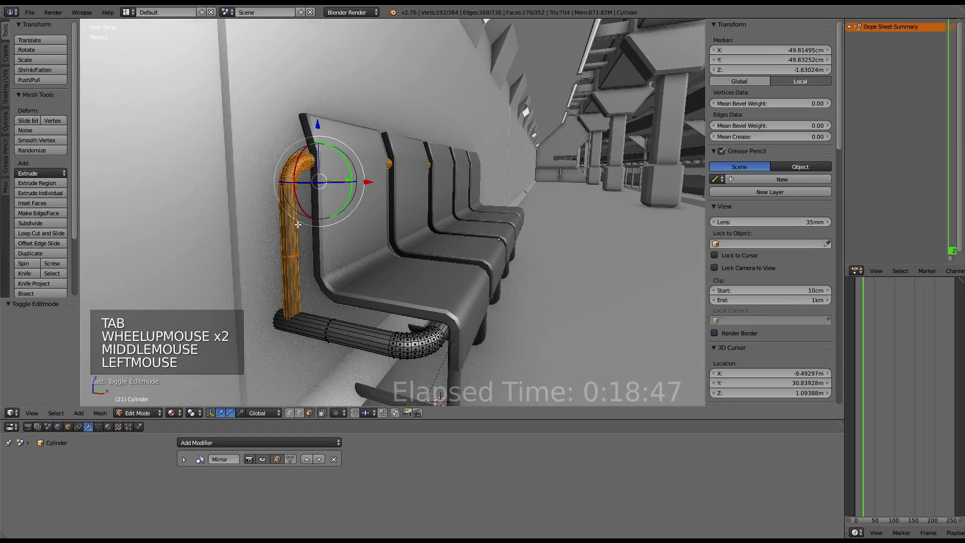
pyautogui.middleClick(359, 186)
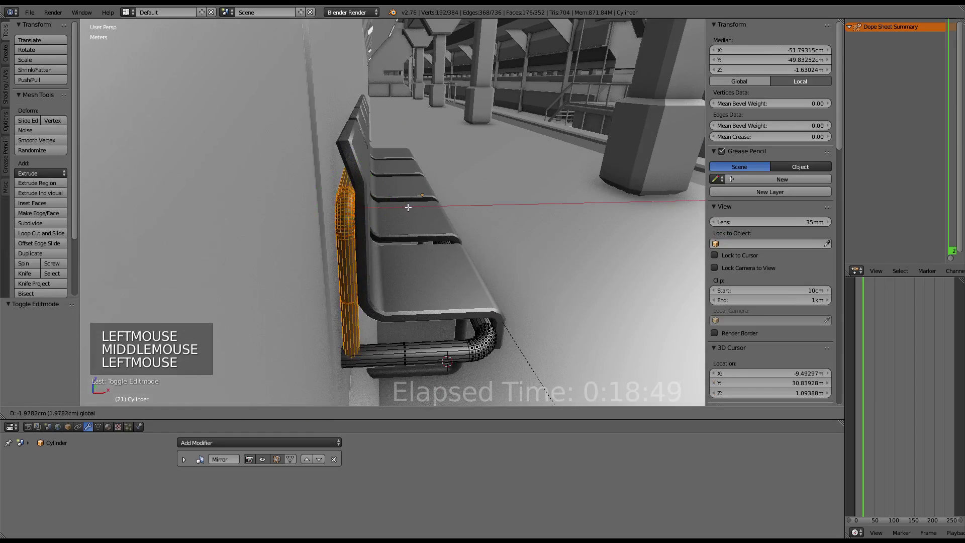
pyautogui.middleClick(405, 213)
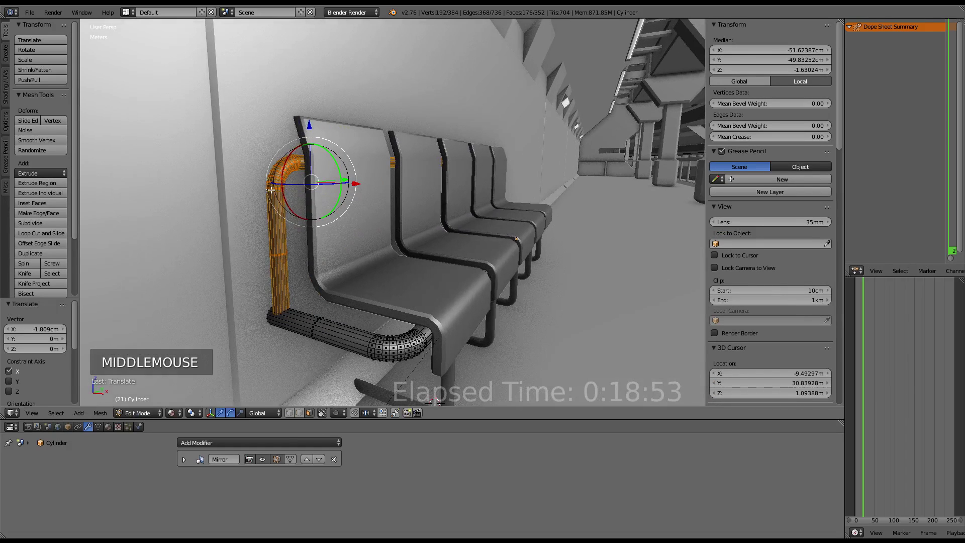
# In wireframe, box-select the hidden leg vertices and delete them.
pyautogui.press('z')
pyautogui.click(295, 414)
pyautogui.rightClick(270, 181)
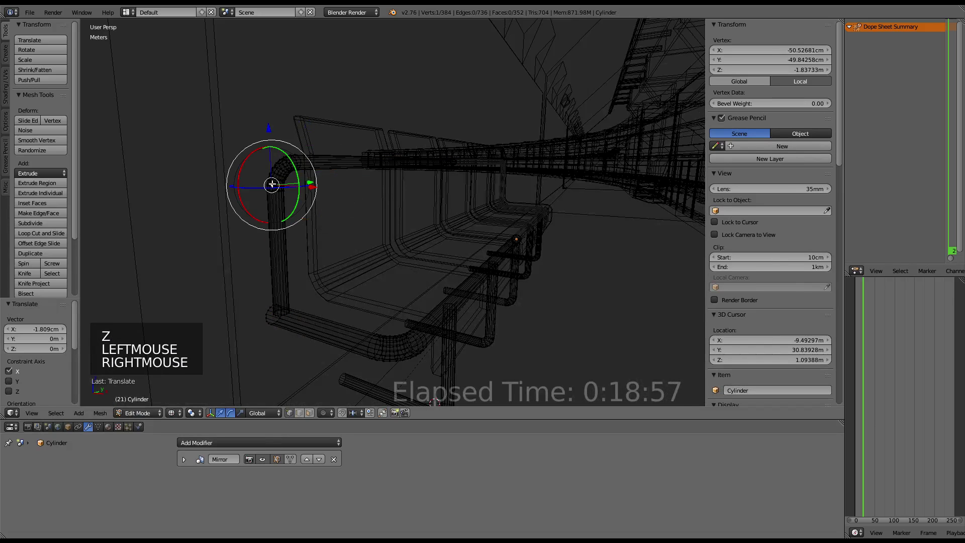
pyautogui.press('b')
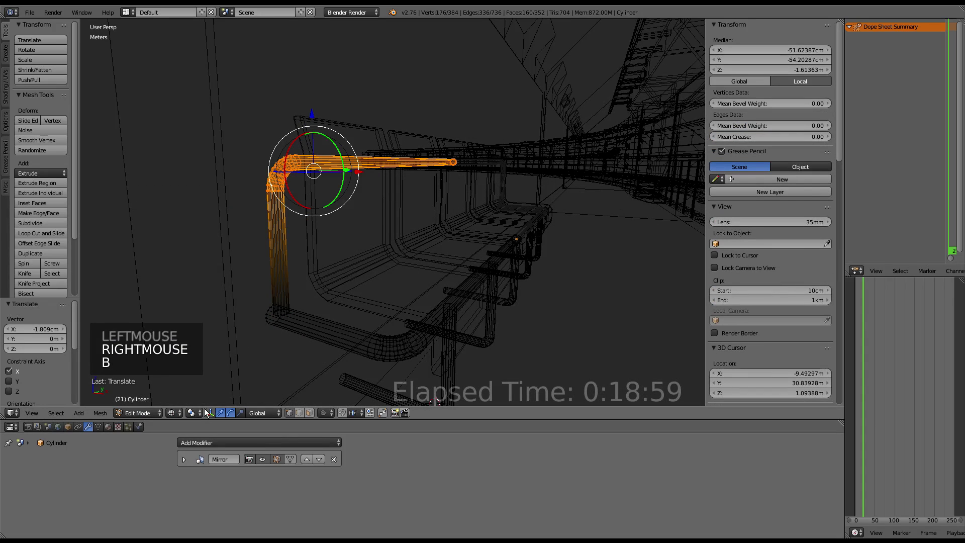
pyautogui.click(175, 414)
pyautogui.click(316, 119)
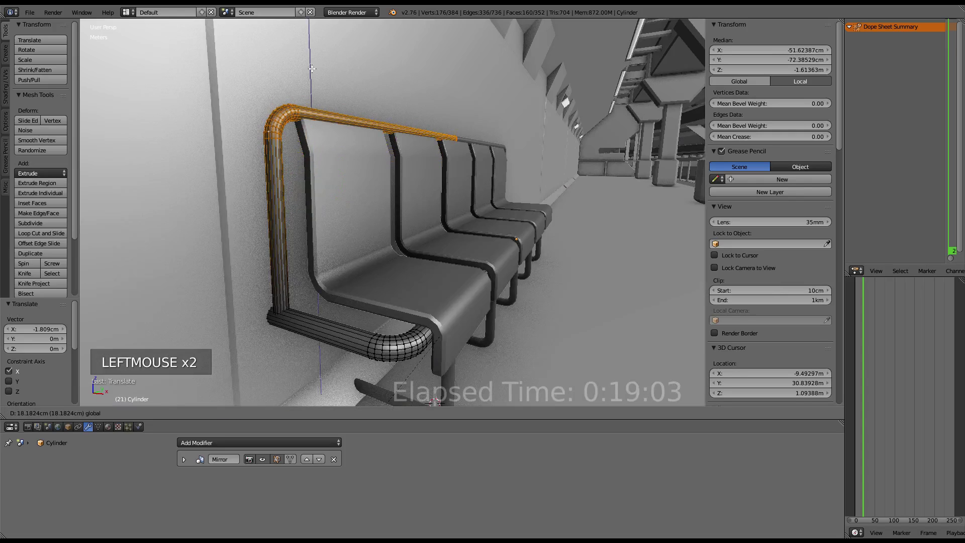
# Move the remaining leg vertices along Y so the legs reach about 66.8 cm deep.
pyautogui.scroll(-3)
pyautogui.middleClick(450, 142)
pyautogui.middleClick(446, 144)
pyautogui.scroll(-3)
pyautogui.middleClick(339, 130)
pyautogui.middleClick(327, 114)
pyautogui.middleClick(327, 116)
pyautogui.scroll(-3)
pyautogui.middleClick(317, 115)
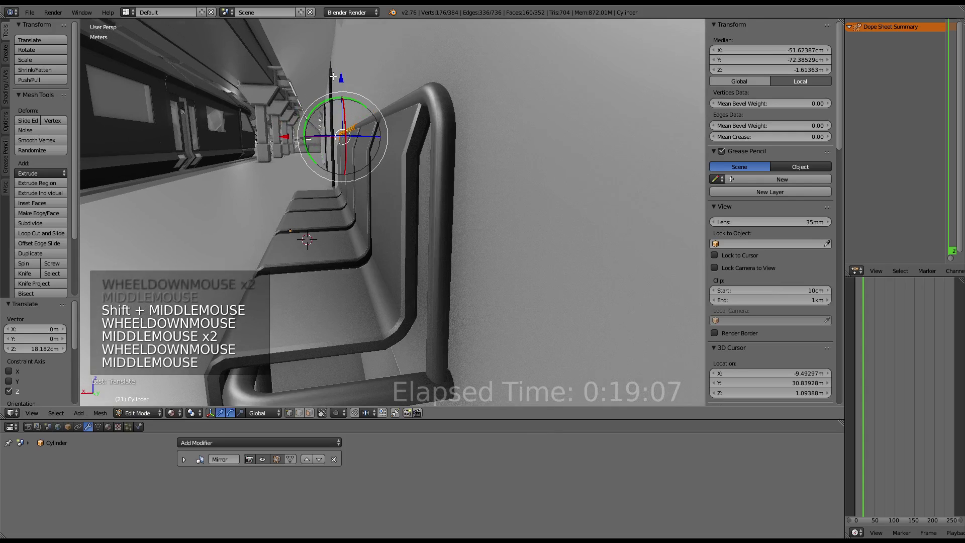
pyautogui.click(344, 81)
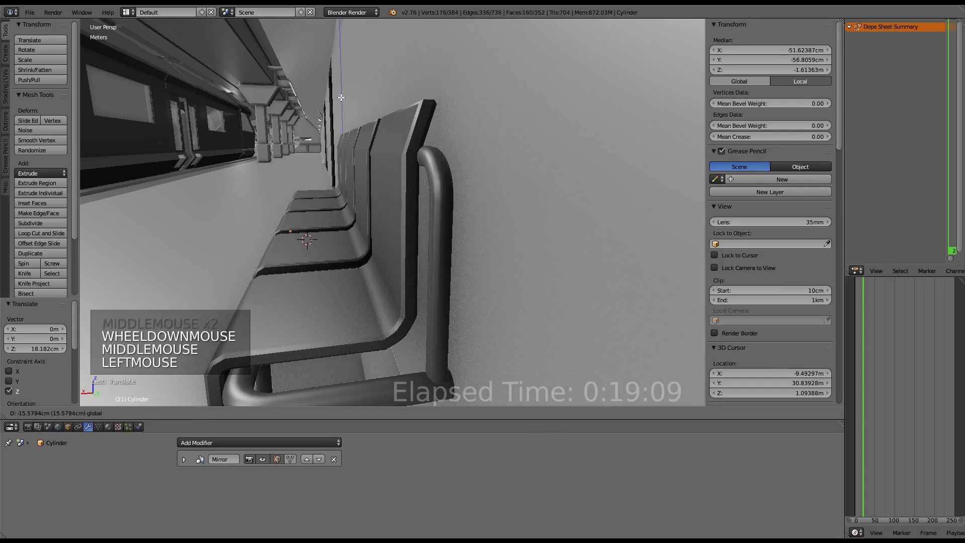
pyautogui.scroll(-3)
pyautogui.middleClick(357, 108)
# Reselect the vertices at the pipe end and adjust which ones are selected.
pyautogui.press('Tab')
pyautogui.scroll(3)
pyautogui.press('a')
pyautogui.middleClick(447, 194)
pyautogui.scroll(3)
pyautogui.middleClick(467, 195)
pyautogui.scroll(3)
pyautogui.scroll(-3)
pyautogui.middleClick(433, 235)
pyautogui.rightClick(401, 307)
pyautogui.rightClick(401, 304)
pyautogui.press('Tab')
pyautogui.rightClick(370, 279)
# Return the pipe leg to Object Mode and inspect it, now about 60 cm × 67 cm × 3.7 m.
pyautogui.middleClick(447, 250)
pyautogui.scroll(3)
pyautogui.middleClick(353, 255)
pyautogui.middleClick(323, 223)
pyautogui.scroll(3)
pyautogui.middleClick(460, 210)
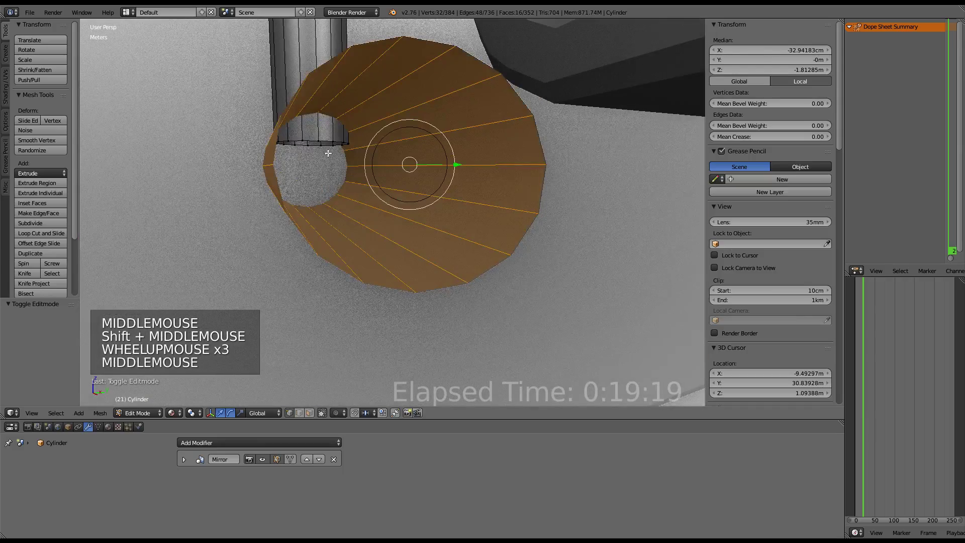
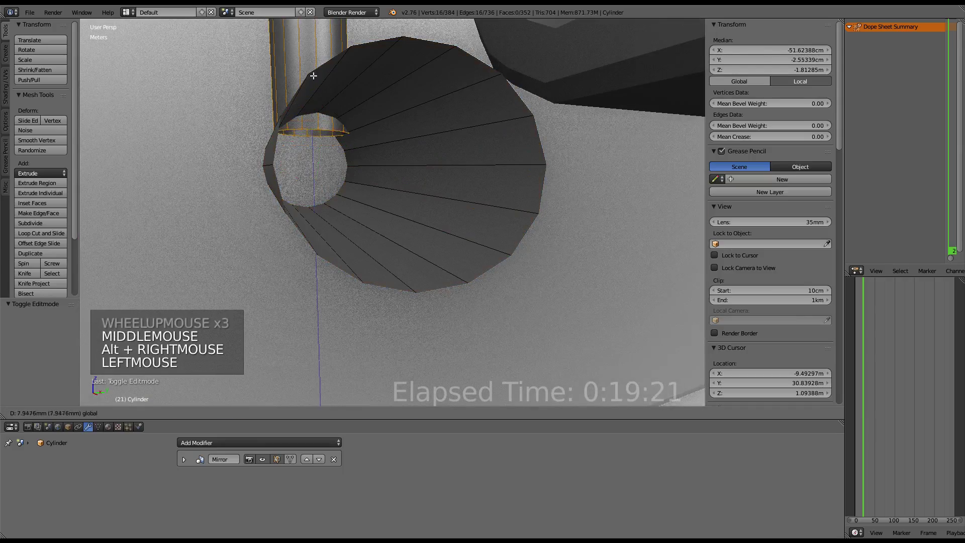
pyautogui.middleClick(320, 88)
pyautogui.press('Tab')
pyautogui.scroll(-3)
pyautogui.middleClick(510, 109)
pyautogui.middleClick(556, 112)
pyautogui.scroll(3)
pyautogui.middleClick(468, 152)
pyautogui.middleClick(475, 135)
pyautogui.middleClick(455, 129)
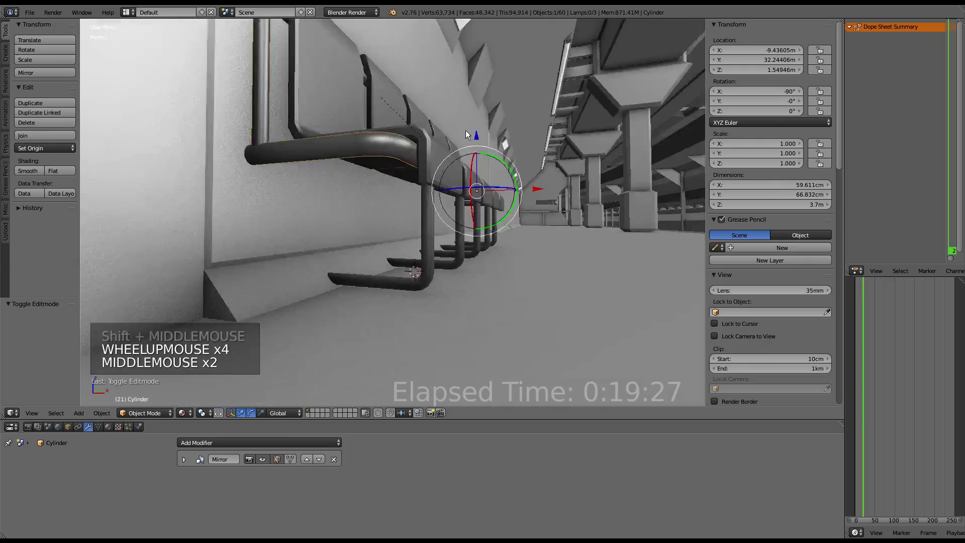
# Orbit over to the bench seats and clear the current selection.
pyautogui.scroll(3)
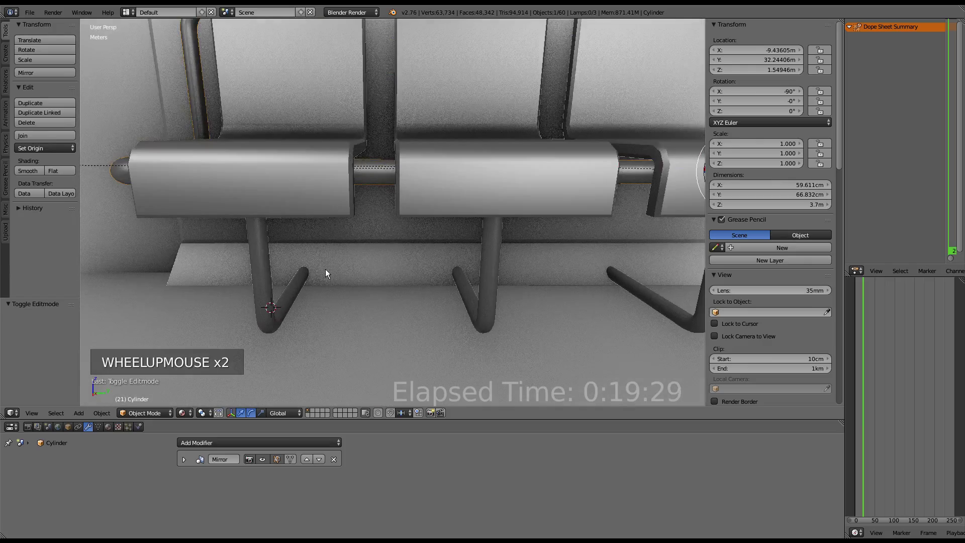
pyautogui.middleClick(333, 271)
pyautogui.scroll(-3)
pyautogui.scroll(3)
pyautogui.middleClick(446, 243)
pyautogui.press('a')
pyautogui.scroll(-3)
pyautogui.middleClick(511, 205)
pyautogui.scroll(3)
pyautogui.middleClick(347, 201)
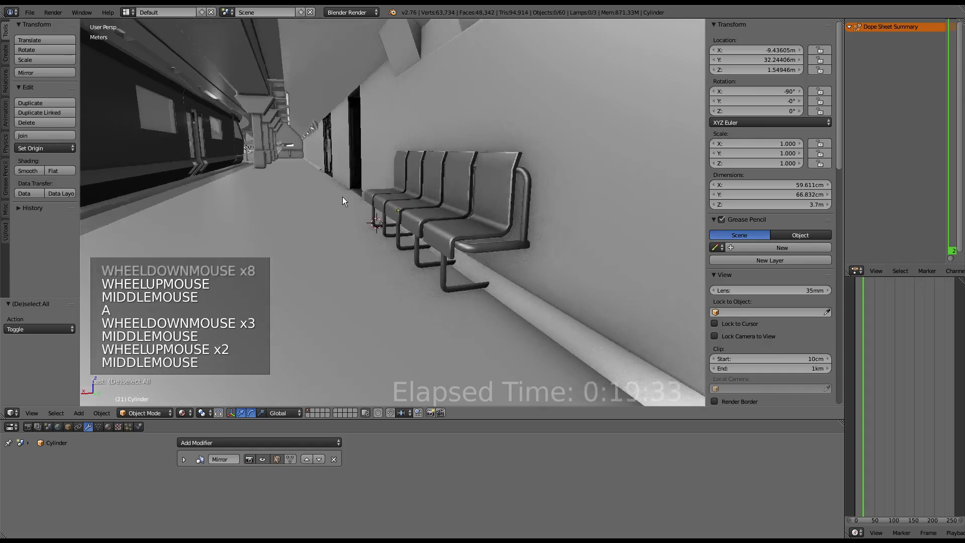
pyautogui.scroll(-3)
pyautogui.middleClick(458, 206)
pyautogui.scroll(3)
pyautogui.middleClick(441, 182)
# Select seat mesh Plane.018 with its EdgeSplit modifier and enter Edit Mode with one edge selected.
pyautogui.rightClick(378, 205)
pyautogui.middleClick(383, 204)
pyautogui.press('g')
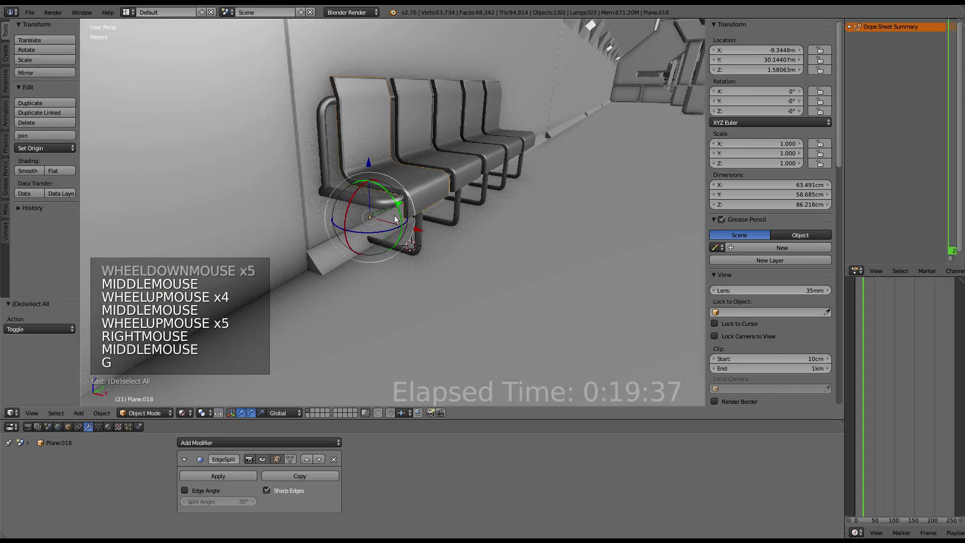
pyautogui.rightClick(396, 208)
pyautogui.scroll(3)
pyautogui.middleClick(429, 181)
pyautogui.rightClick(397, 184)
pyautogui.press('Tab')
pyautogui.middleClick(404, 169)
pyautogui.scroll(3)
pyautogui.middleClick(405, 203)
pyautogui.scroll(-3)
pyautogui.press('alt+Tab')
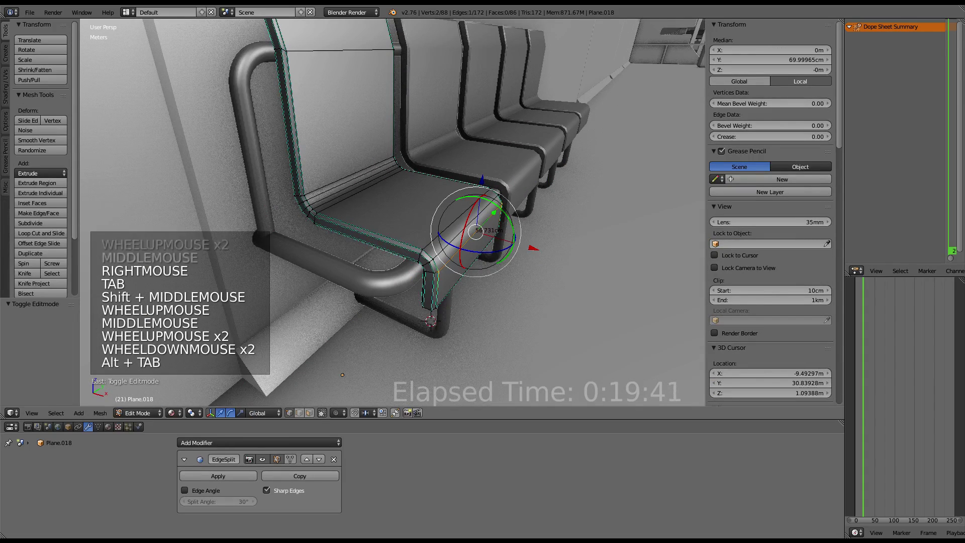
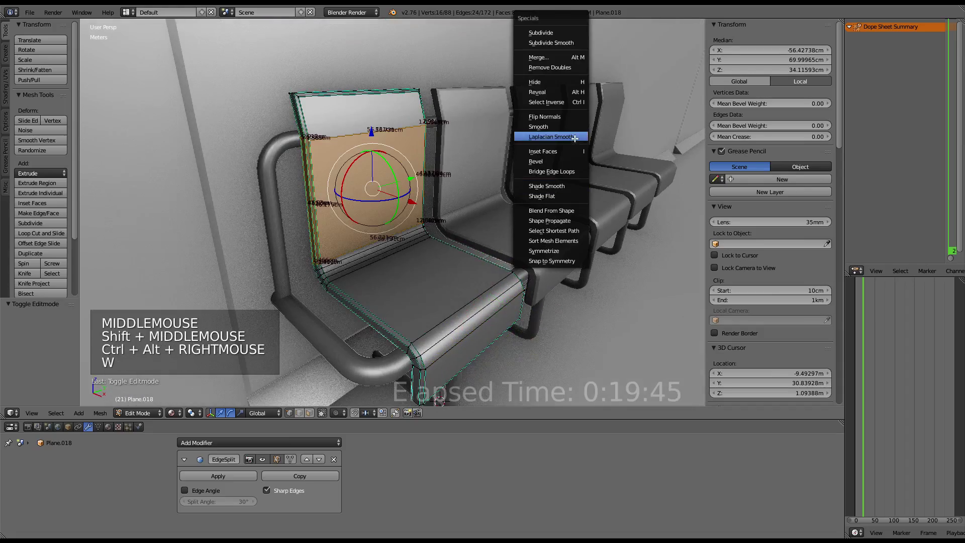
# Orbit to check the seat panel as its edges are subdivided into a cushion border band.
pyautogui.middleClick(415, 195)
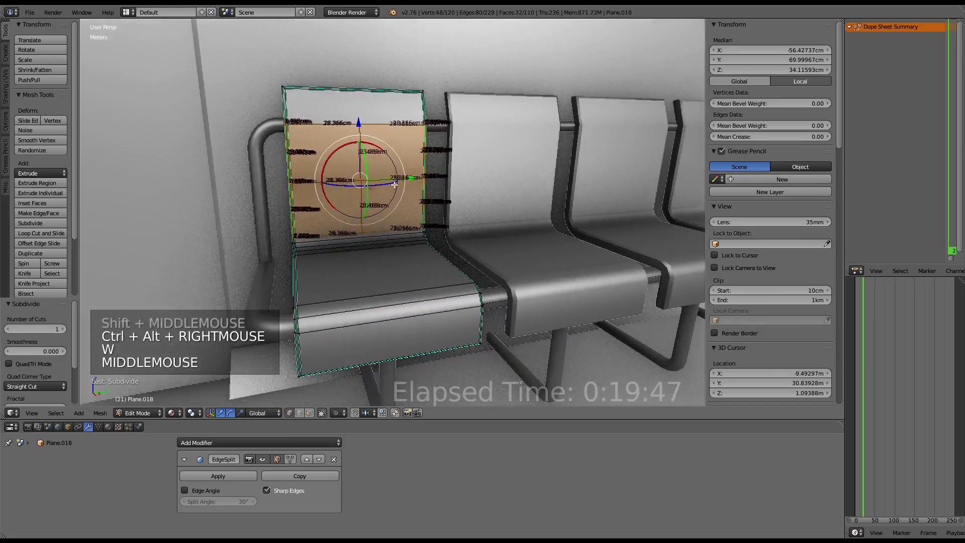
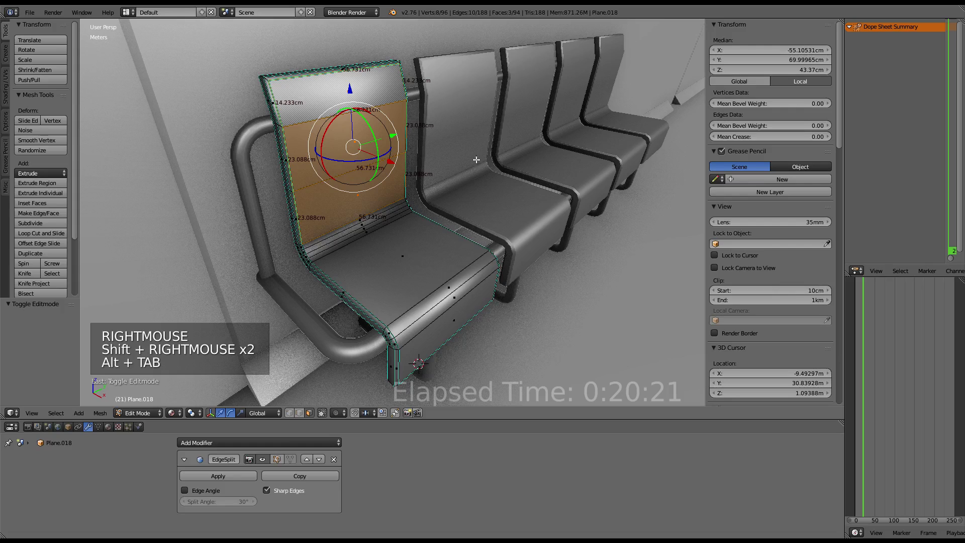
# Inset the seat back faces and mark their new edges sharp.
pyautogui.press('ctrl+f')
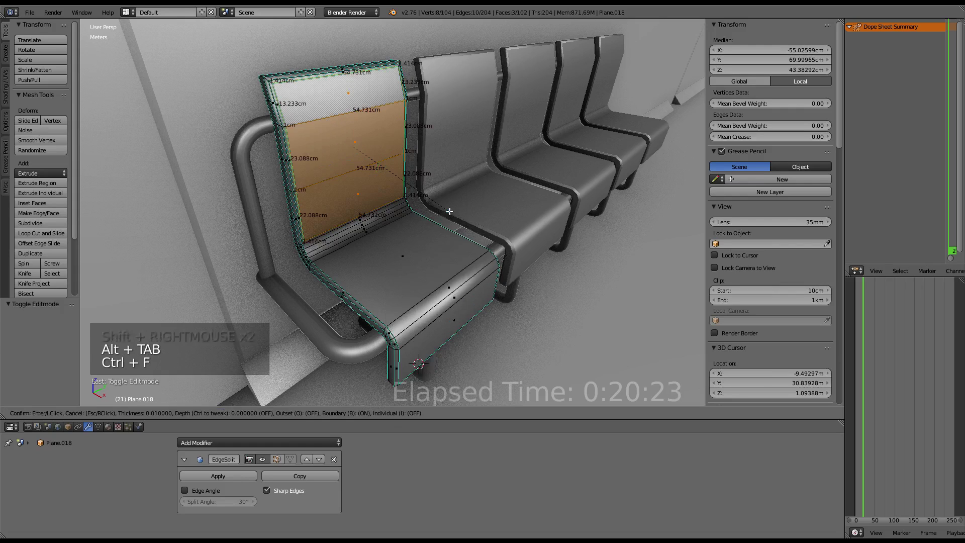
pyautogui.scroll(-3)
pyautogui.scroll(-3)
pyautogui.click(15, 386)
pyautogui.click(293, 506)
# Inspect the crisper cushion borders and return Plane.018 to Object Mode.
pyautogui.middleClick(276, 225)
pyautogui.middleClick(261, 228)
pyautogui.scroll(3)
pyautogui.middleClick(287, 259)
pyautogui.middleClick(311, 254)
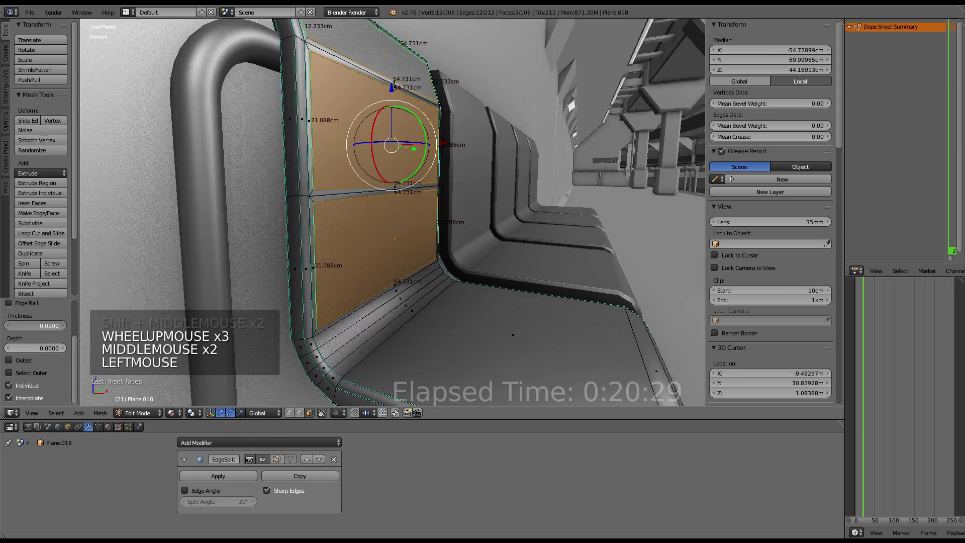
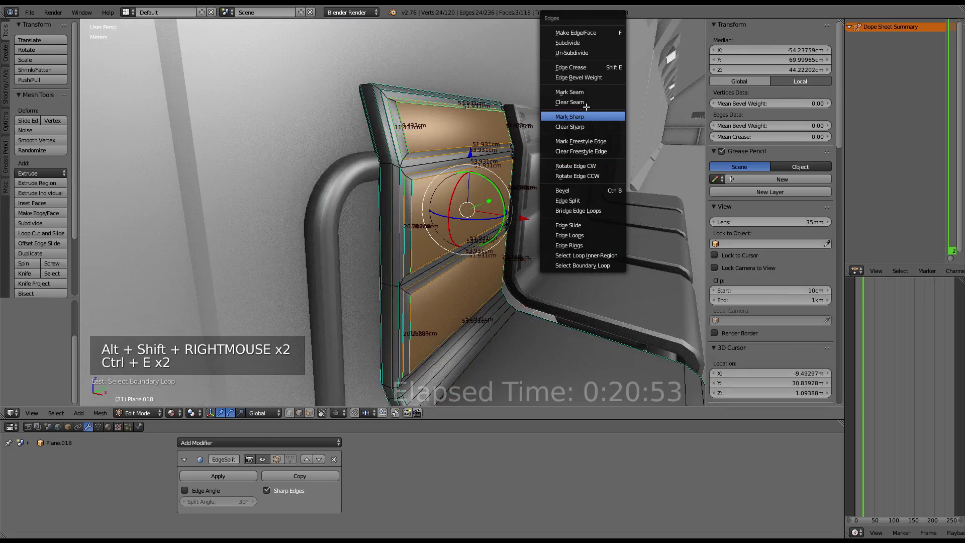
pyautogui.press('Tab')
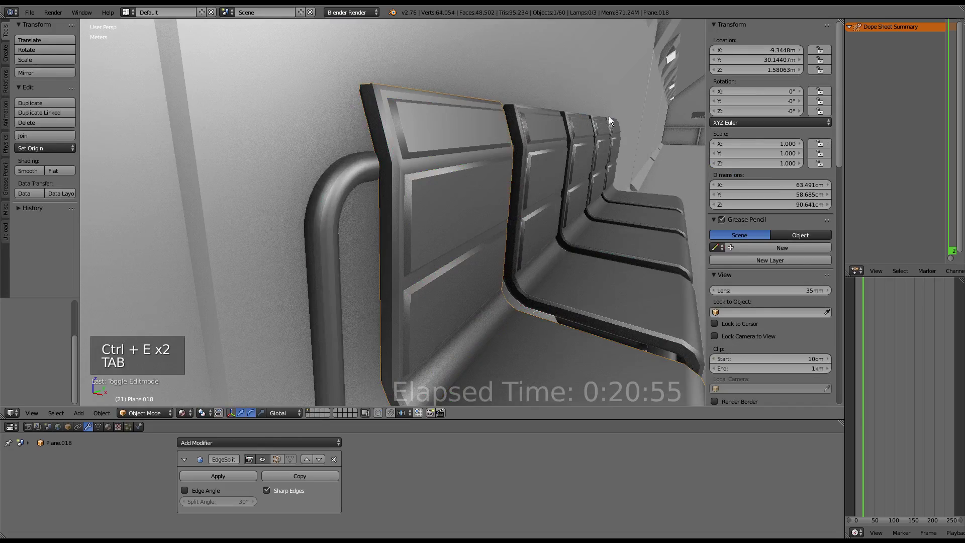
# Orbit the view around the padded bench seats and their bent pipe legs.
pyautogui.scroll(-3)
pyautogui.middleClick(605, 196)
pyautogui.middleClick(537, 182)
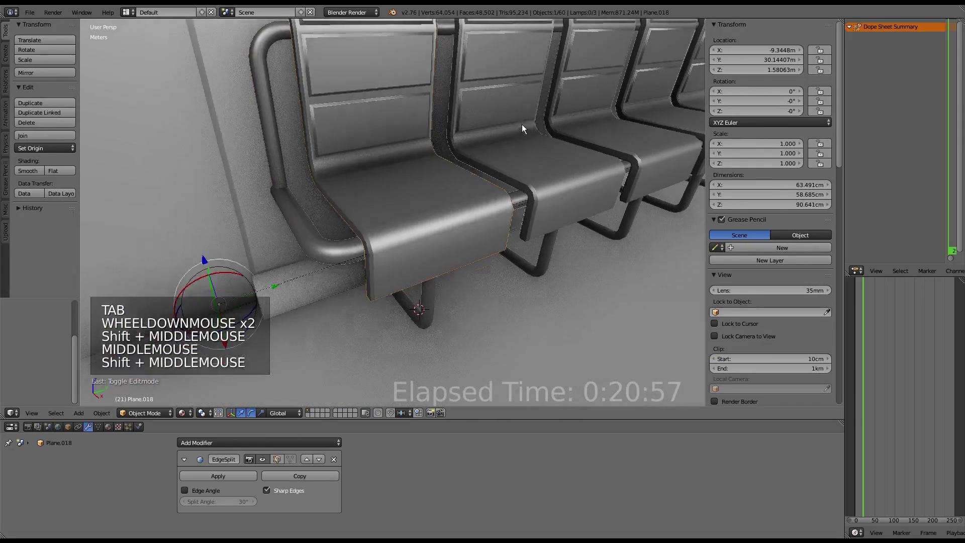
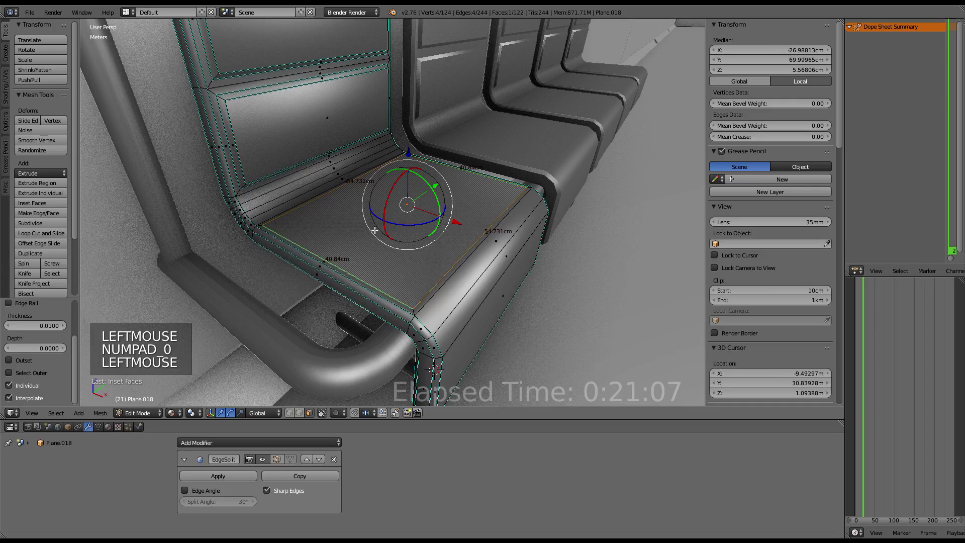
# Extrude the selected seat edges, mark them sharp, check the bench end, and resume editing.
pyautogui.press('ctrl+f')
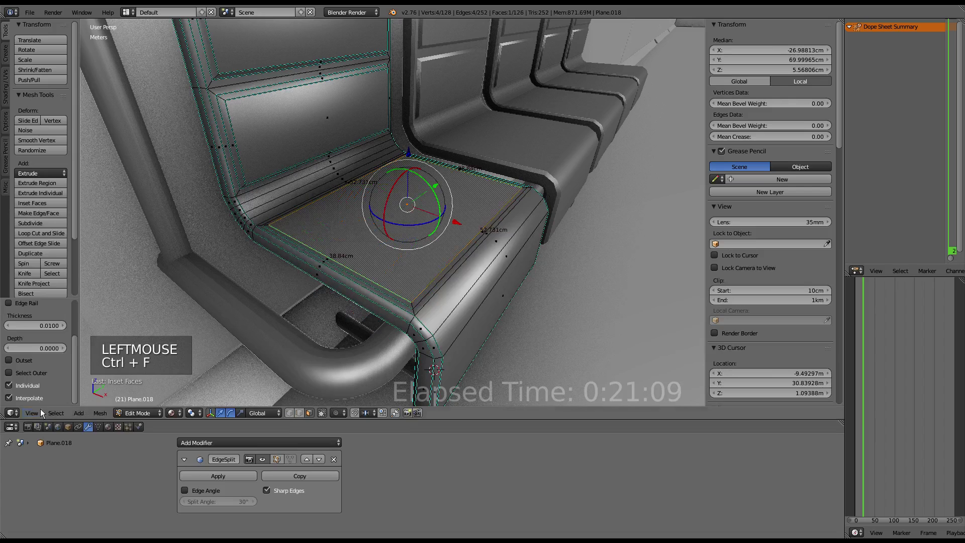
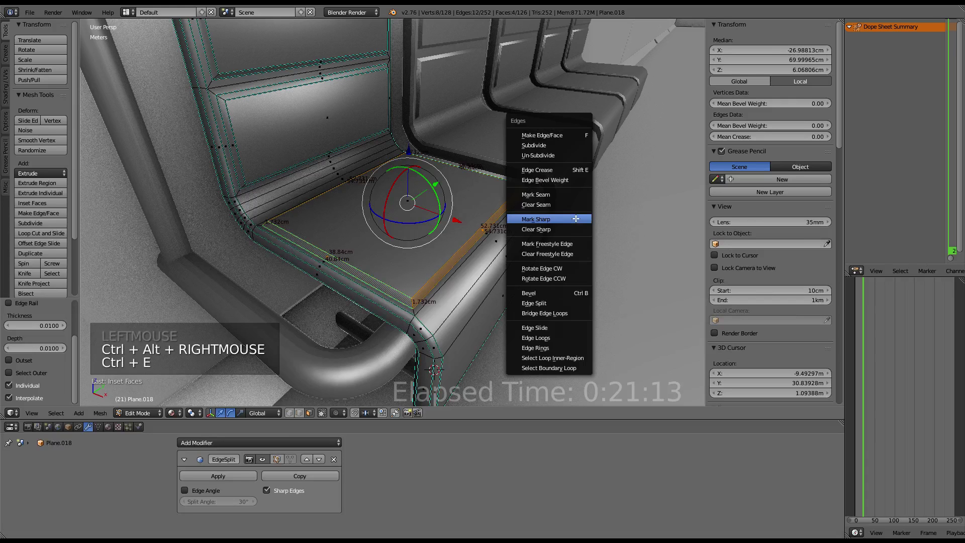
pyautogui.press('Tab')
pyautogui.scroll(-3)
pyautogui.middleClick(521, 201)
pyautogui.scroll(3)
pyautogui.middleClick(450, 228)
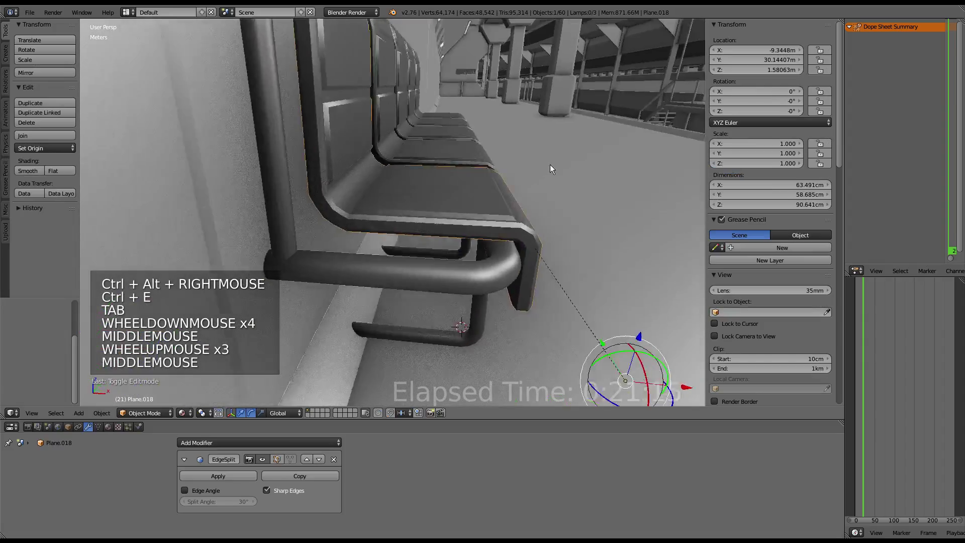
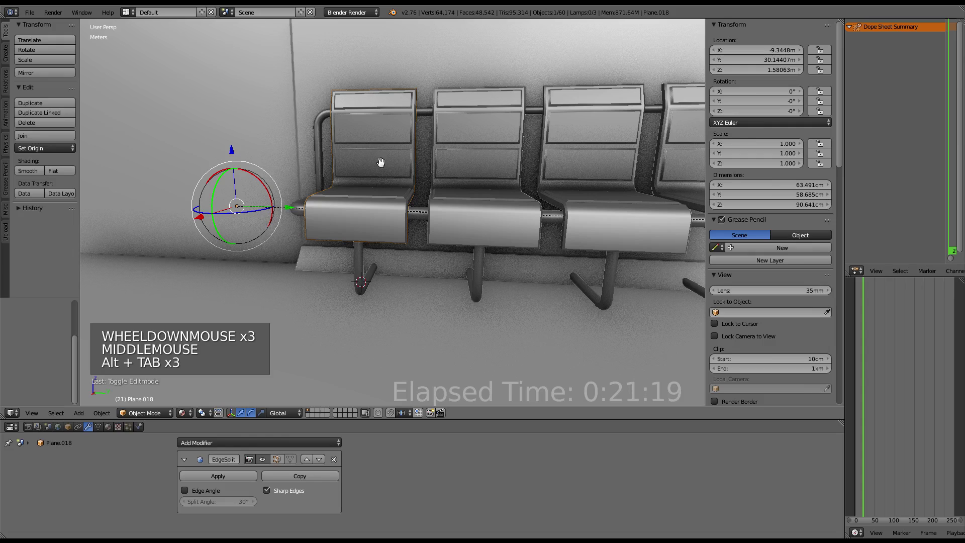
pyautogui.press('alt+Tab')
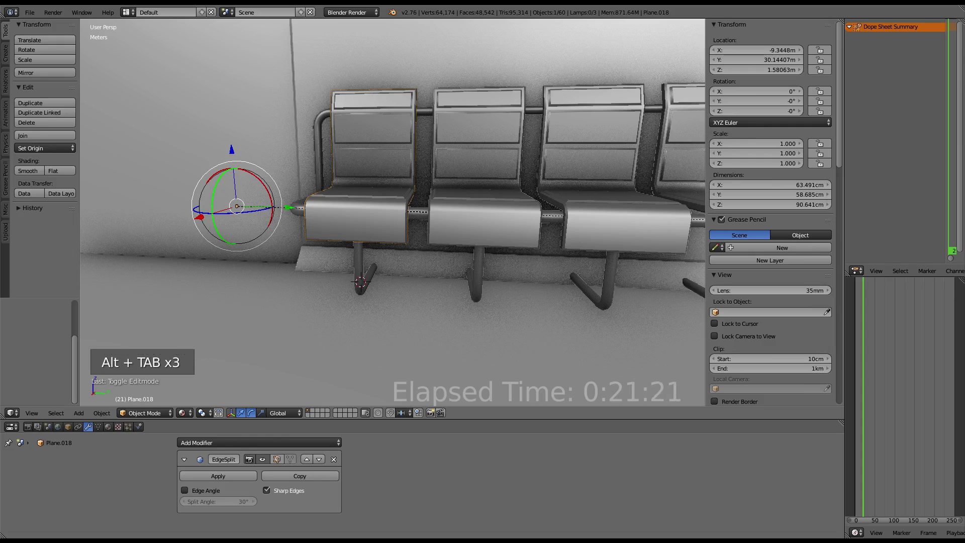
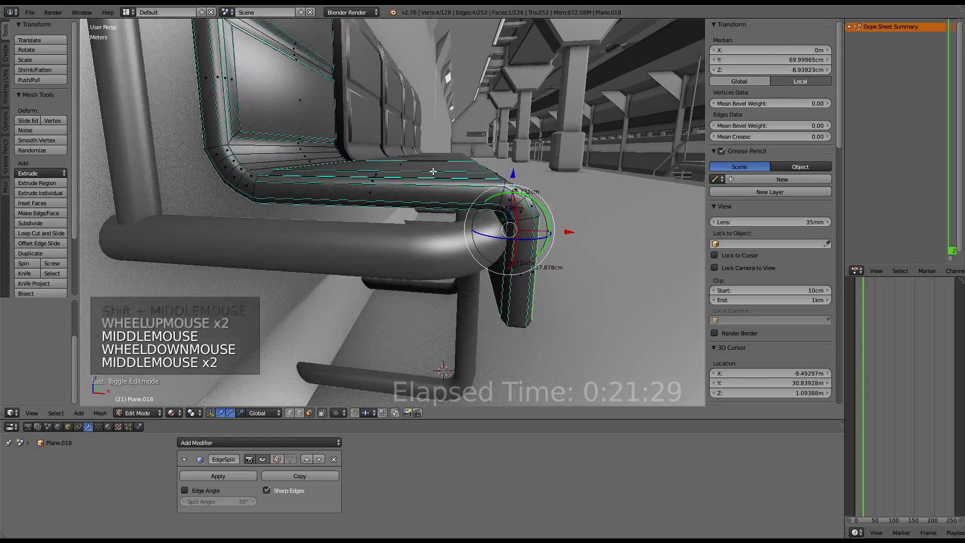
# Orbit around the bench seat edge and underneath to inspect the new edge strips.
pyautogui.scroll(-3)
pyautogui.middleClick(430, 168)
pyautogui.middleClick(337, 199)
pyautogui.middleClick(342, 204)
pyautogui.middleClick(364, 249)
pyautogui.middleClick(368, 243)
pyautogui.middleClick(391, 241)
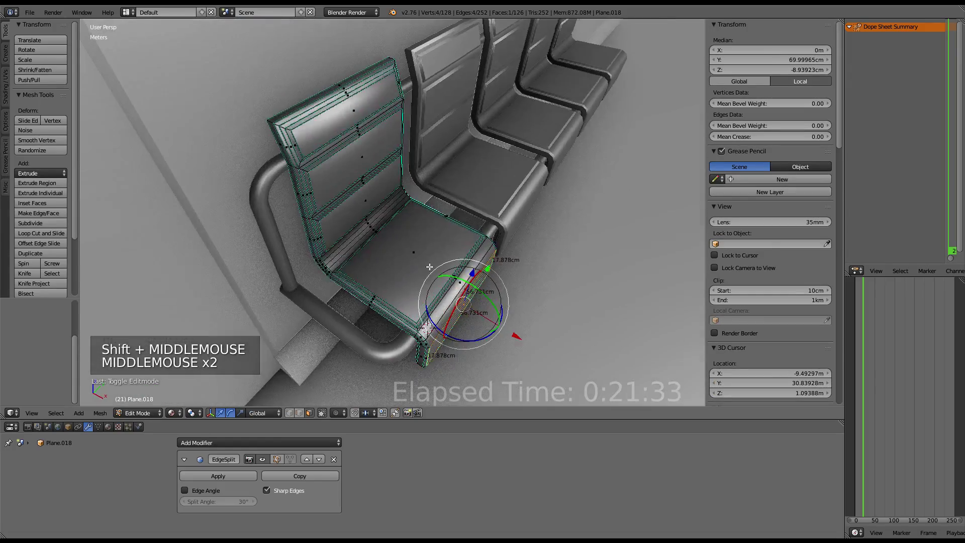
pyautogui.scroll(3)
pyautogui.scroll(-3)
pyautogui.middleClick(406, 224)
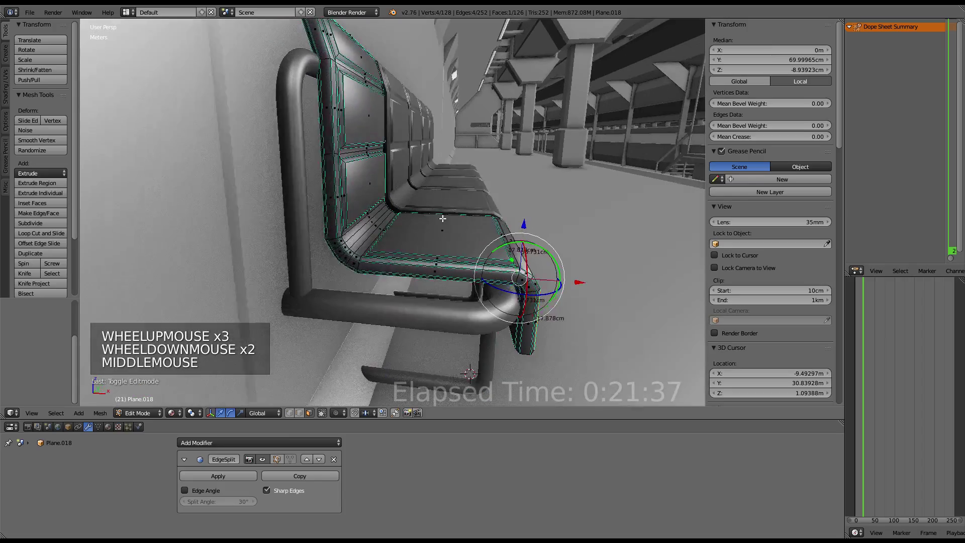
pyautogui.middleClick(465, 225)
pyautogui.middleClick(402, 251)
pyautogui.middleClick(400, 194)
pyautogui.scroll(3)
pyautogui.middleClick(420, 170)
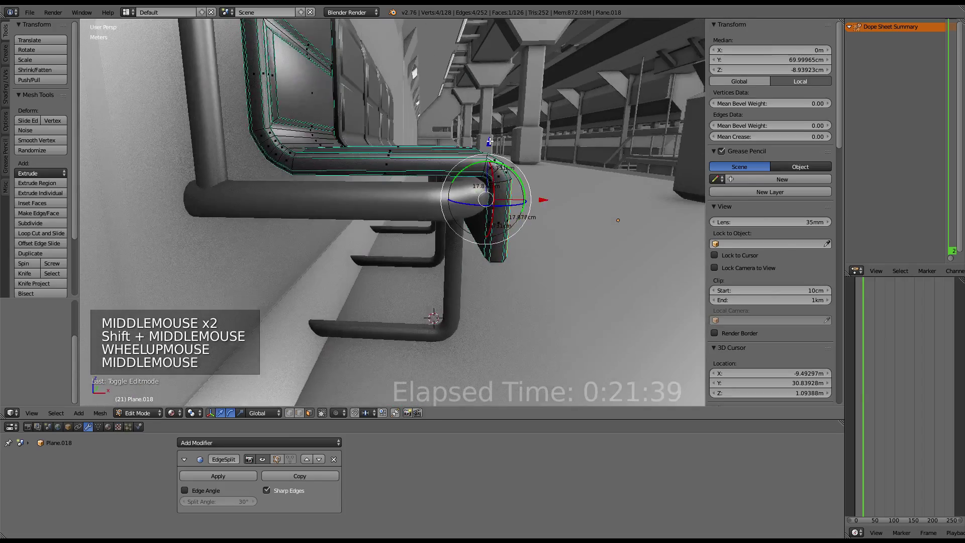
# Return to Object Mode and view the row of benches along the corridor.
pyautogui.press('Tab')
pyautogui.middleClick(477, 147)
pyautogui.scroll(-3)
pyautogui.middleClick(492, 227)
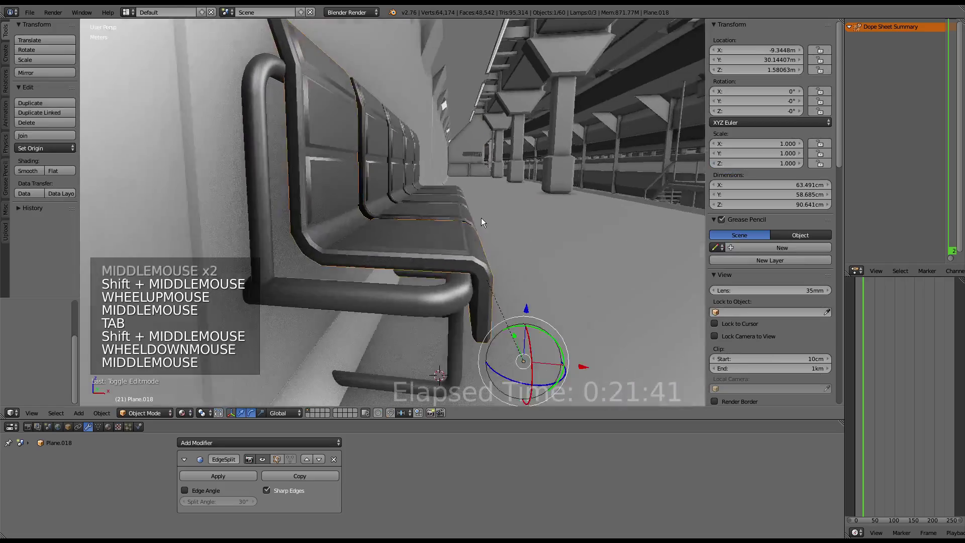
pyautogui.middleClick(483, 218)
pyautogui.middleClick(493, 219)
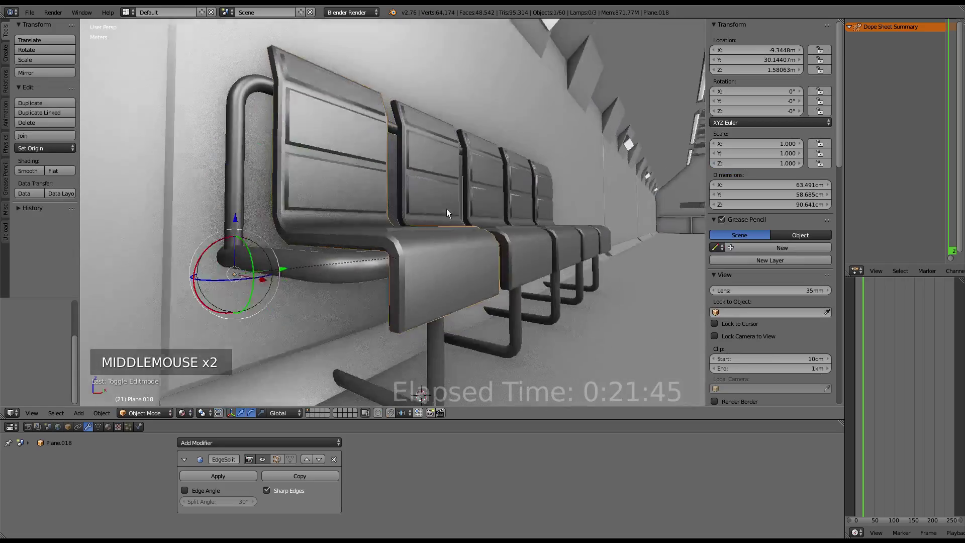
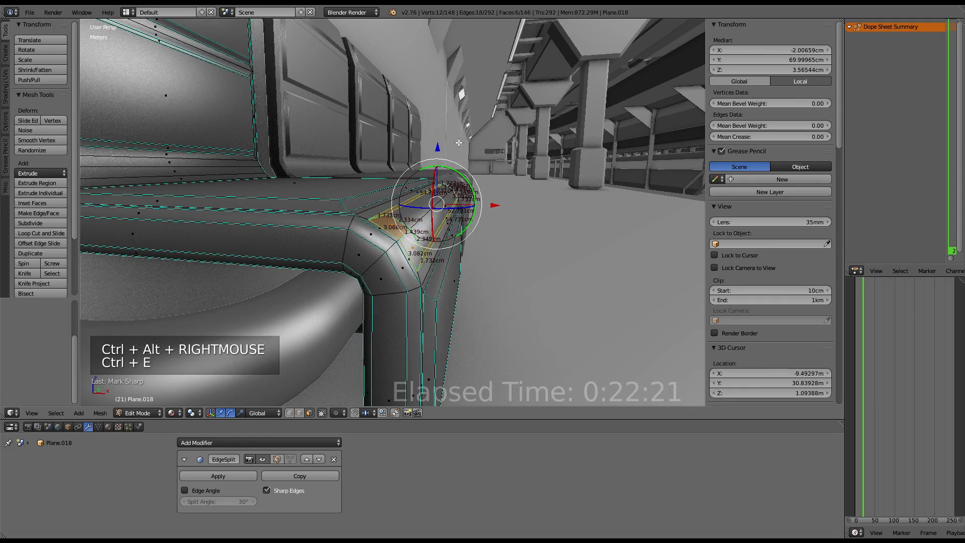
# Undo, mark the new seat edges sharp, and extrude another edge strip toward 168 vertices.
pyautogui.press('ctrl+z')
pyautogui.press('ctrl+e')
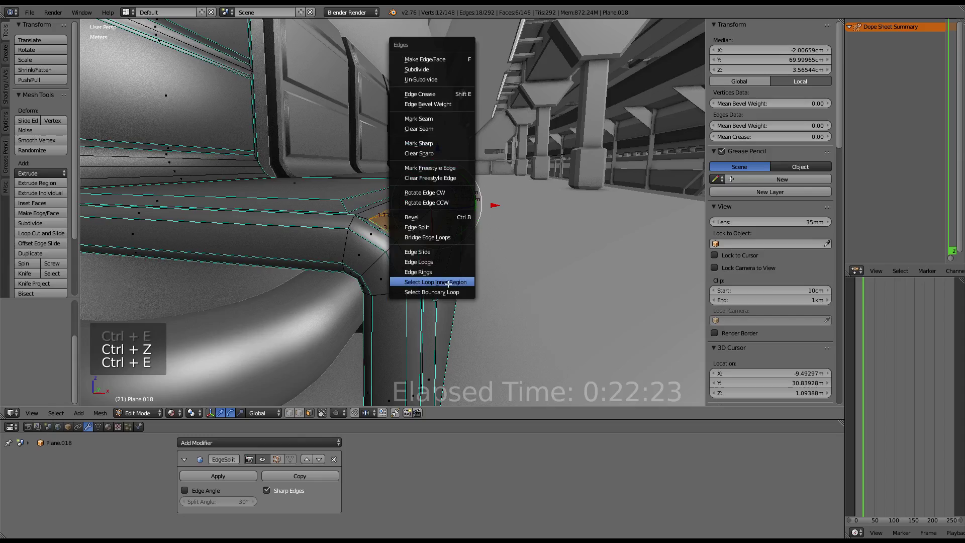
pyautogui.press('ctrl+e')
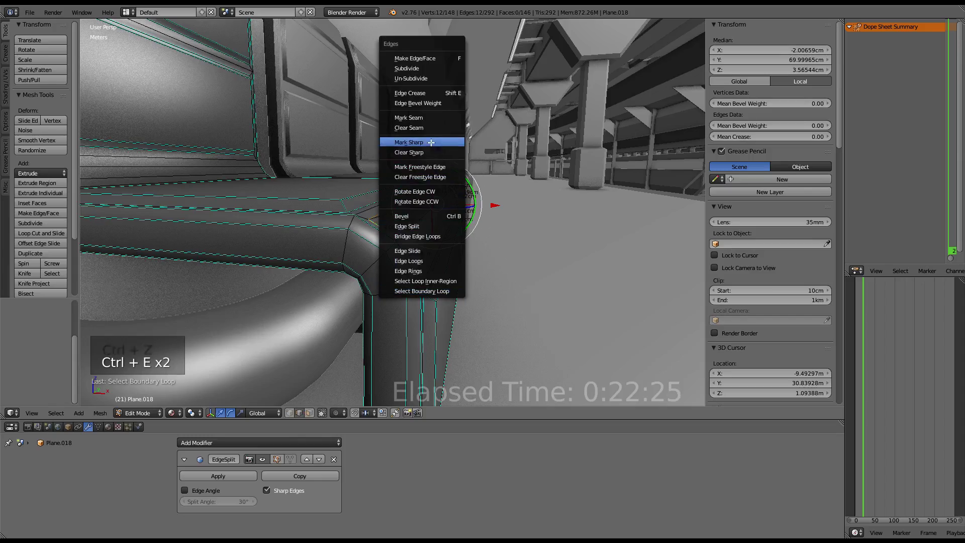
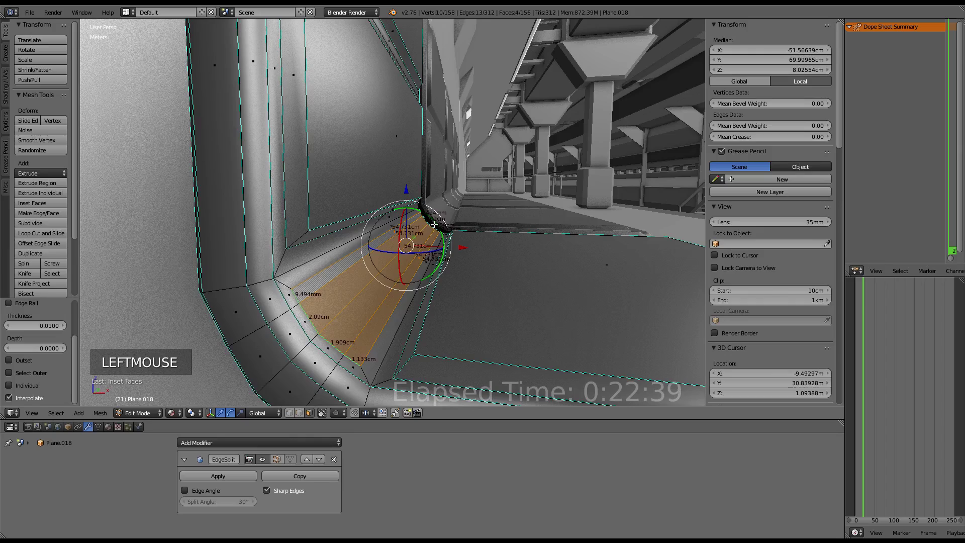
pyautogui.press('ctrl+f')
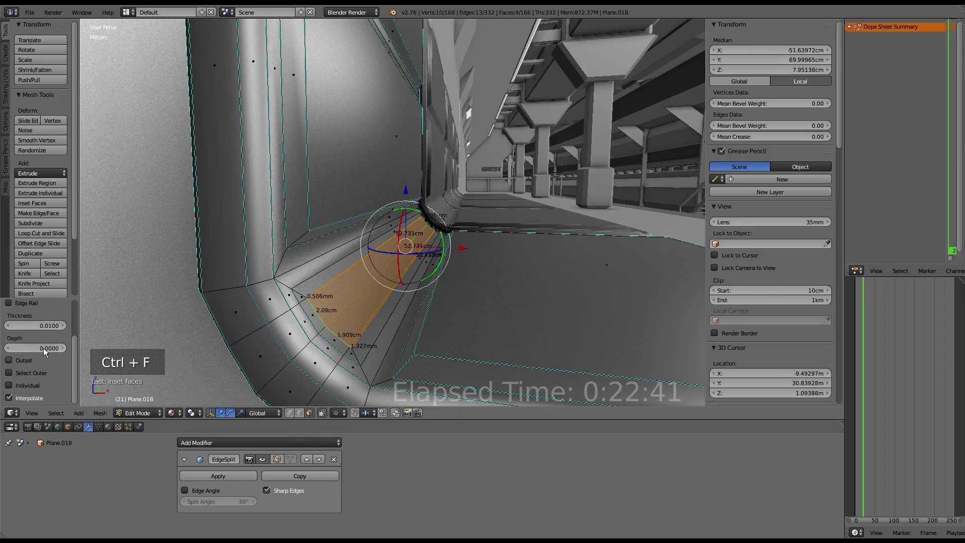
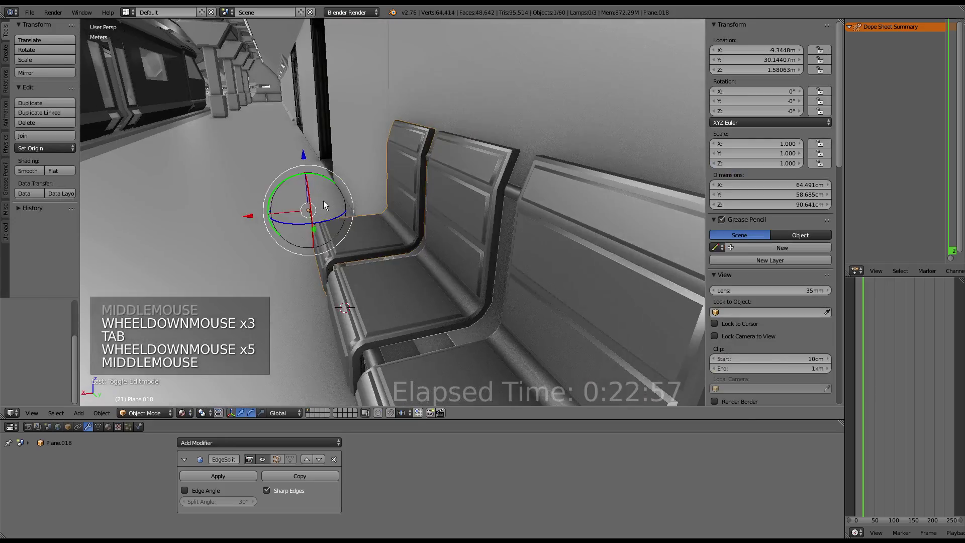
# Orbit along the corridor to inspect the bench seats and their bent pipe legs.
pyautogui.scroll(-3)
pyautogui.middleClick(370, 188)
pyautogui.scroll(3)
pyautogui.middleClick(427, 182)
pyautogui.middleClick(447, 126)
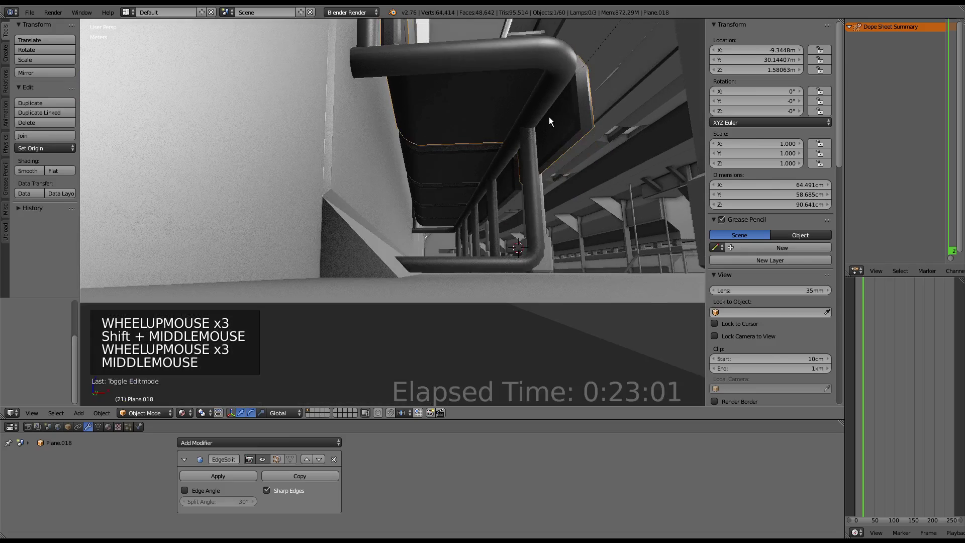
pyautogui.scroll(3)
pyautogui.middleClick(551, 142)
pyautogui.scroll(-3)
pyautogui.middleClick(634, 115)
pyautogui.press('a')
pyautogui.middleClick(552, 167)
# Select and nudge several bench seat objects in the row one after another.
pyautogui.rightClick(484, 250)
pyautogui.middleClick(519, 256)
pyautogui.rightClick(553, 247)
pyautogui.press('g')
pyautogui.rightClick(562, 222)
pyautogui.middleClick(527, 212)
pyautogui.press('g')
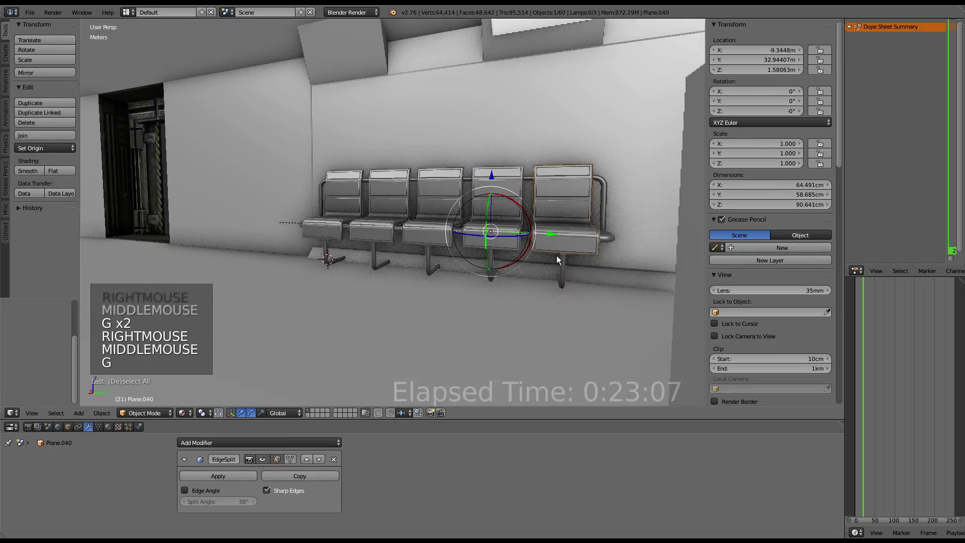
pyautogui.rightClick(568, 262)
pyautogui.press('g')
pyautogui.rightClick(573, 236)
pyautogui.press('g')
# Return to the original bench seat Plane.018 and bring up its material's Diffuse settings.
pyautogui.scroll(3)
pyautogui.middleClick(495, 199)
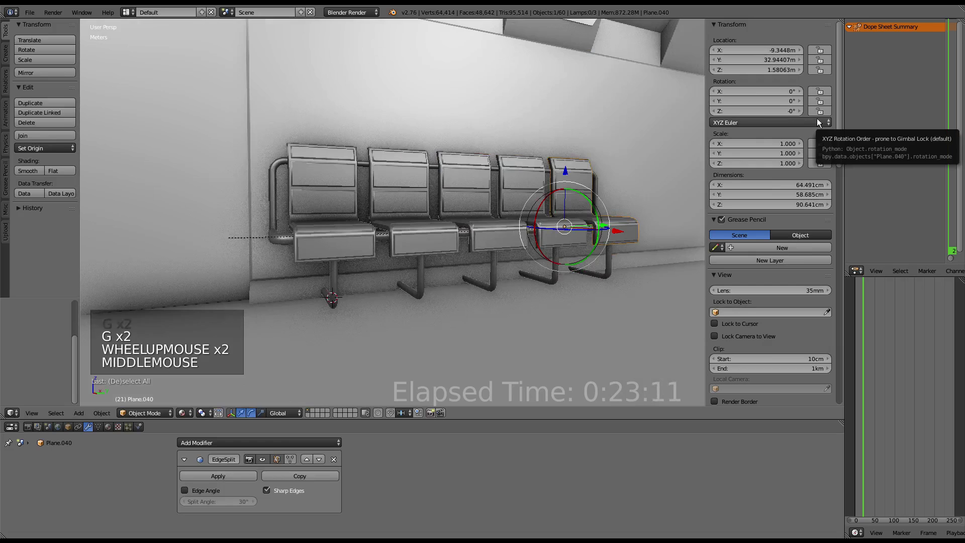
pyautogui.scroll(3)
pyautogui.middleClick(402, 141)
pyautogui.rightClick(374, 233)
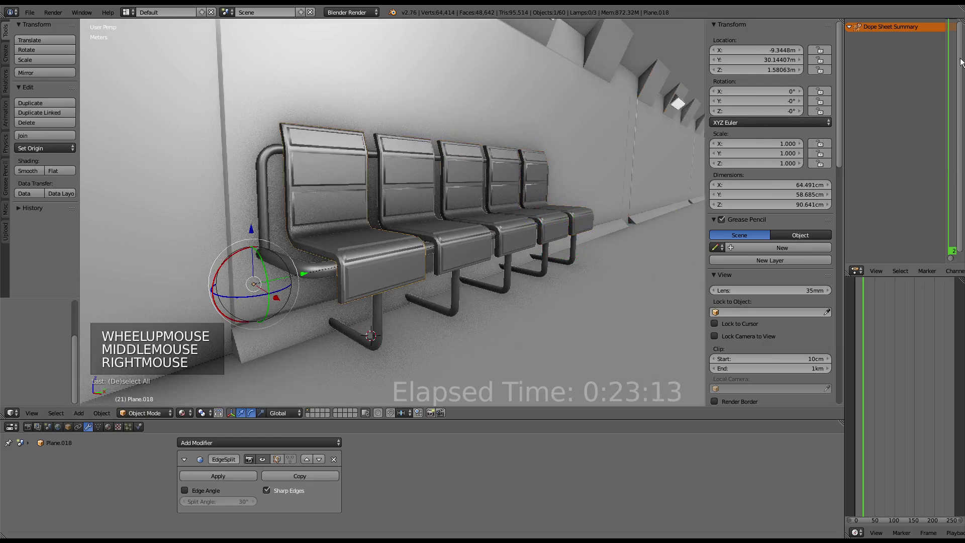
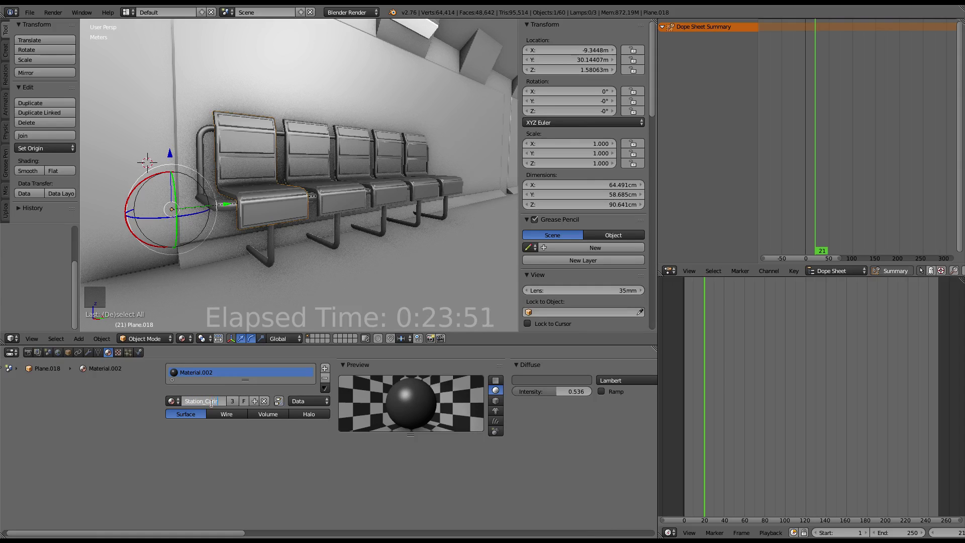
# Select the neighbouring bench seat Plane.019 and begin editing its mesh.
pyautogui.press('BackSpace')
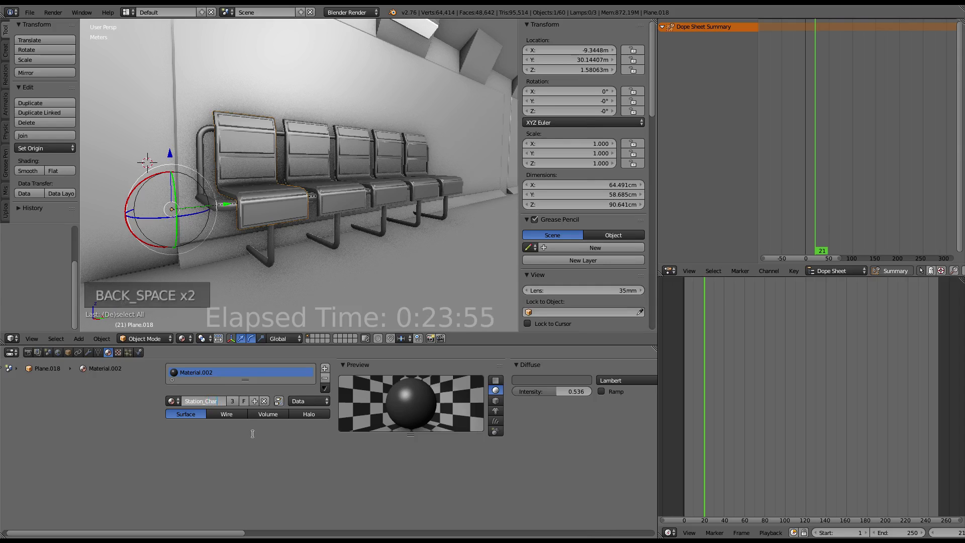
pyautogui.press('BackSpace')
pyautogui.press('BackSpace')
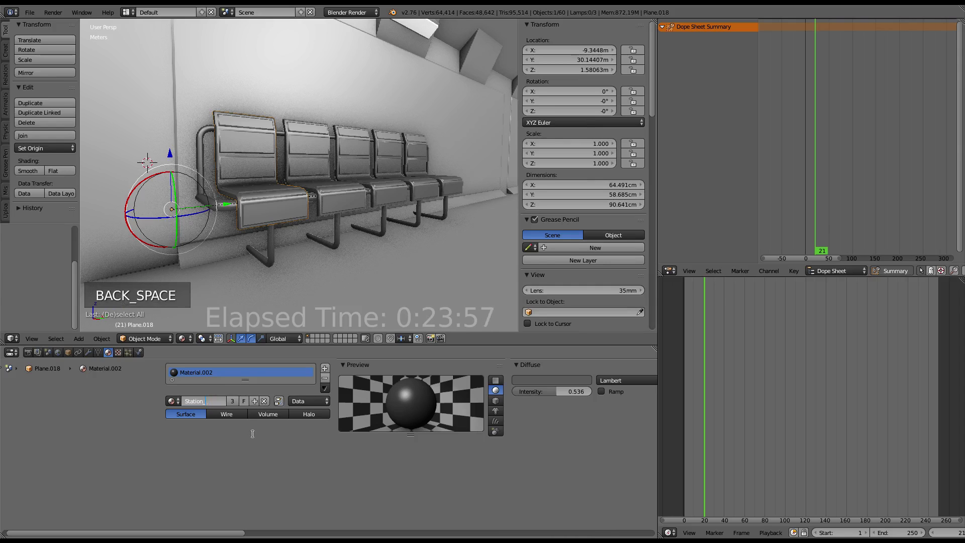
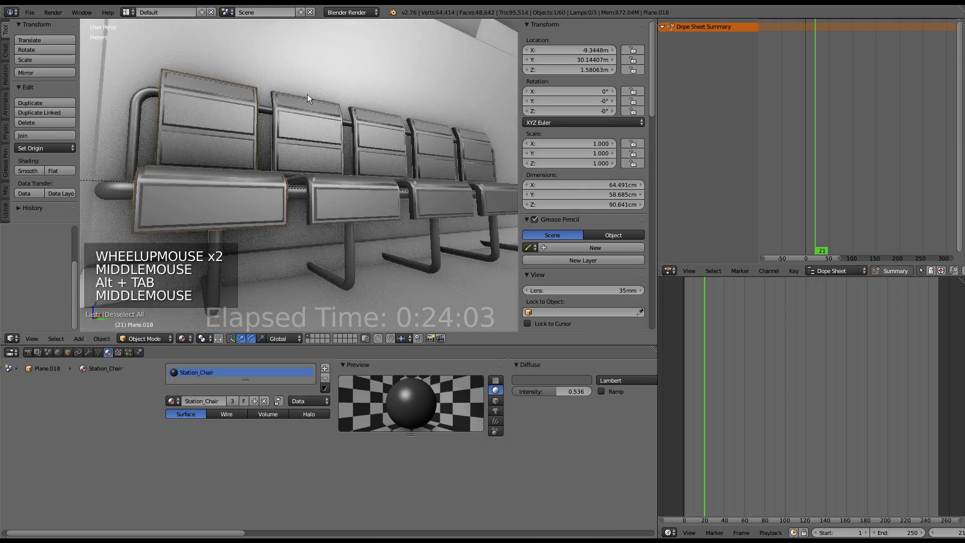
pyautogui.rightClick(232, 195)
pyautogui.press('g')
# Select the whole bench mesh, all 148 vertices, and return to object mode.
pyautogui.rightClick(241, 151)
pyautogui.press('g')
pyautogui.press('Tab')
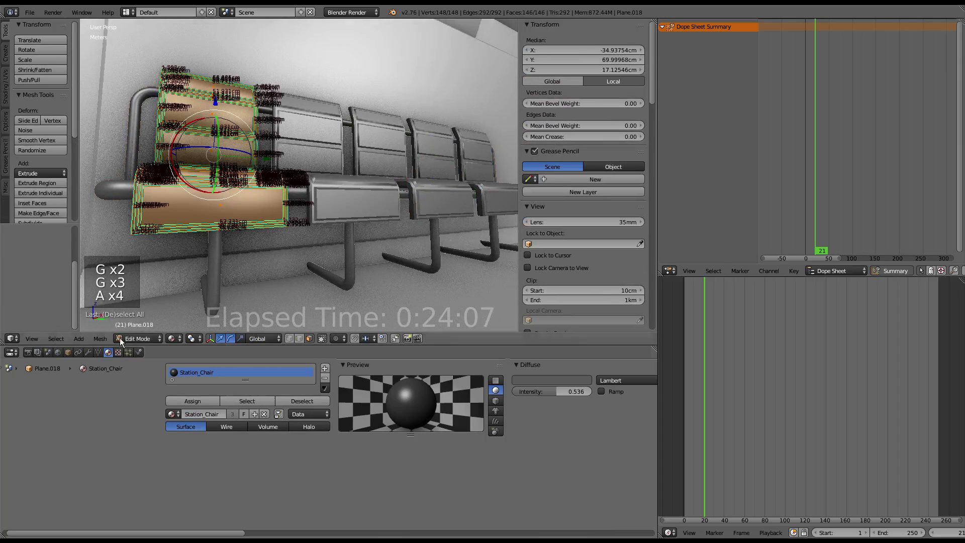